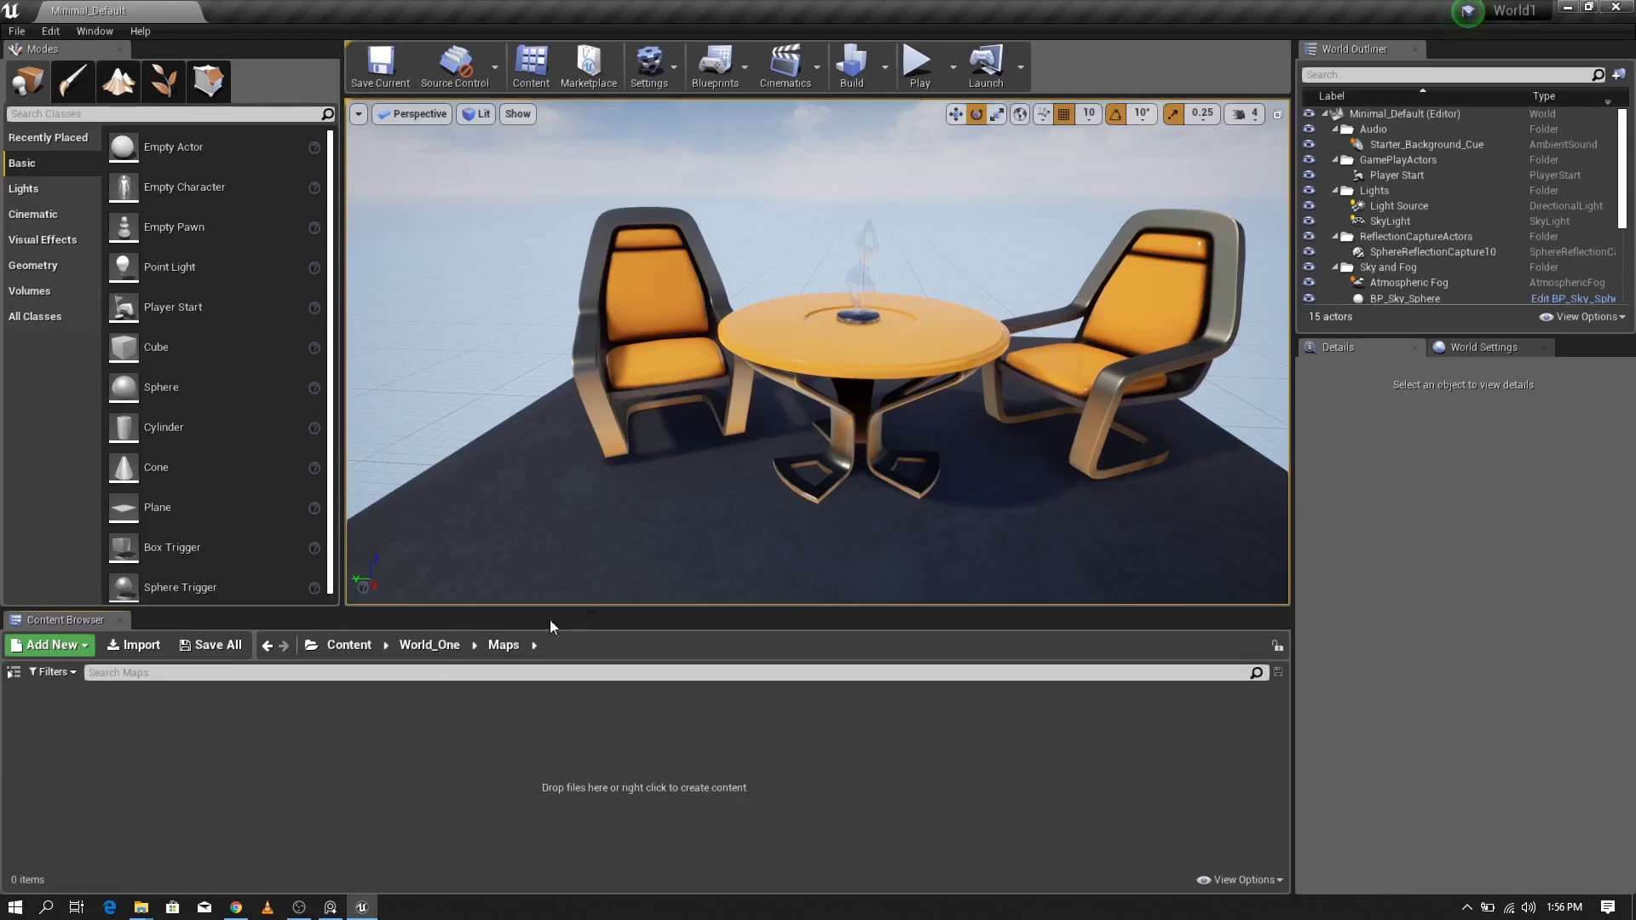
Step: Create a new level from the Empty Level template, replacing the default level
{"action": "left_click", "coordinate": [416, 652]}
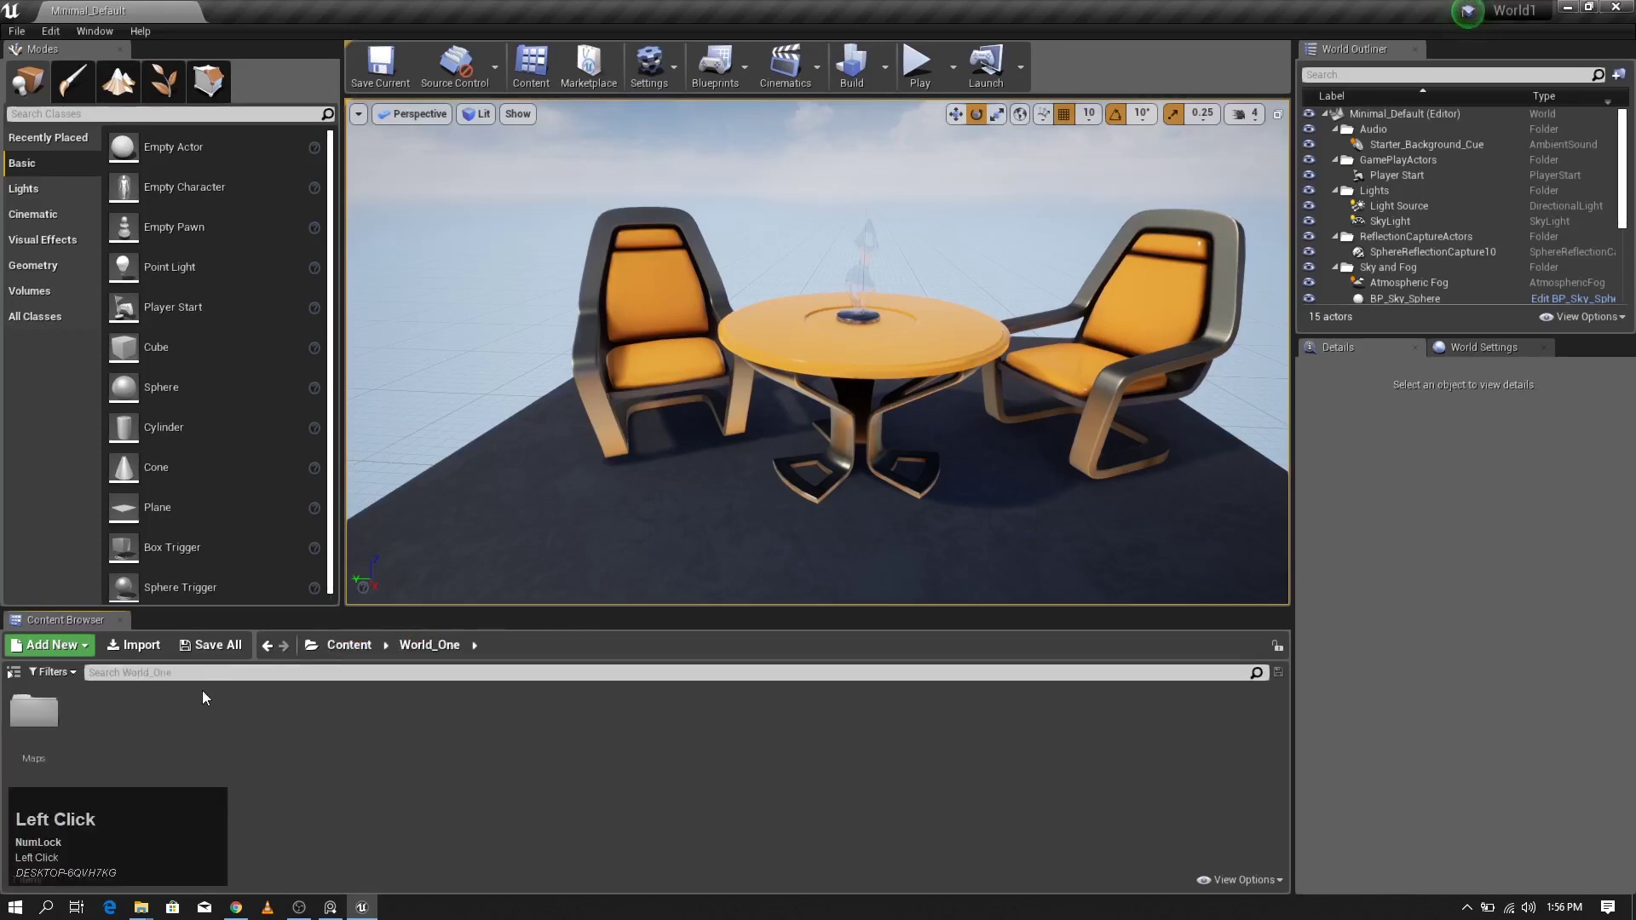
{"action": "right_click", "coordinate": [86, 742]}
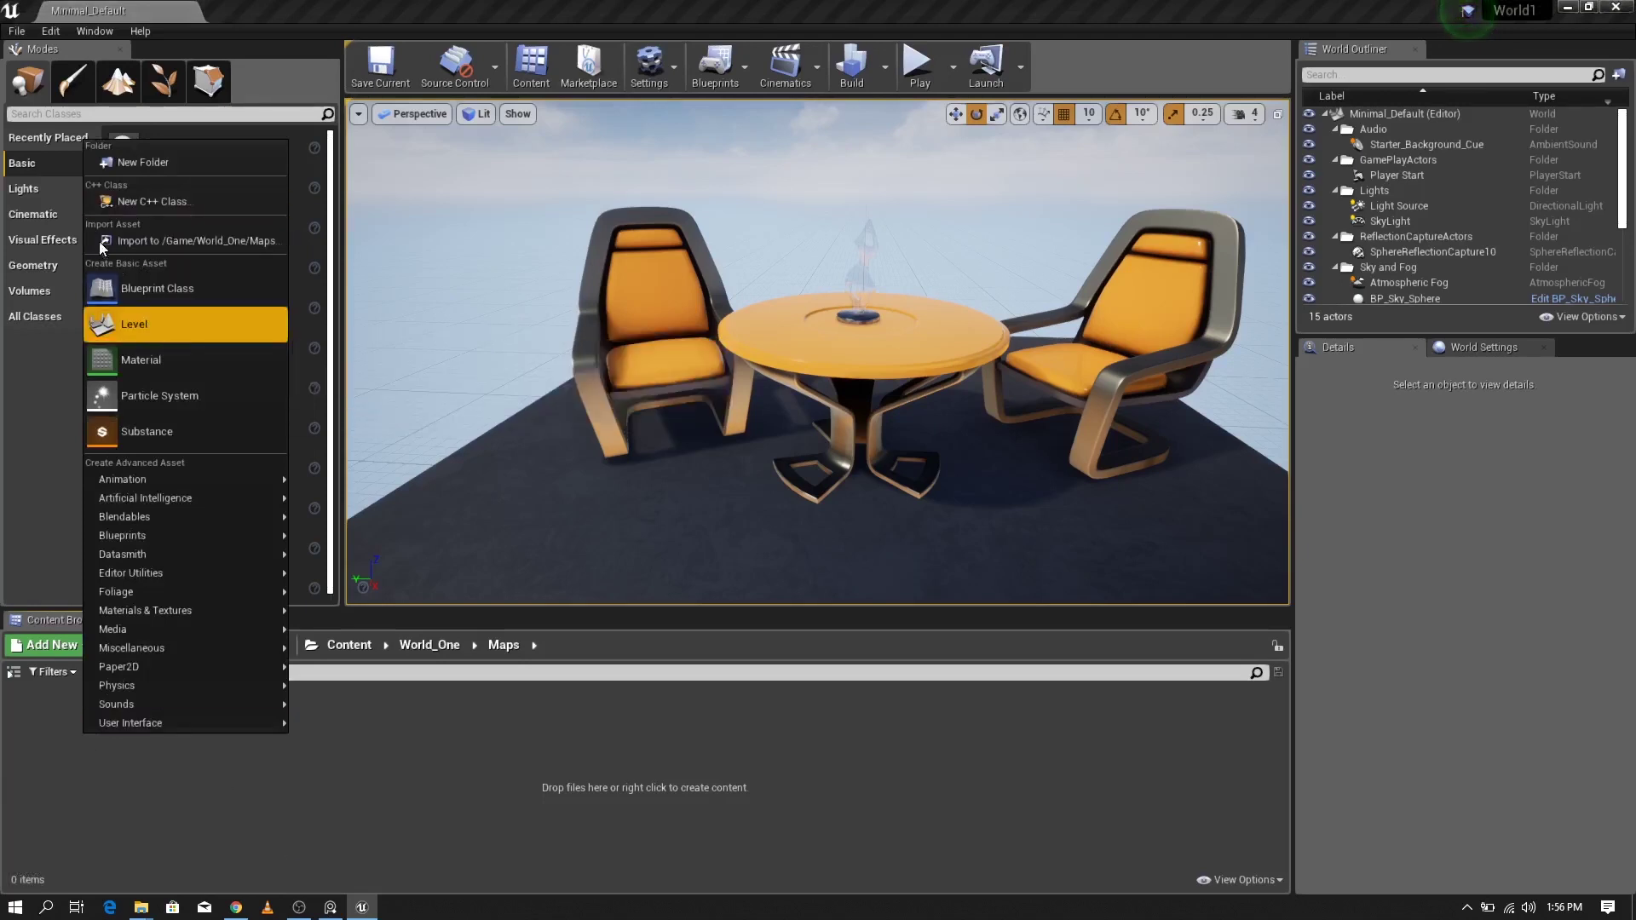
{"action": "double_click", "coordinate": [18, 43]}
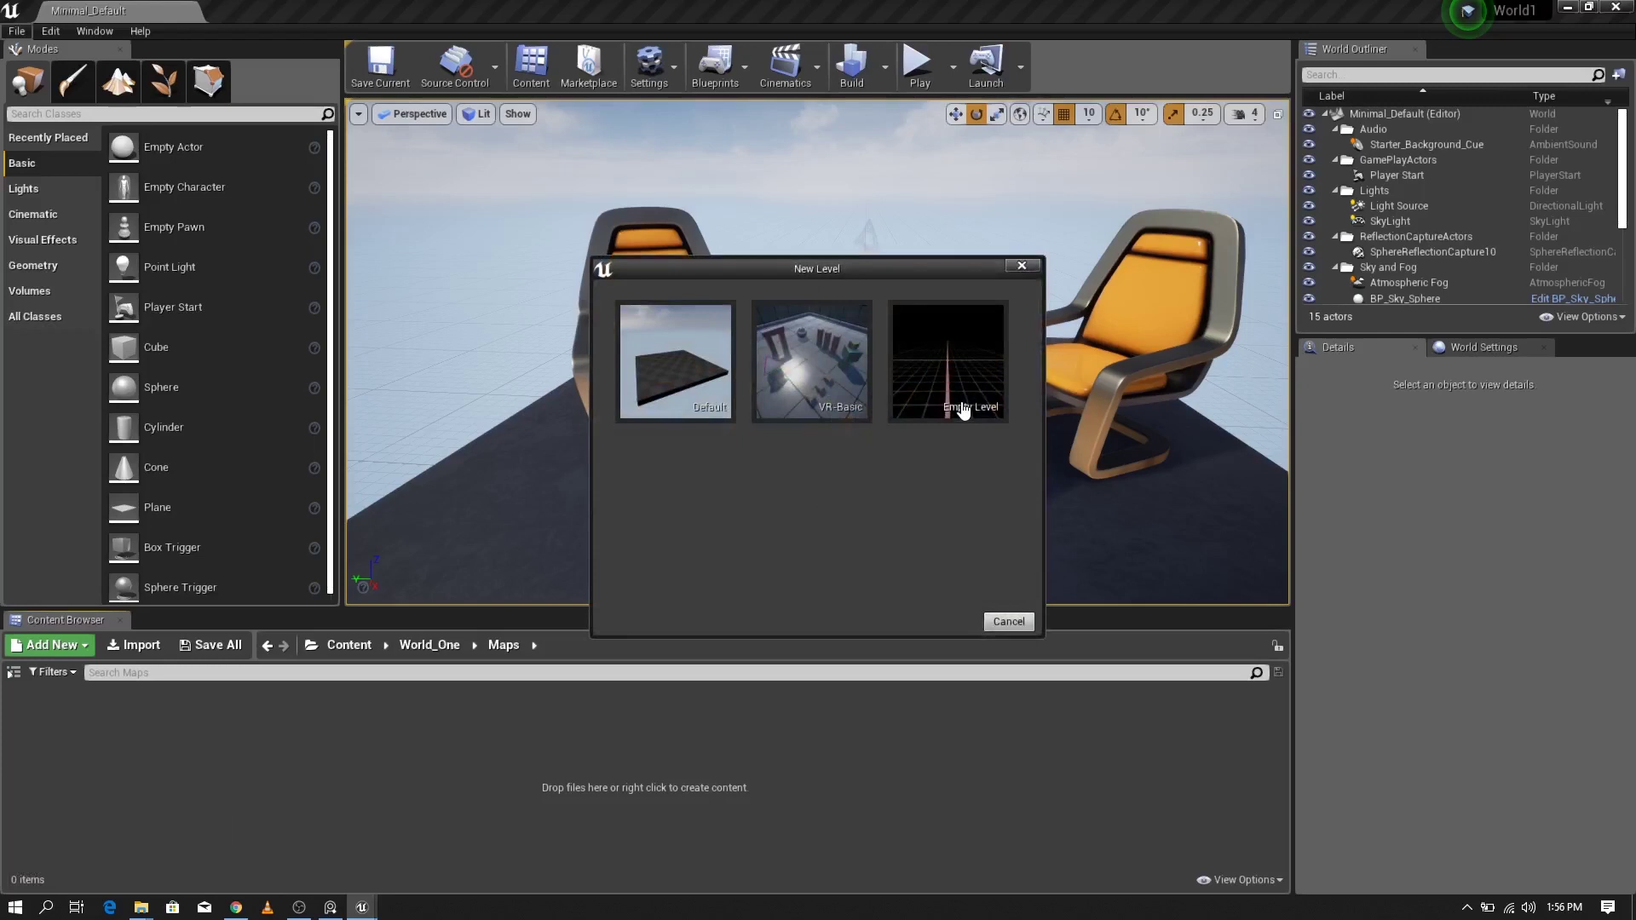
{"action": "left_click", "coordinate": [966, 404]}
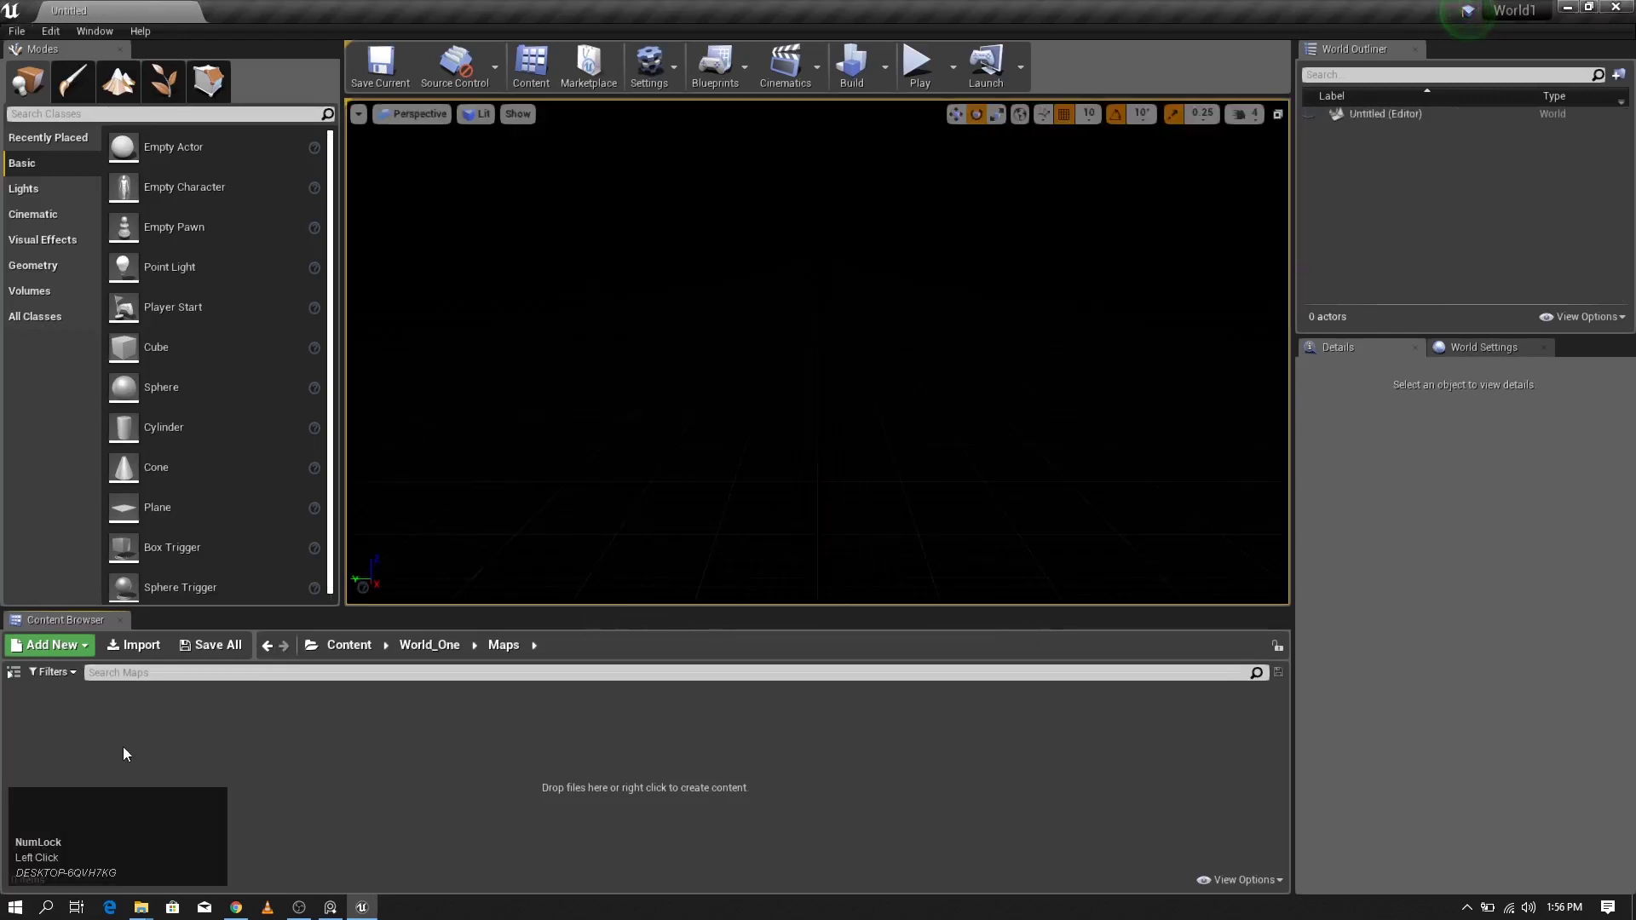
Step: Save the level as MapOne in /Game/World_One/Maps via Save Current As
{"action": "left_click_drag", "start_coordinate": [604, 368], "coordinate": [16, 43]}
{"action": "left_click", "coordinate": [16, 43]}
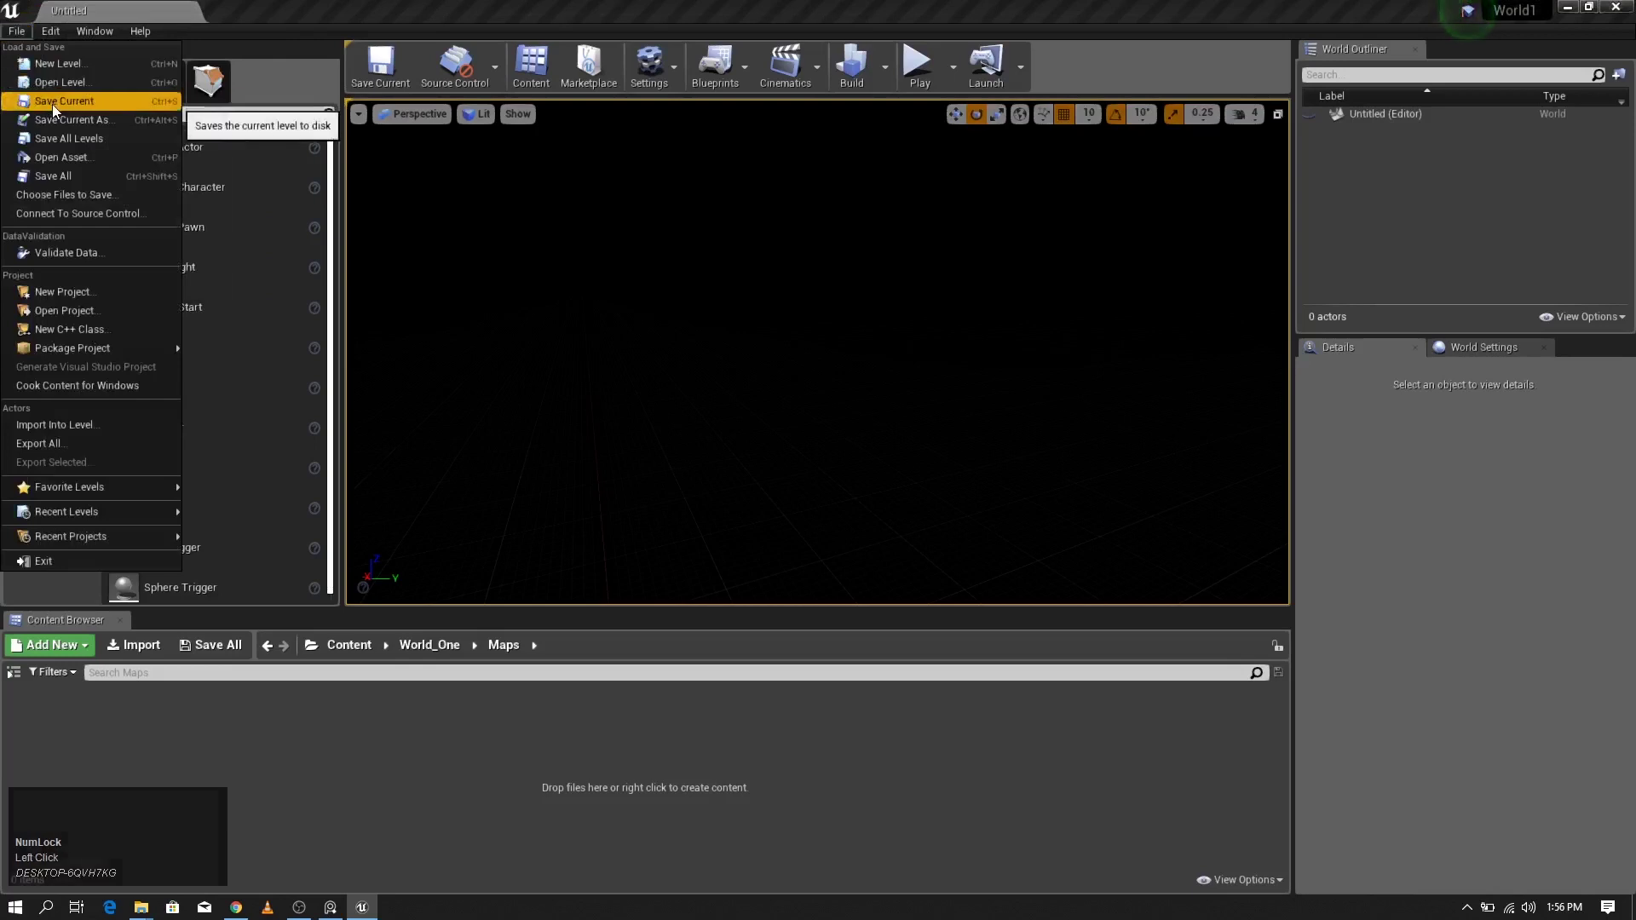
{"action": "left_click", "coordinate": [56, 114]}
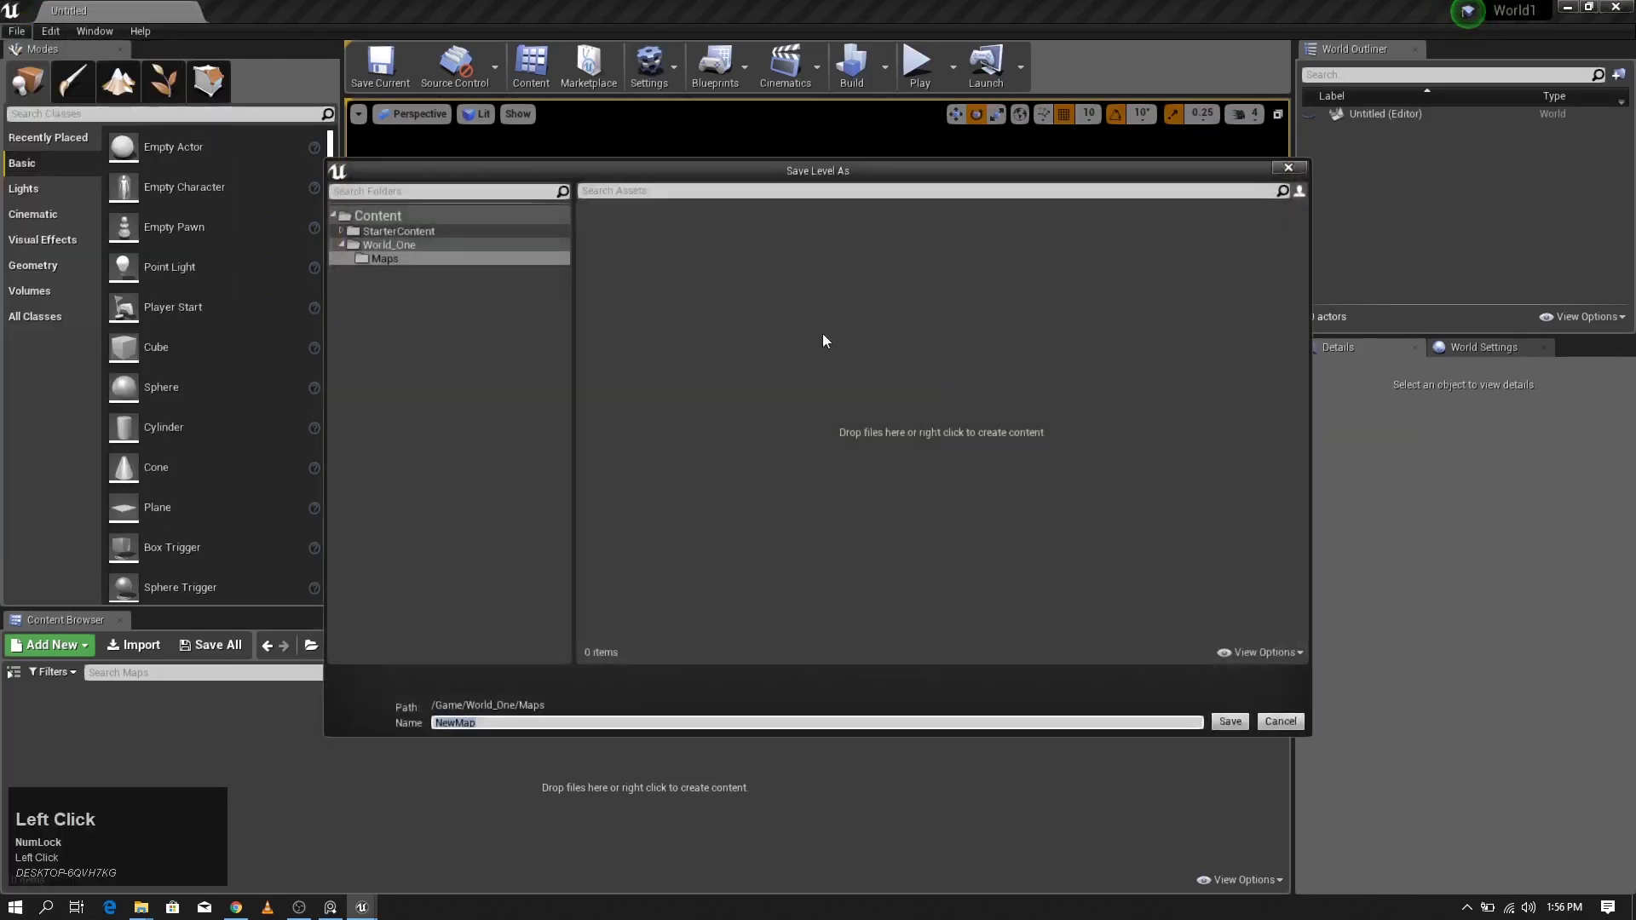
{"action": "left_click", "coordinate": [392, 256]}
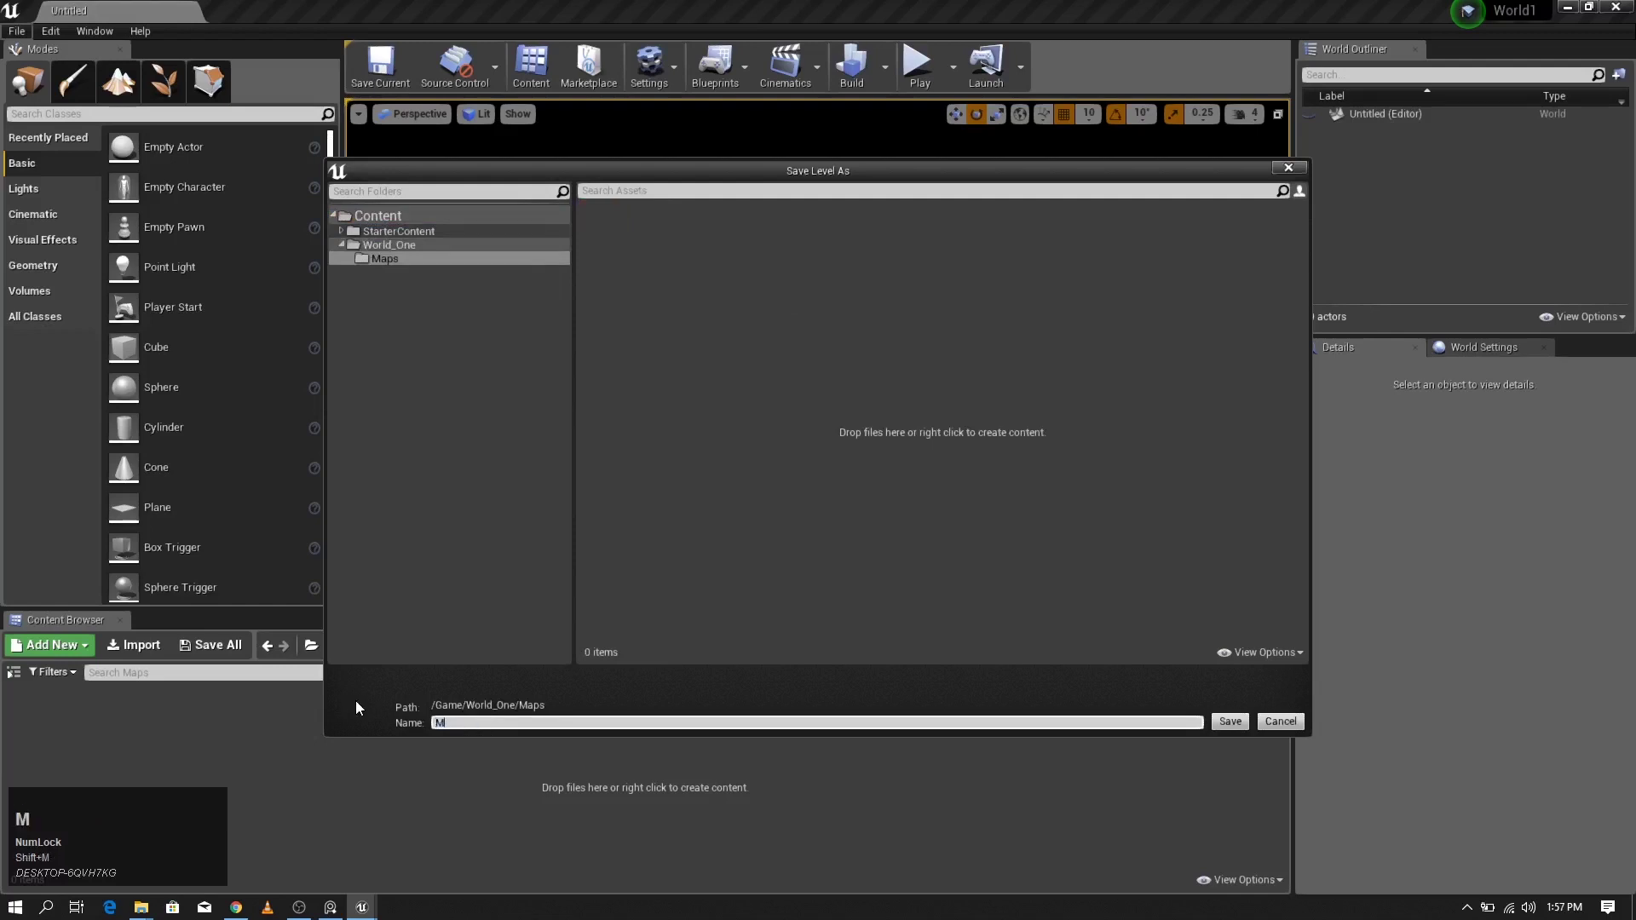
{"action": "type", "text": "ap"}
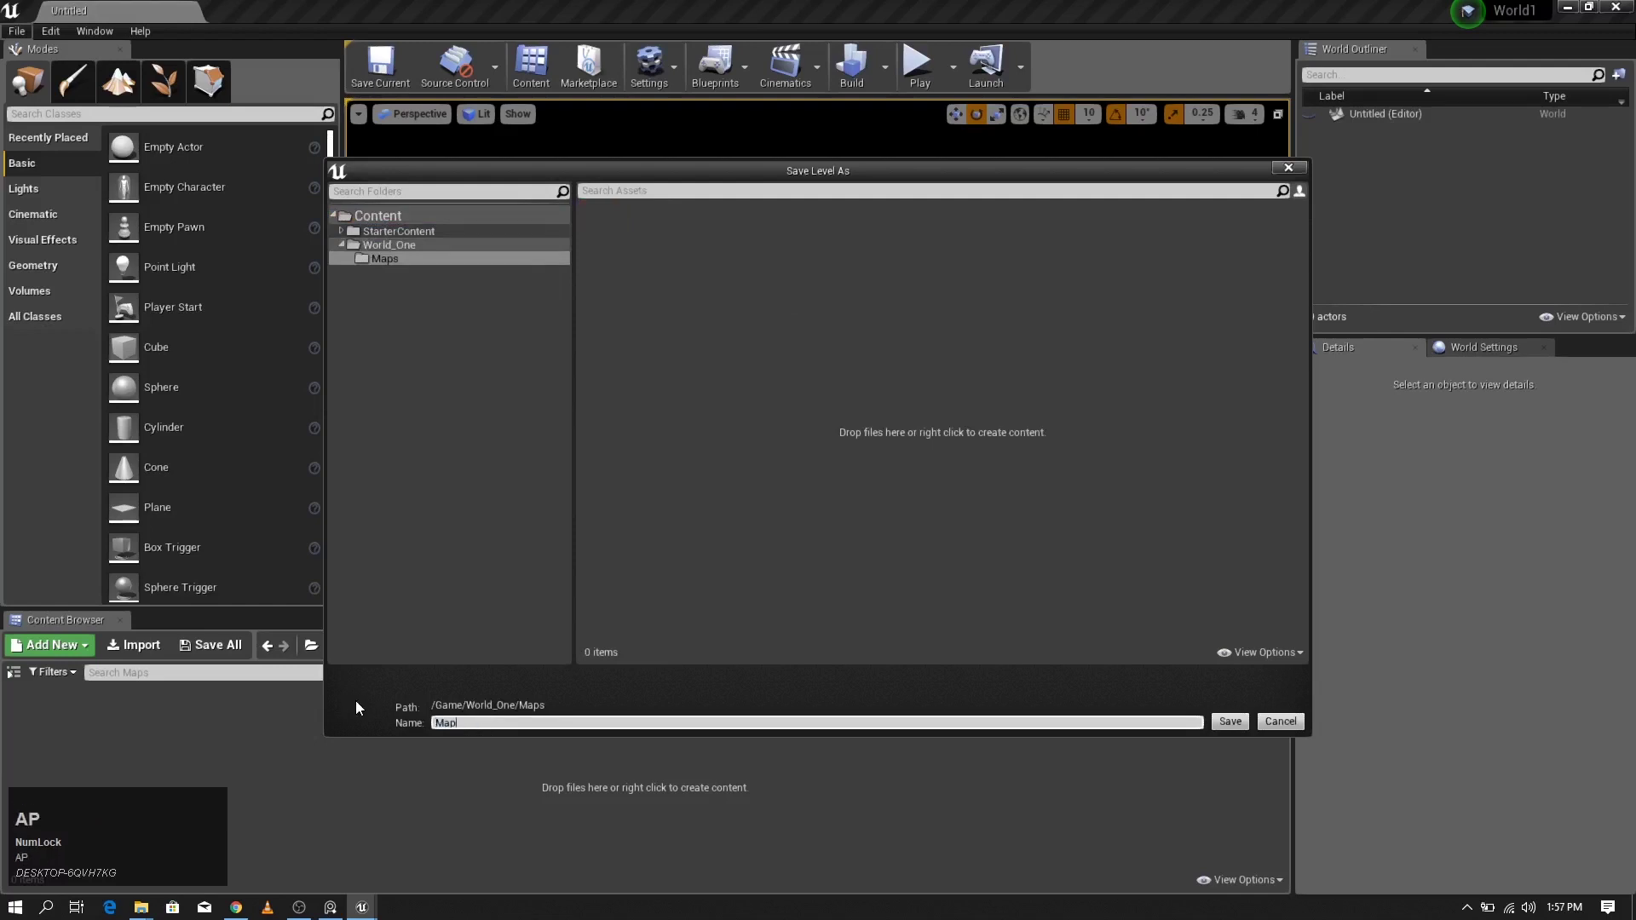
{"action": "type", "text": "ne"}
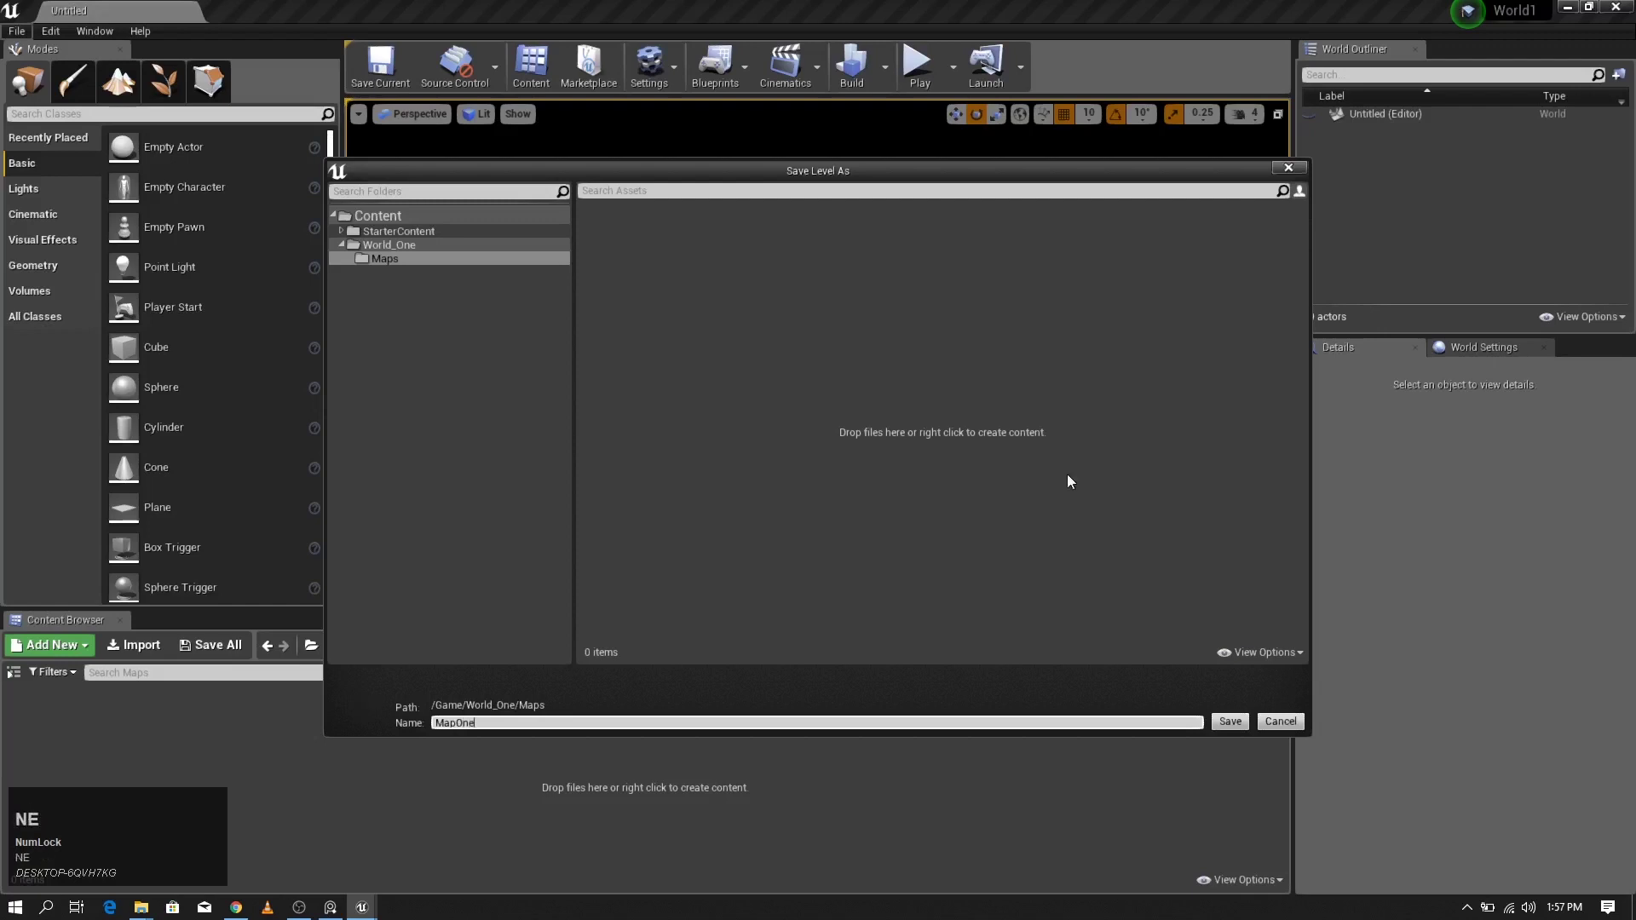
{"action": "left_click", "coordinate": [971, 490]}
{"action": "left_click_drag", "start_coordinate": [693, 339], "coordinate": [70, 236]}
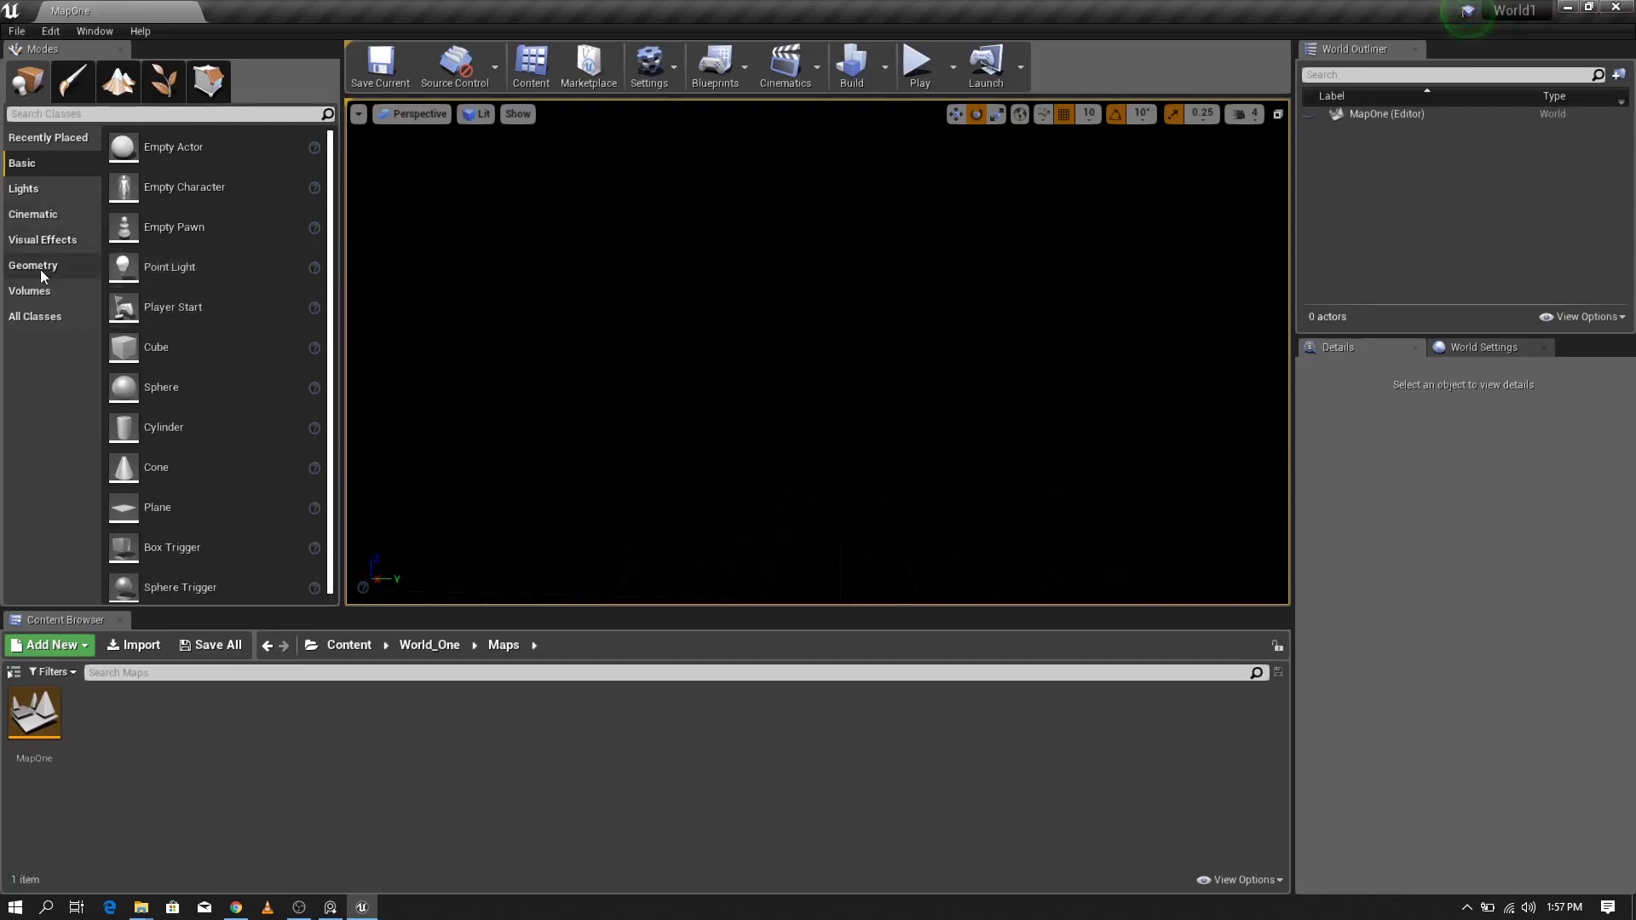
Step: Show the Geometry brush shapes in the Modes panel to place a Box brush
{"action": "left_click", "coordinate": [34, 276]}
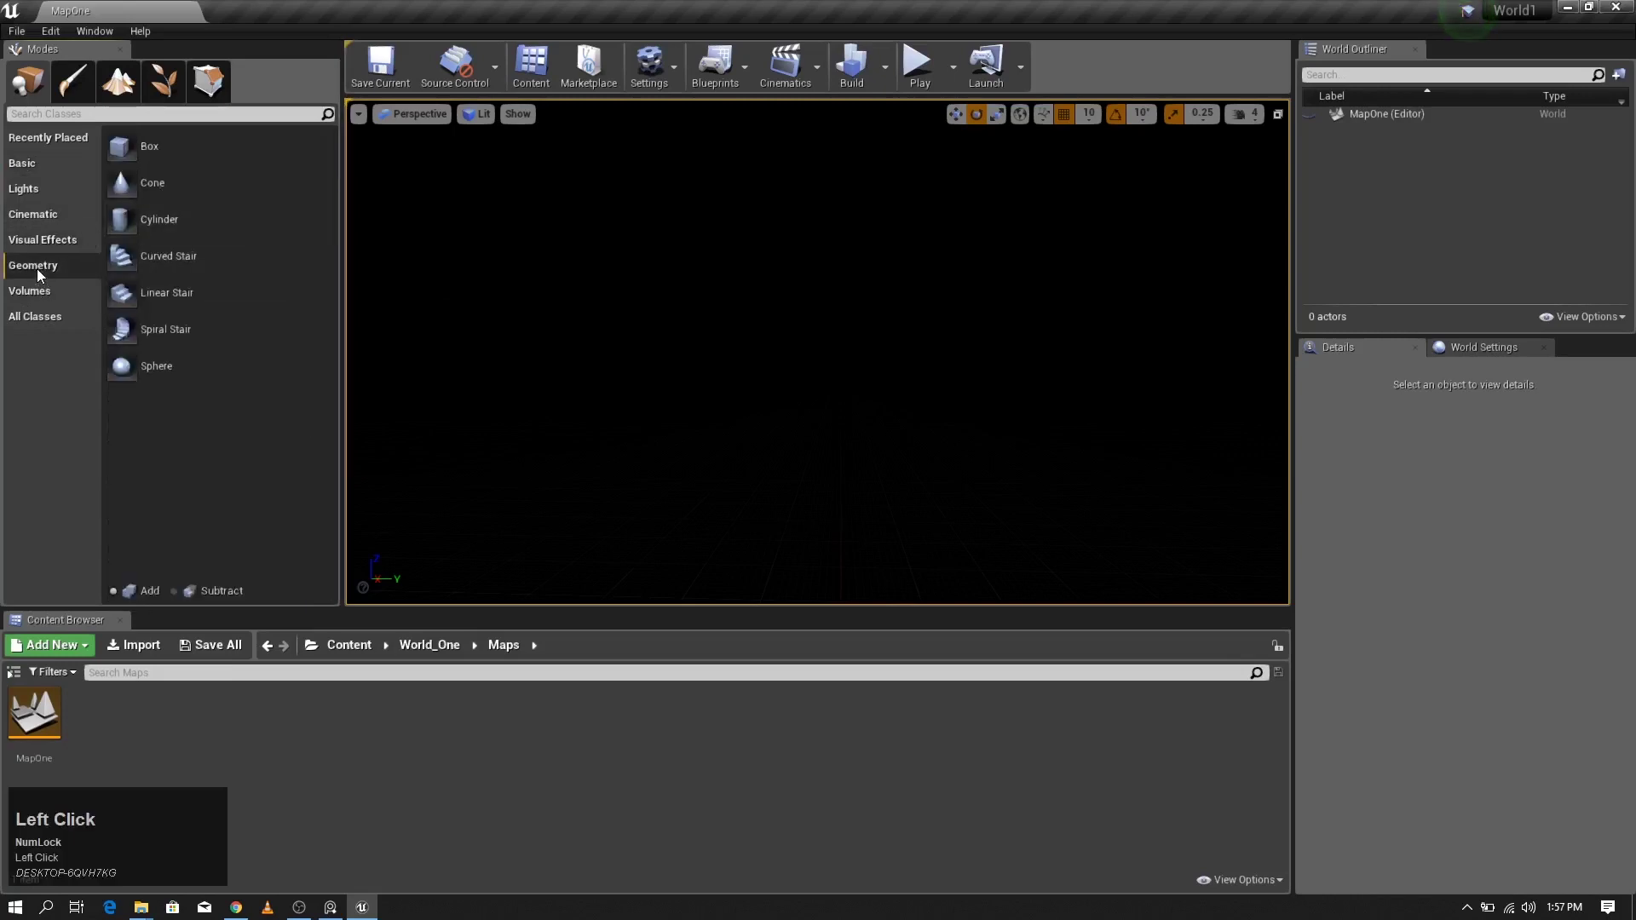
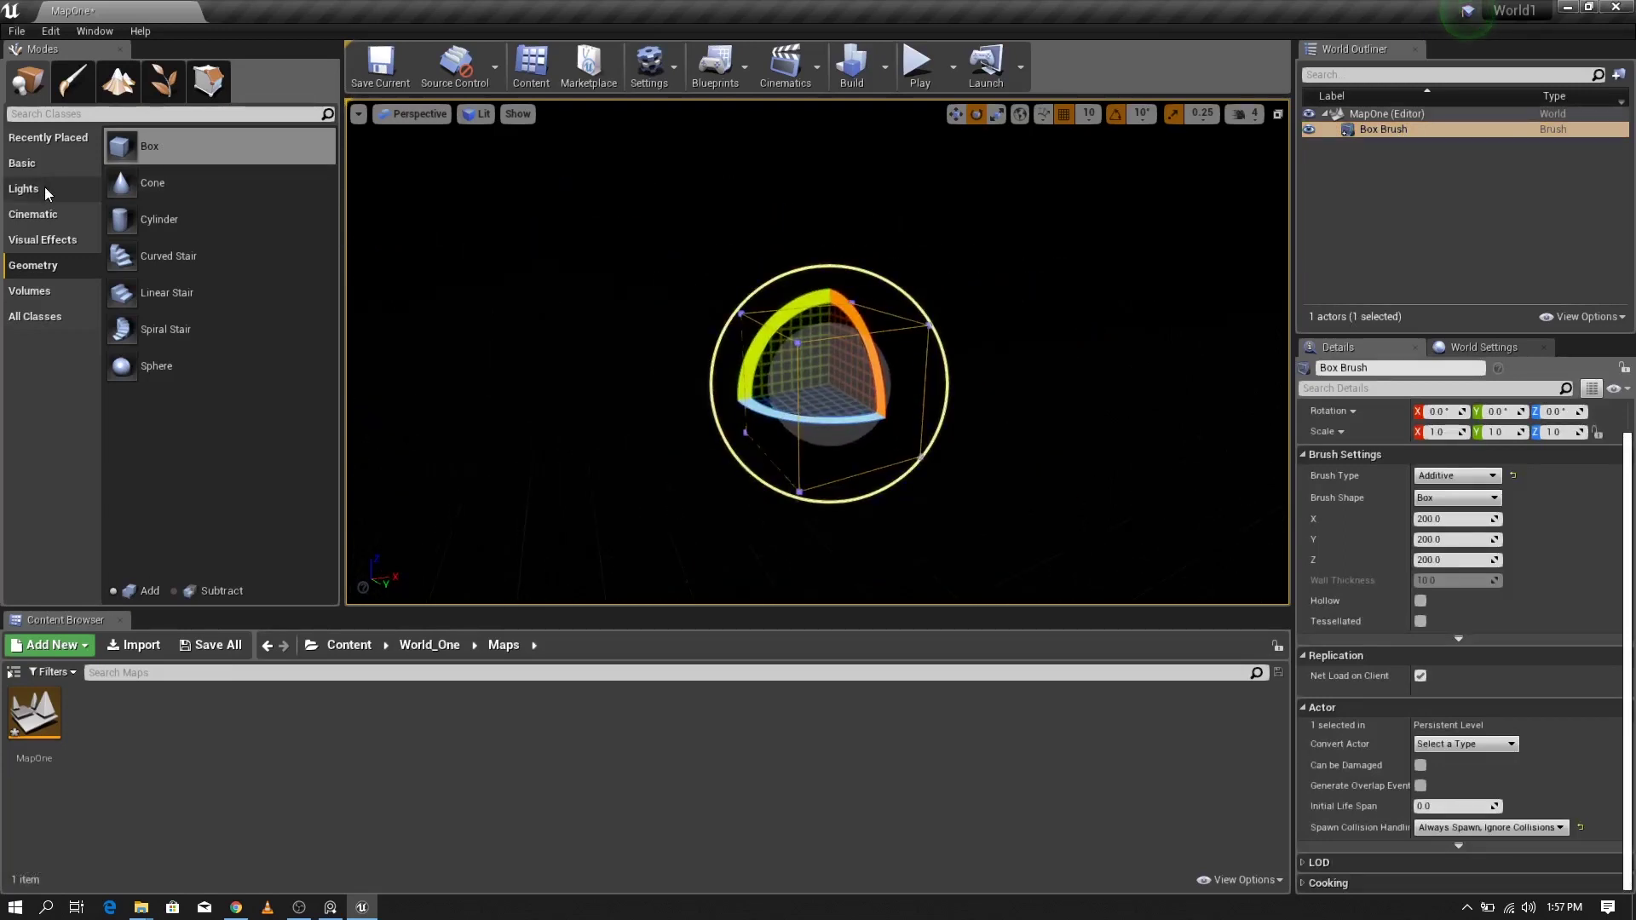
Step: Place a Directional Light from the Lights category and set its Intensity to 5.0
{"action": "left_click", "coordinate": [48, 196]}
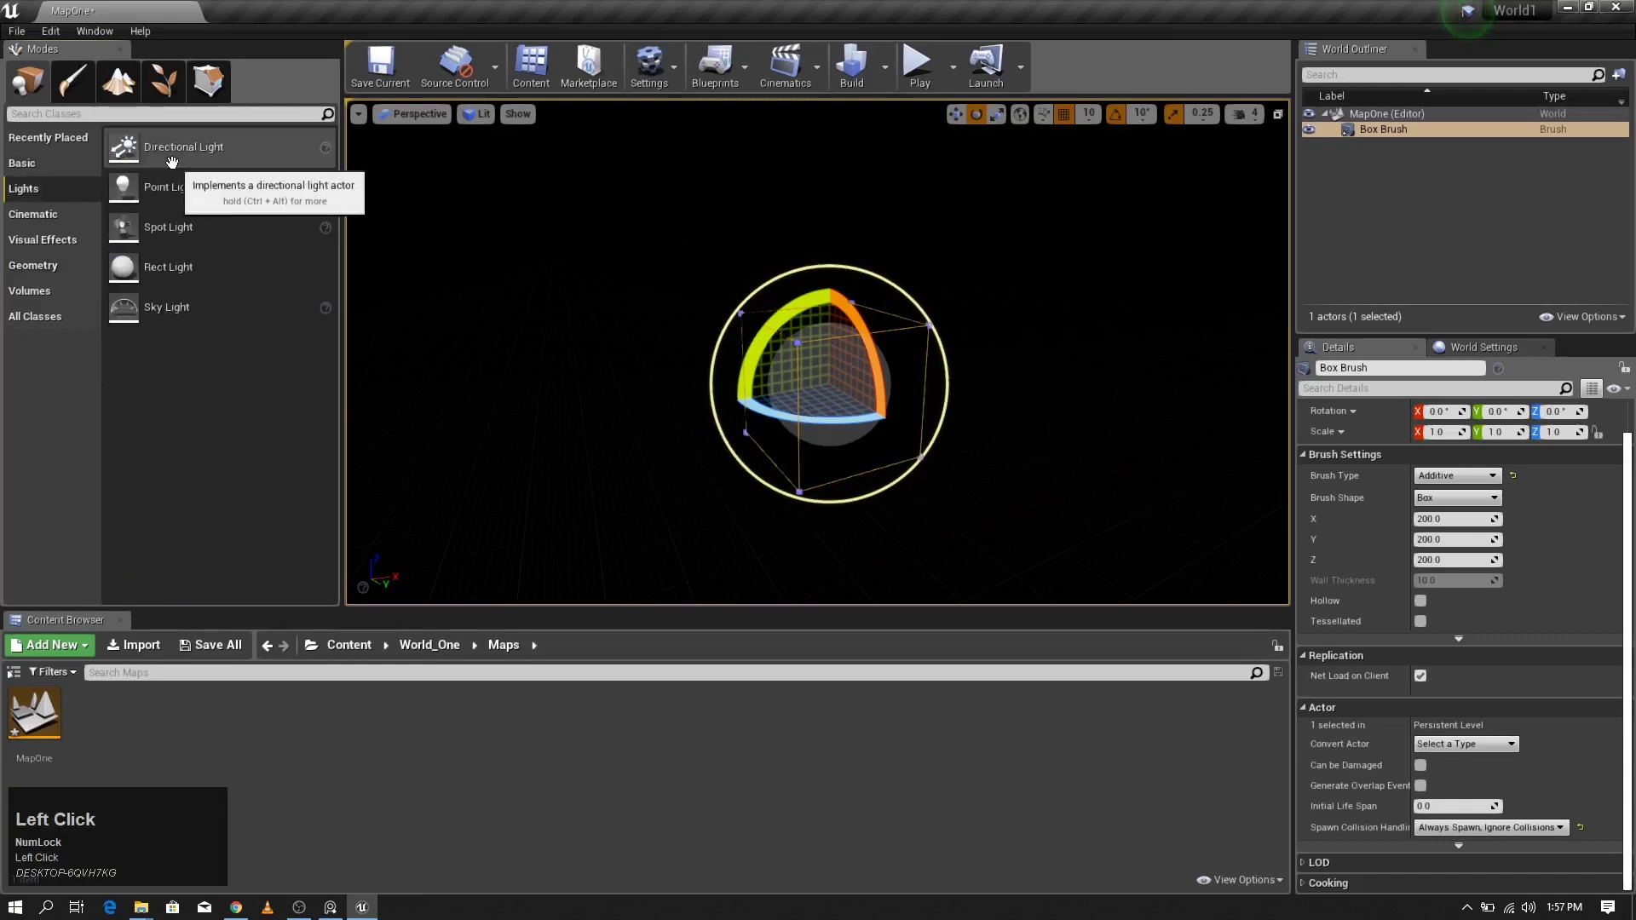
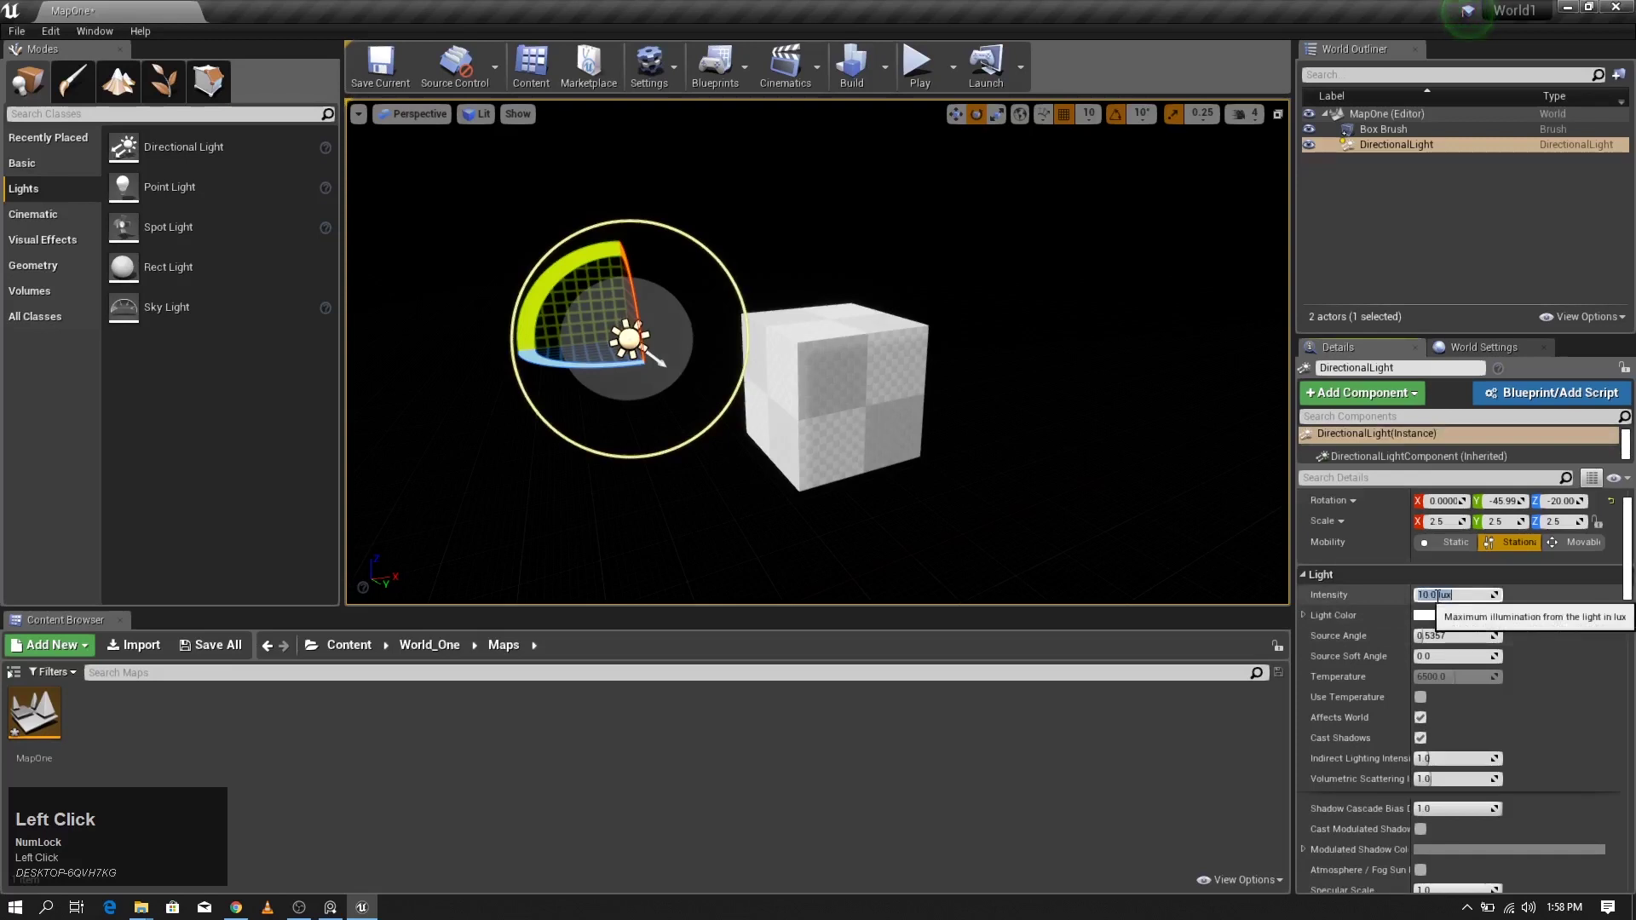
{"action": "key", "text": "5"}
{"action": "key", "text": "Return"}
{"action": "scroll", "scroll_direction": "down", "scroll_amount": 3}
{"action": "scroll", "scroll_direction": "up", "scroll_amount": 3}
{"action": "left_click", "coordinate": [475, 115]}
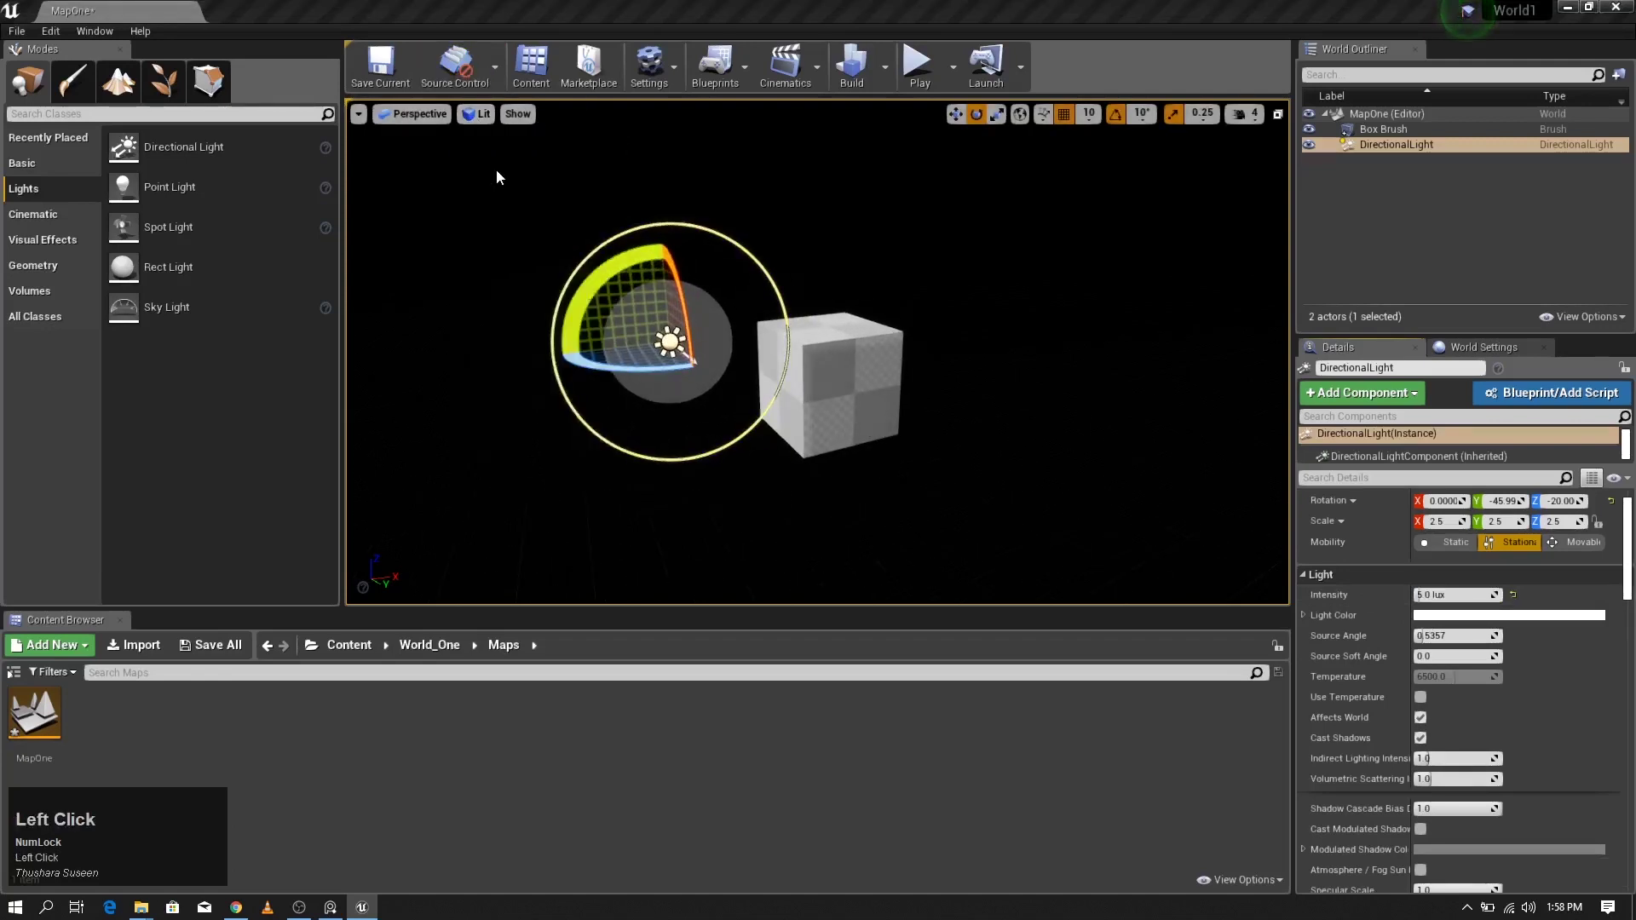
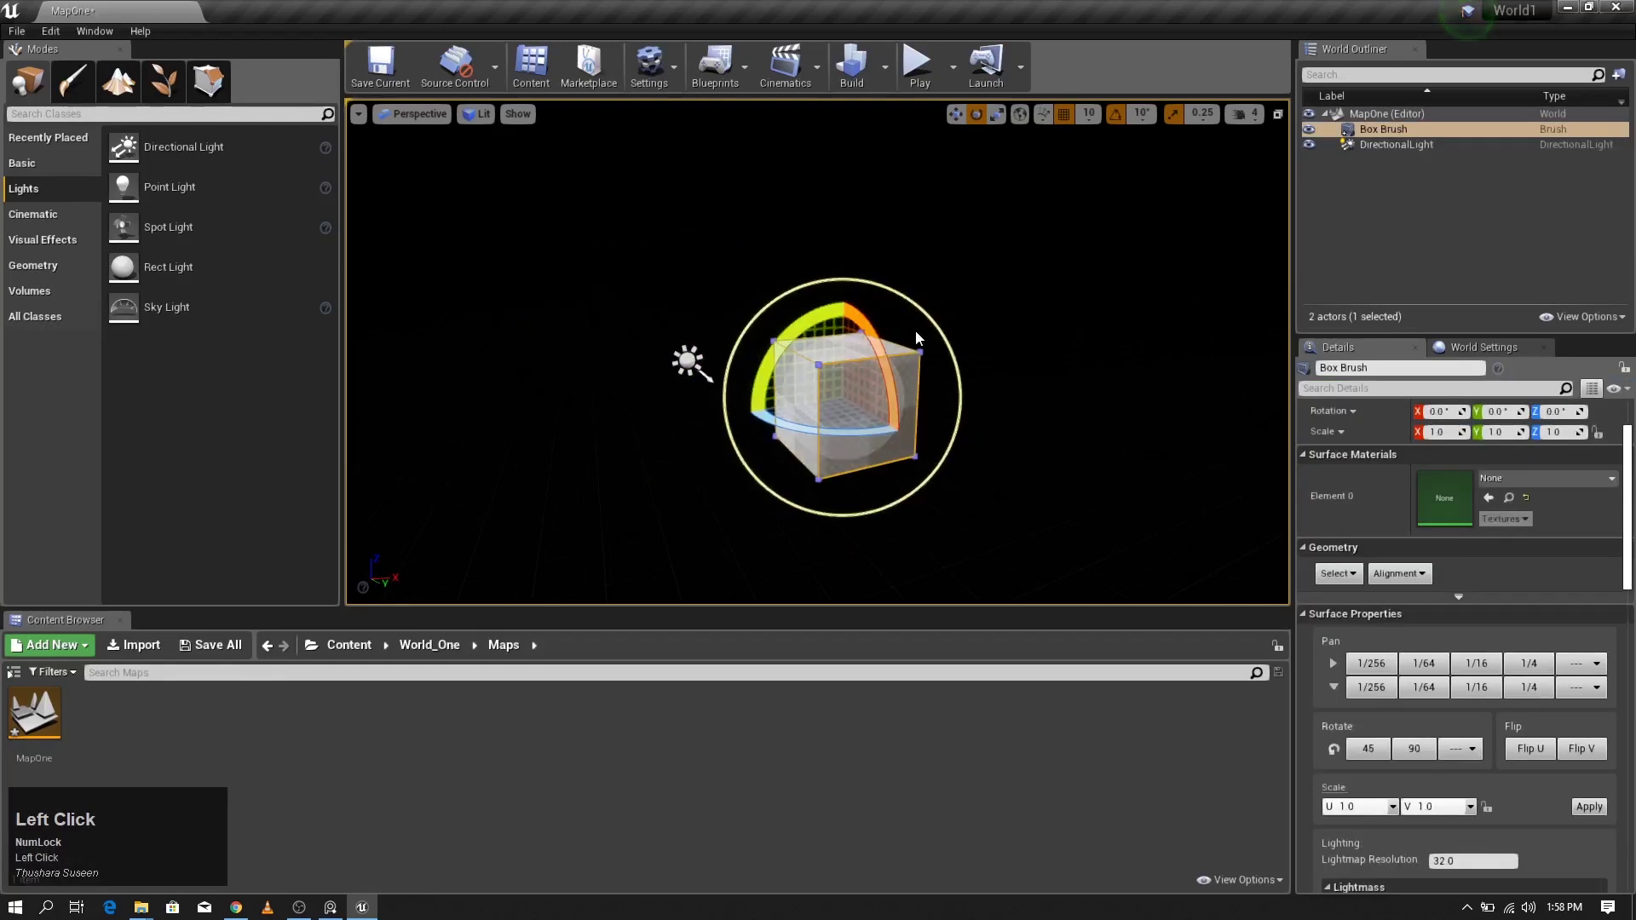
Step: Enter 100 and 500 in the Details values and fly the view around the floor
{"action": "scroll", "scroll_direction": "down", "scroll_amount": 3}
{"action": "scroll", "scroll_direction": "down", "scroll_amount": 3}
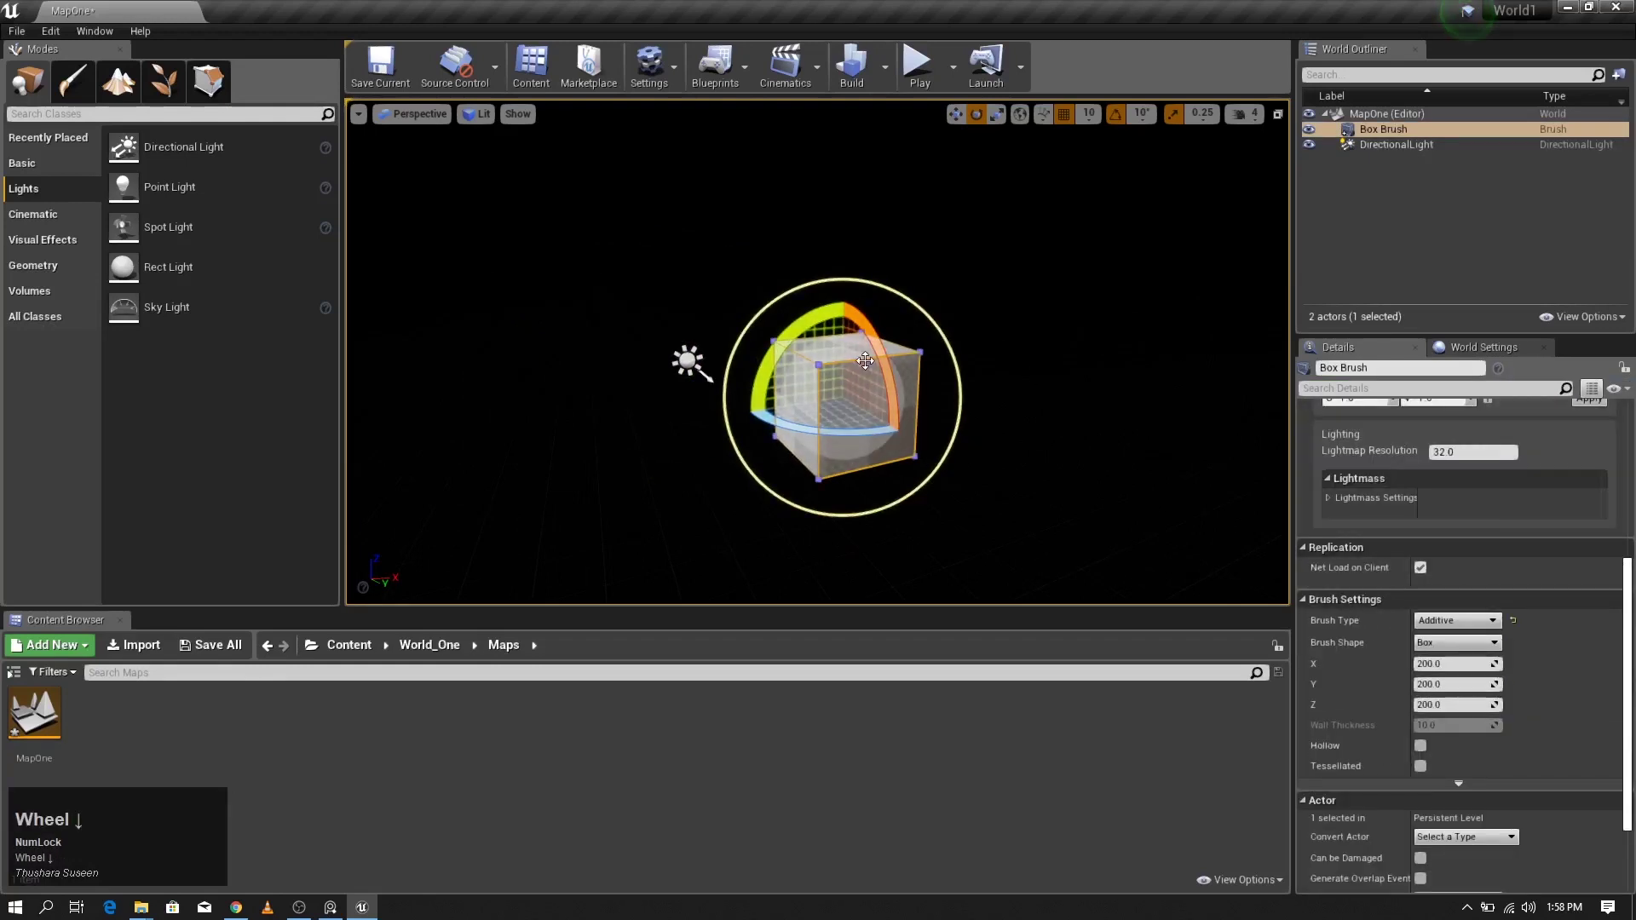
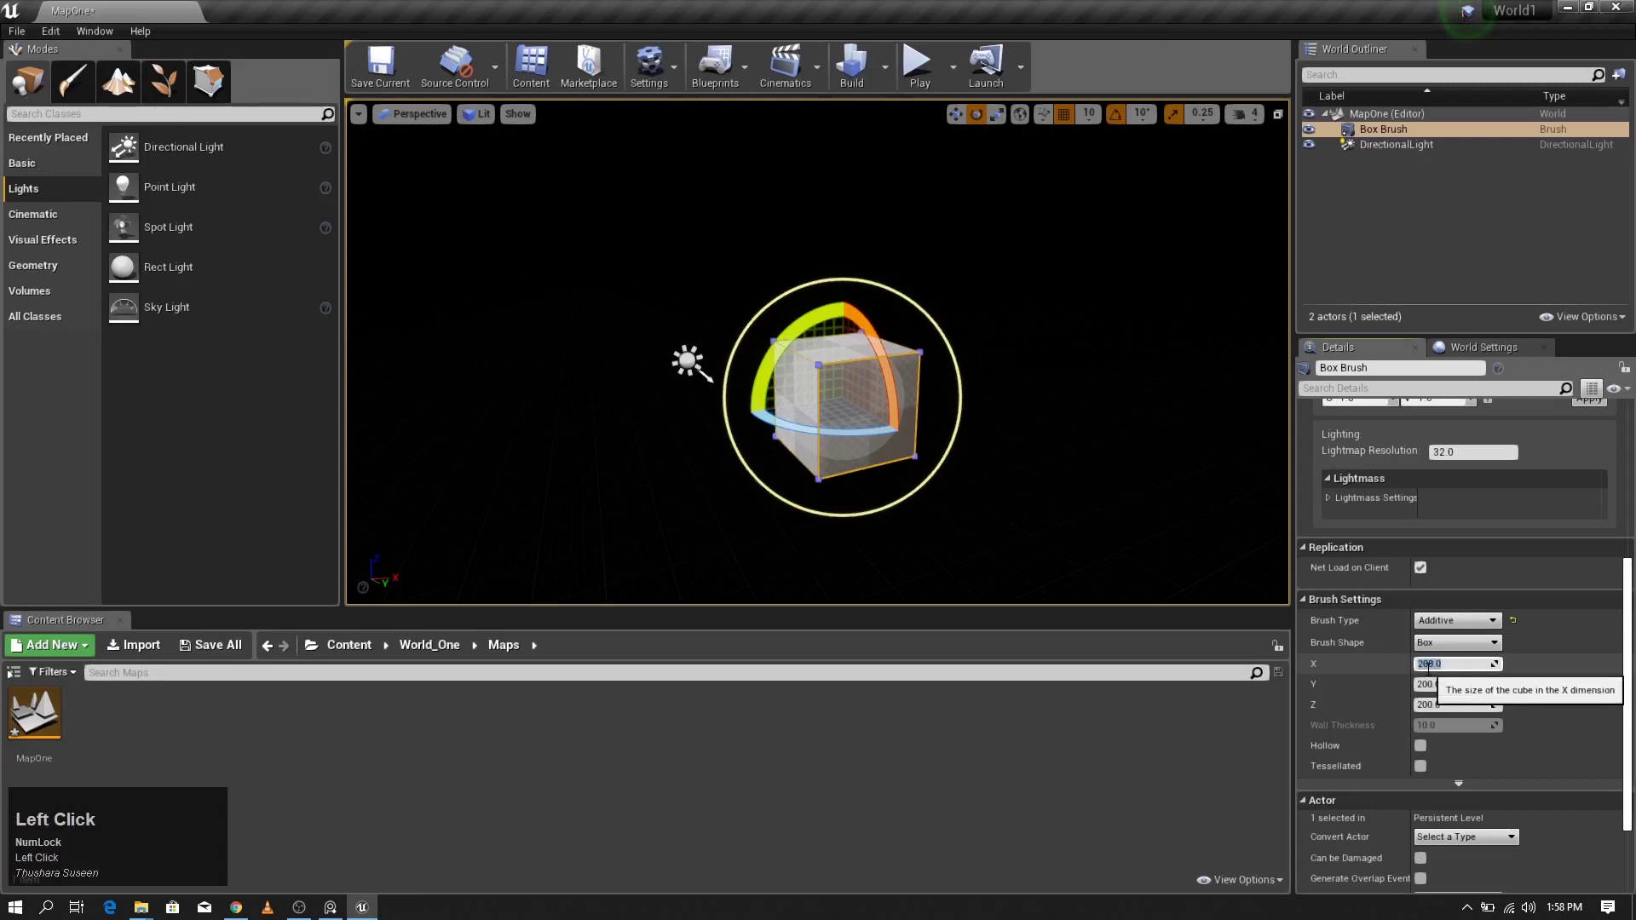
{"action": "type", "text": "100"}
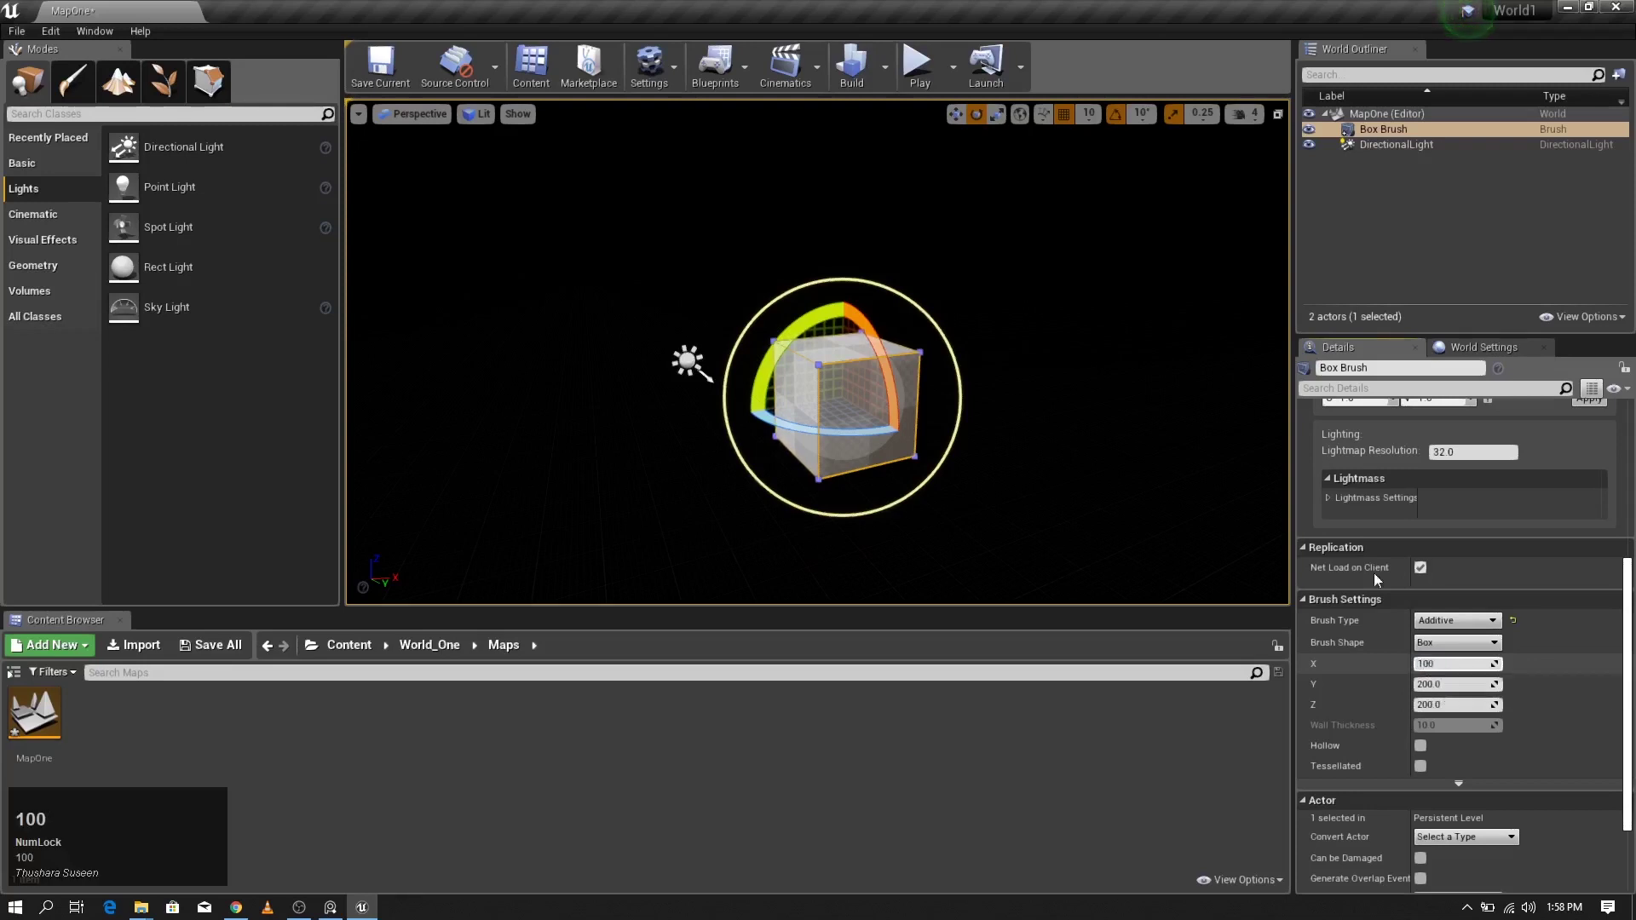
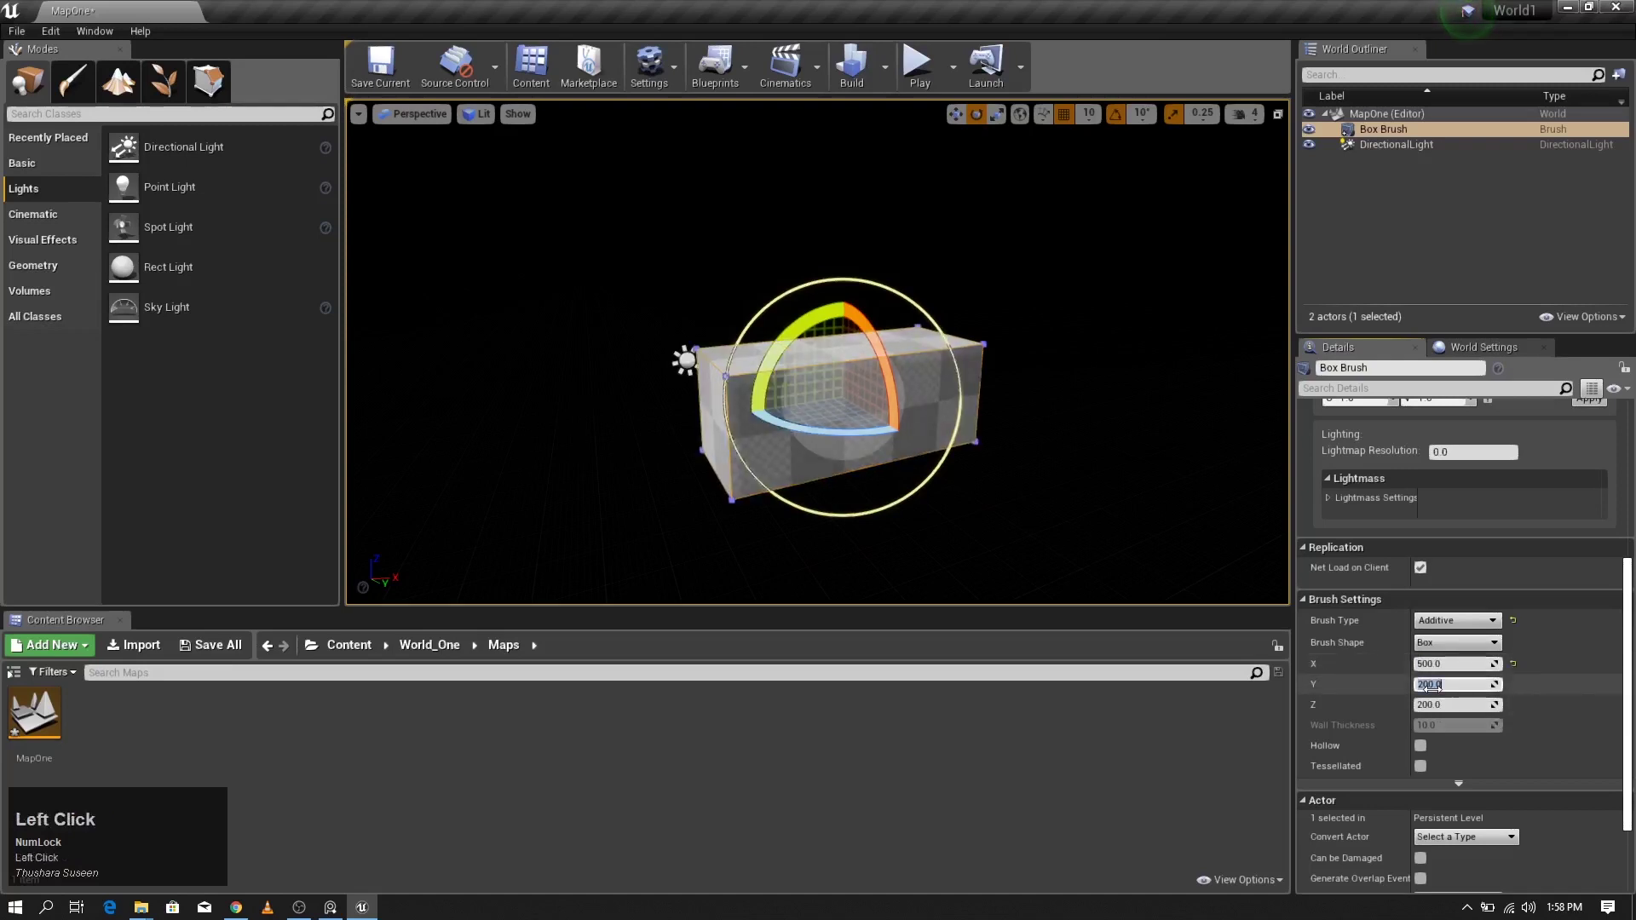
{"action": "type", "text": "500"}
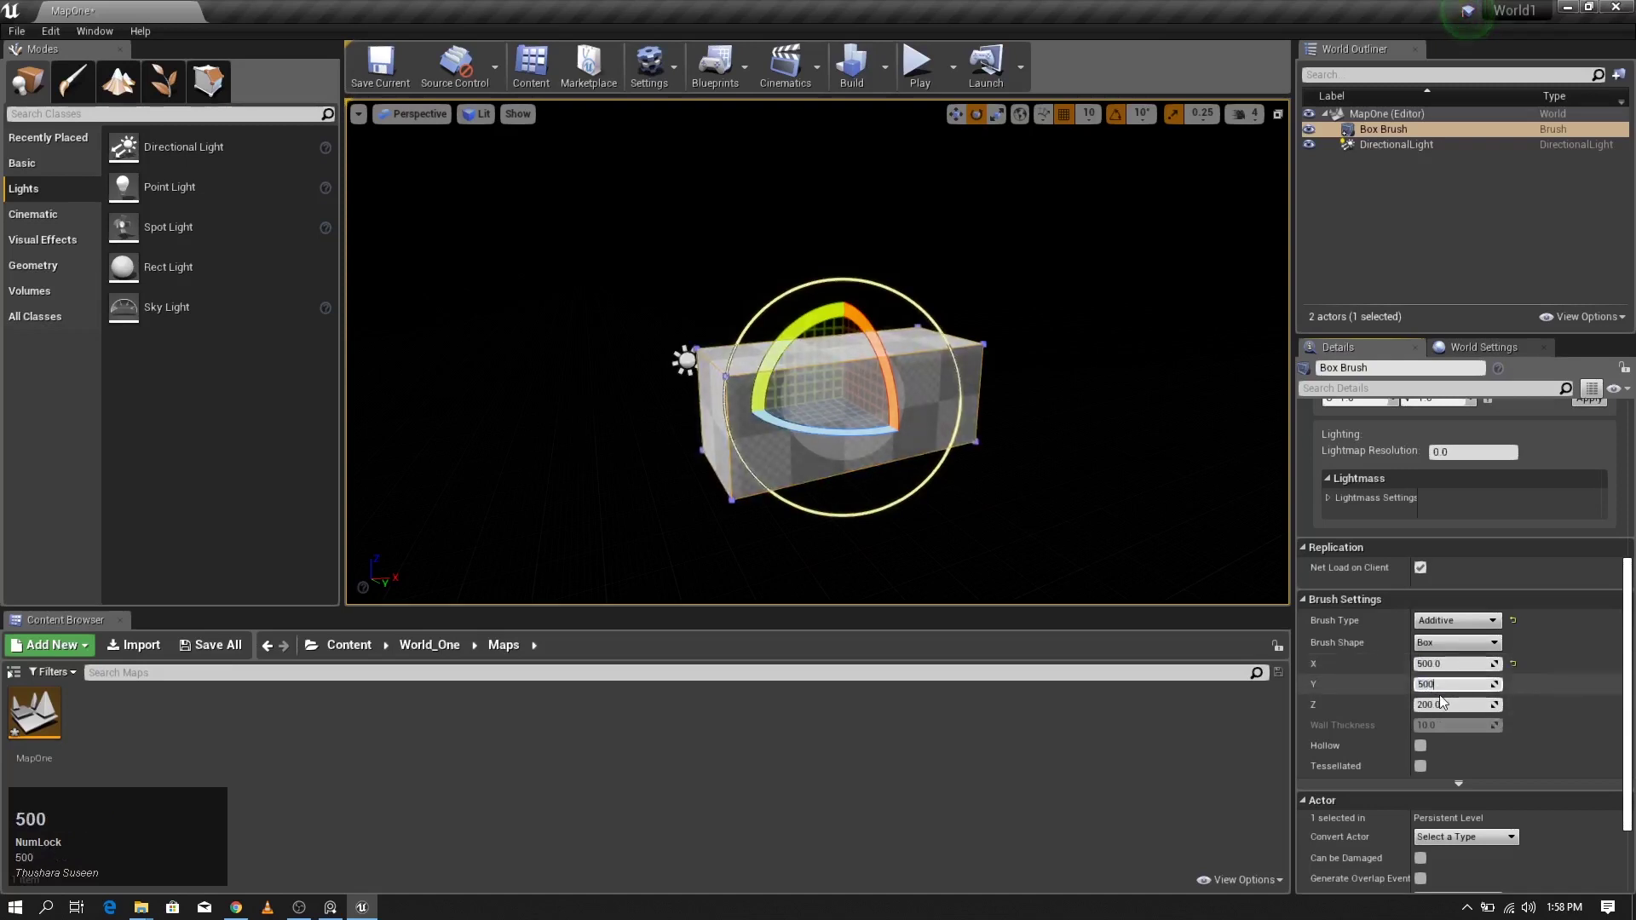
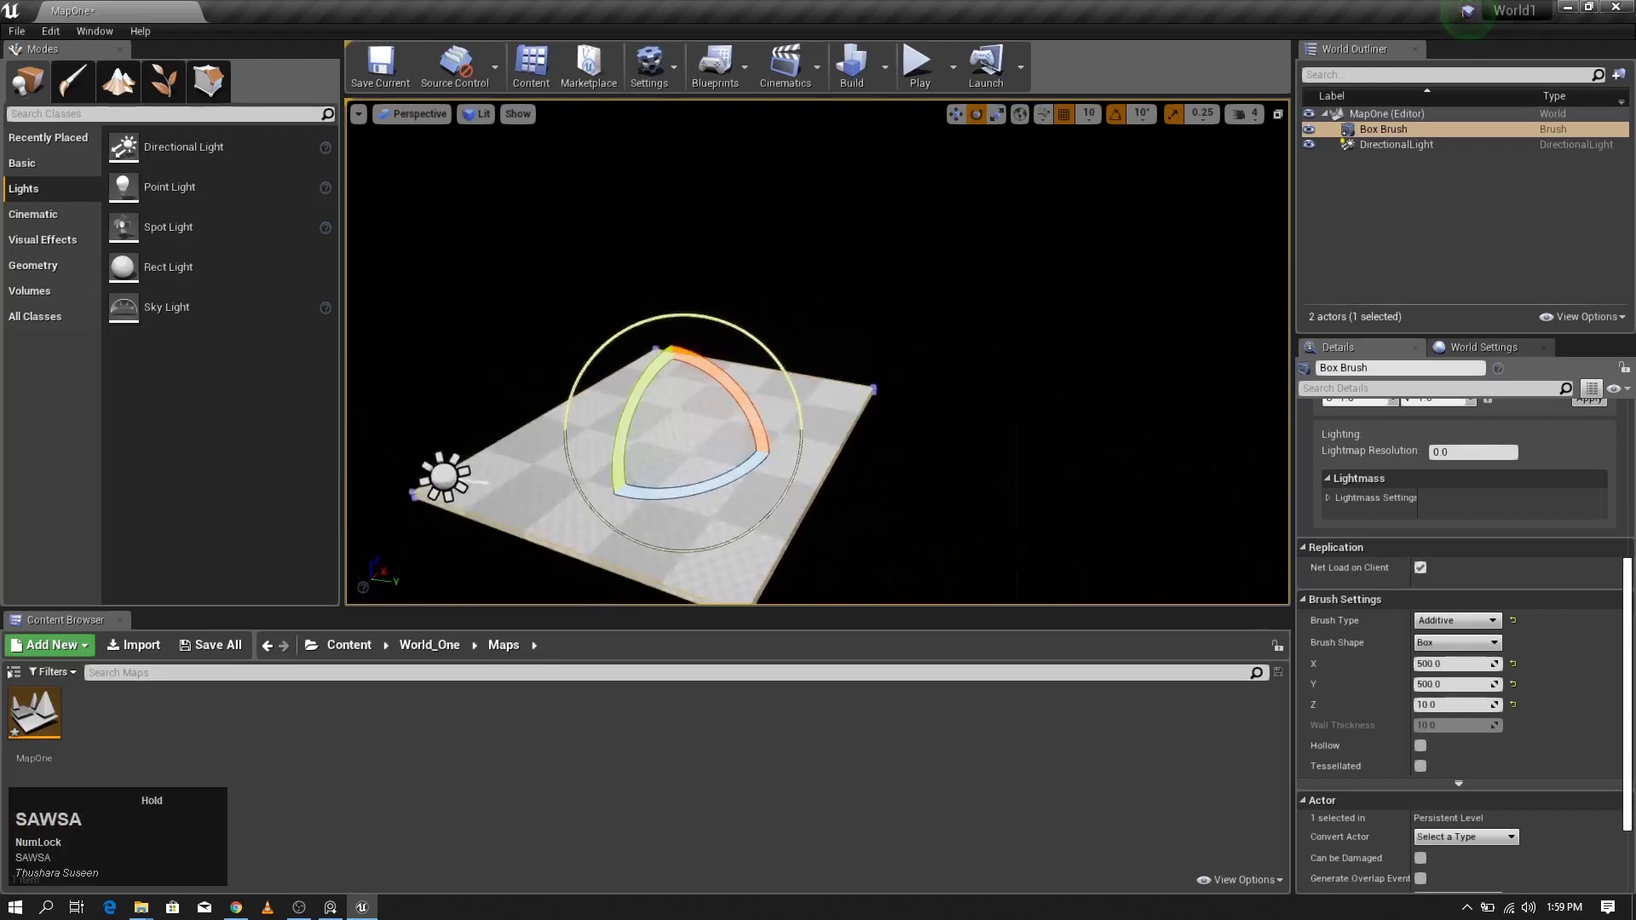
{"action": "type", "text": "sadwd"}
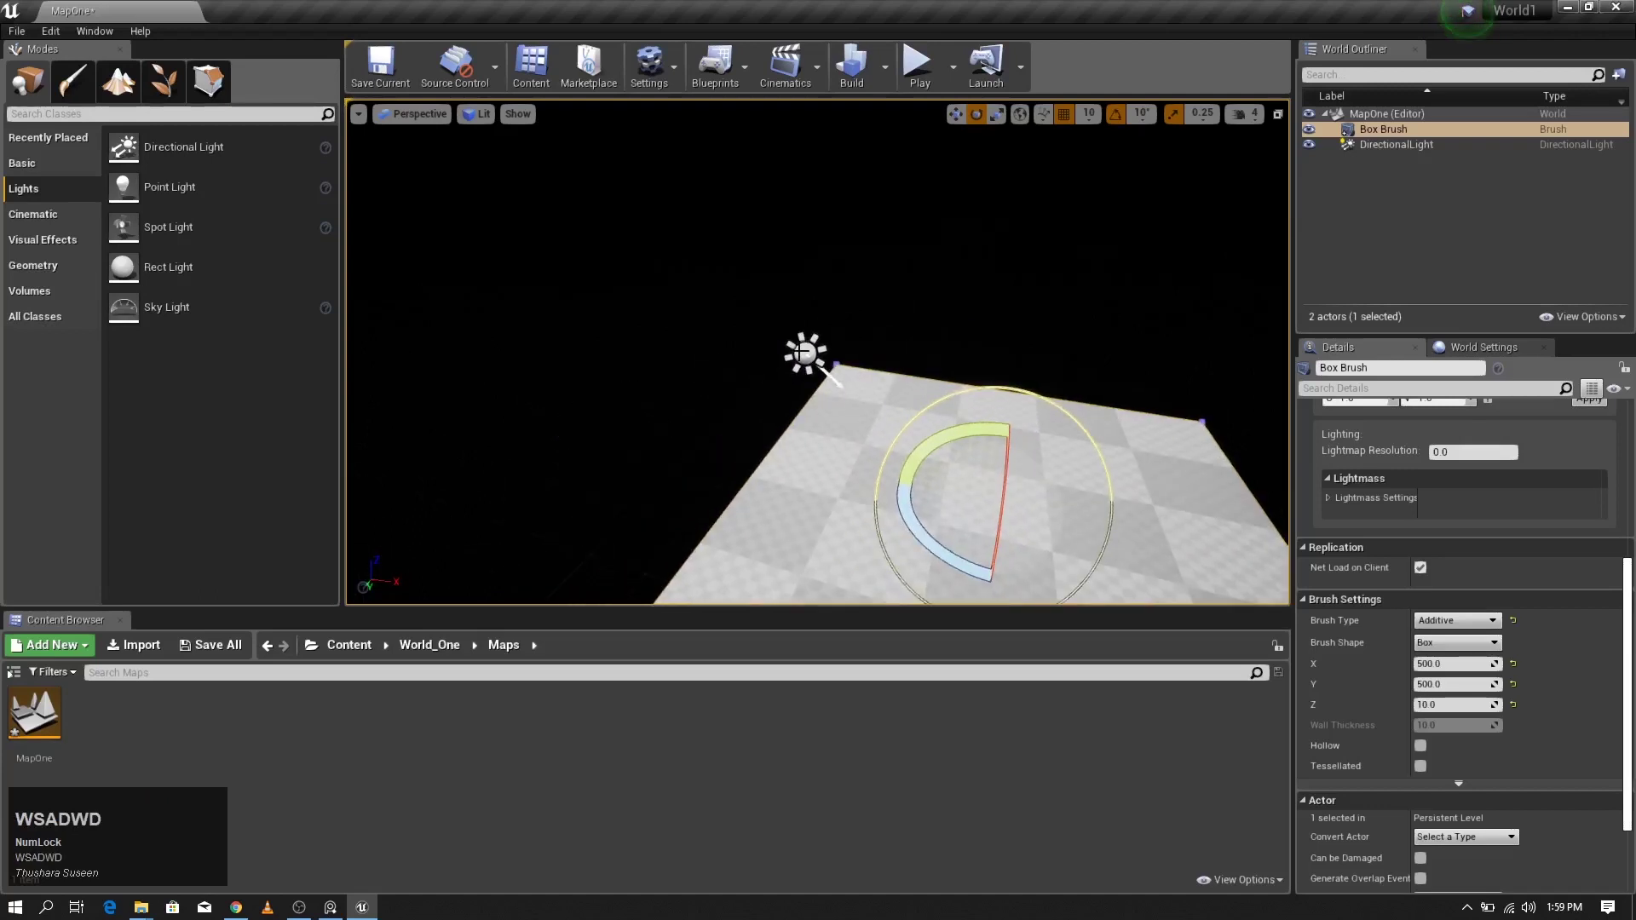
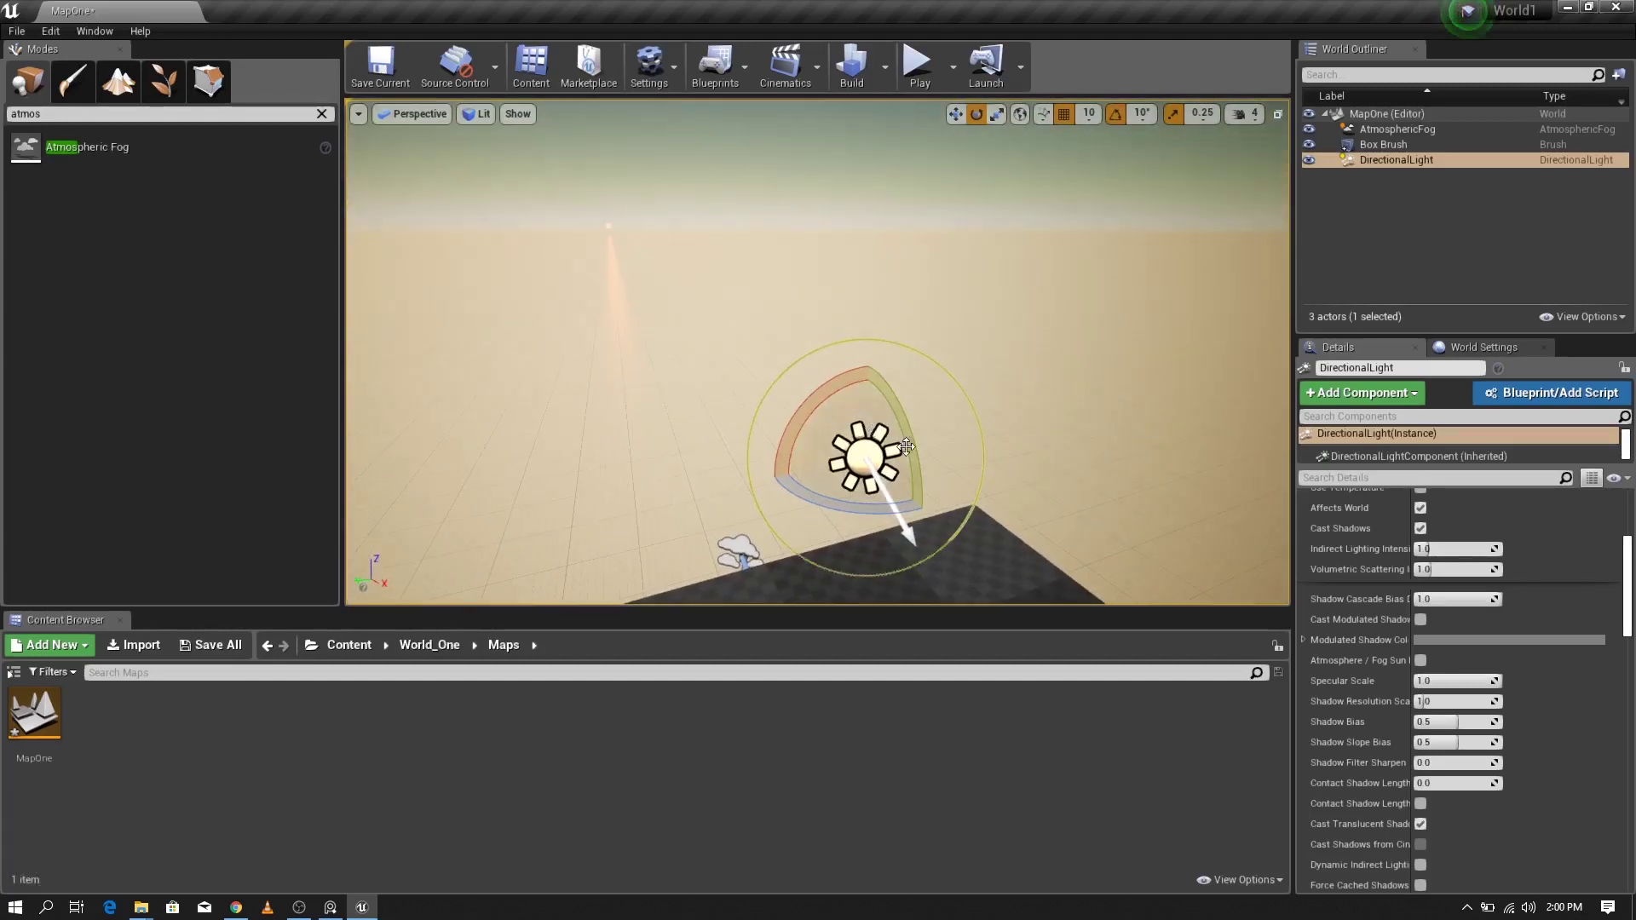
{"action": "scroll", "scroll_direction": "up", "scroll_amount": 3}
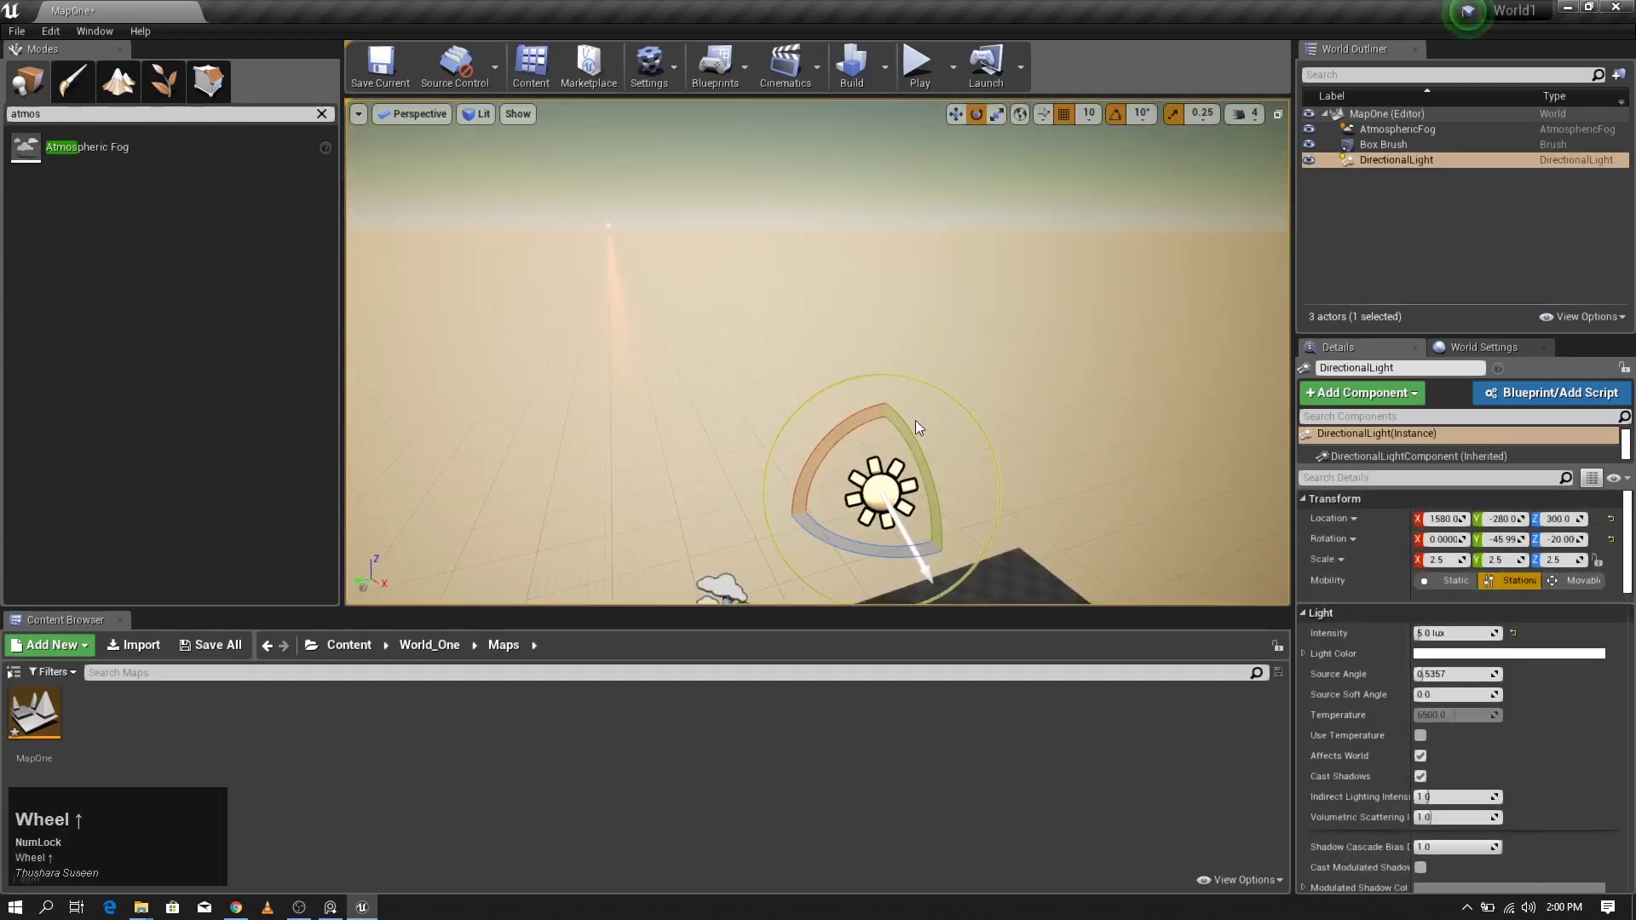
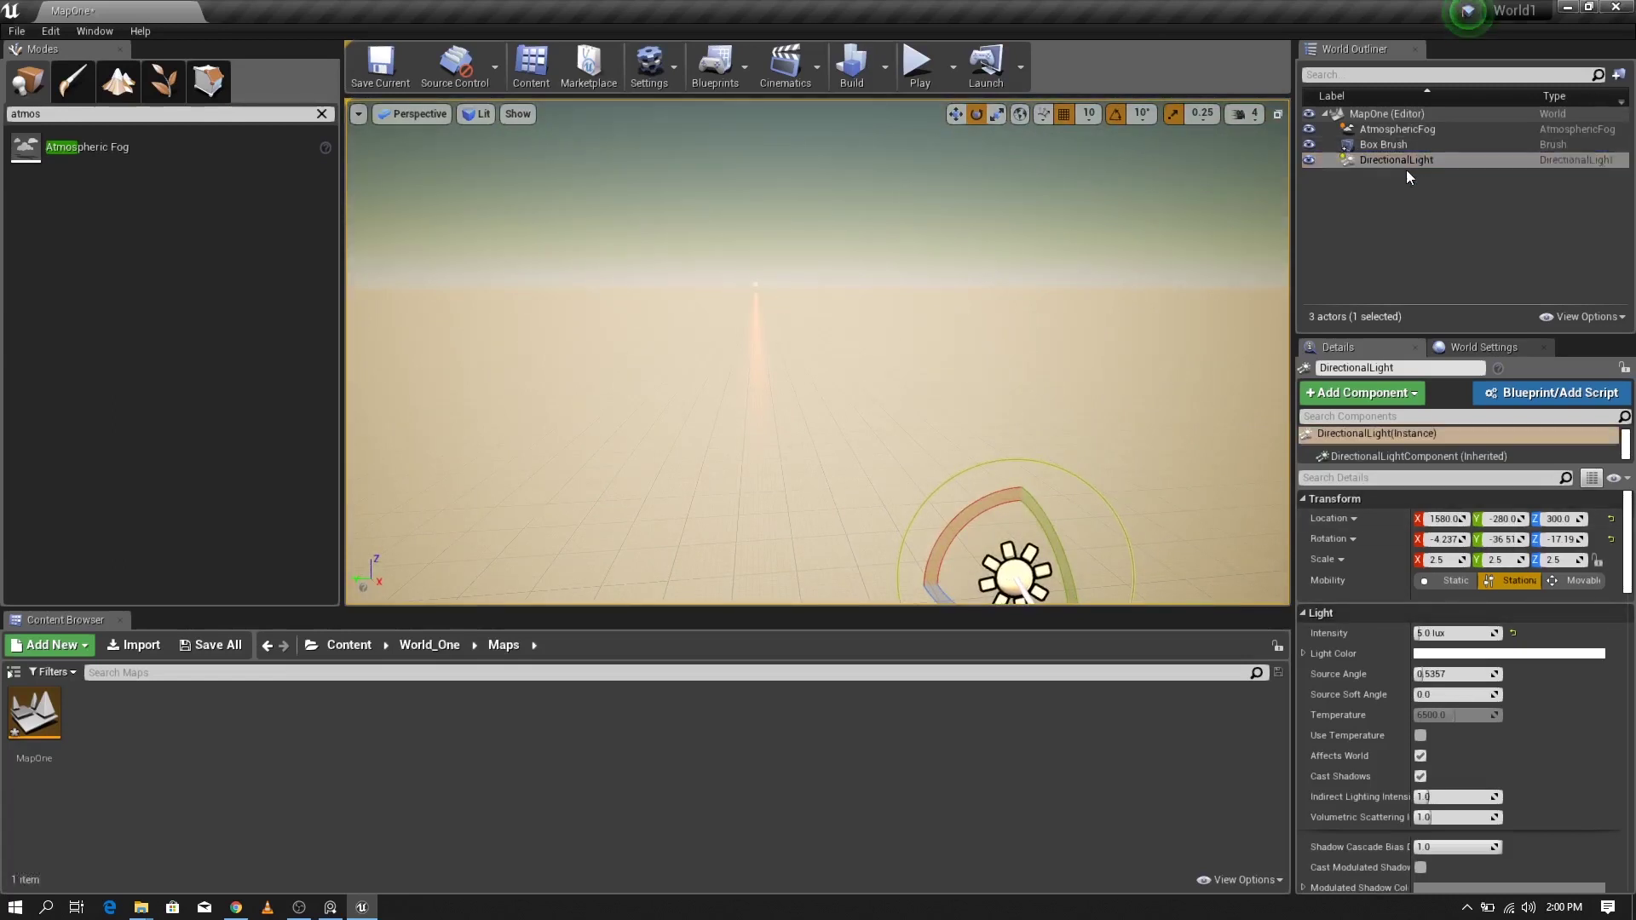
Step: Select the Directional Light and adjust a setting in its Details panel
{"action": "left_click", "coordinate": [1402, 156]}
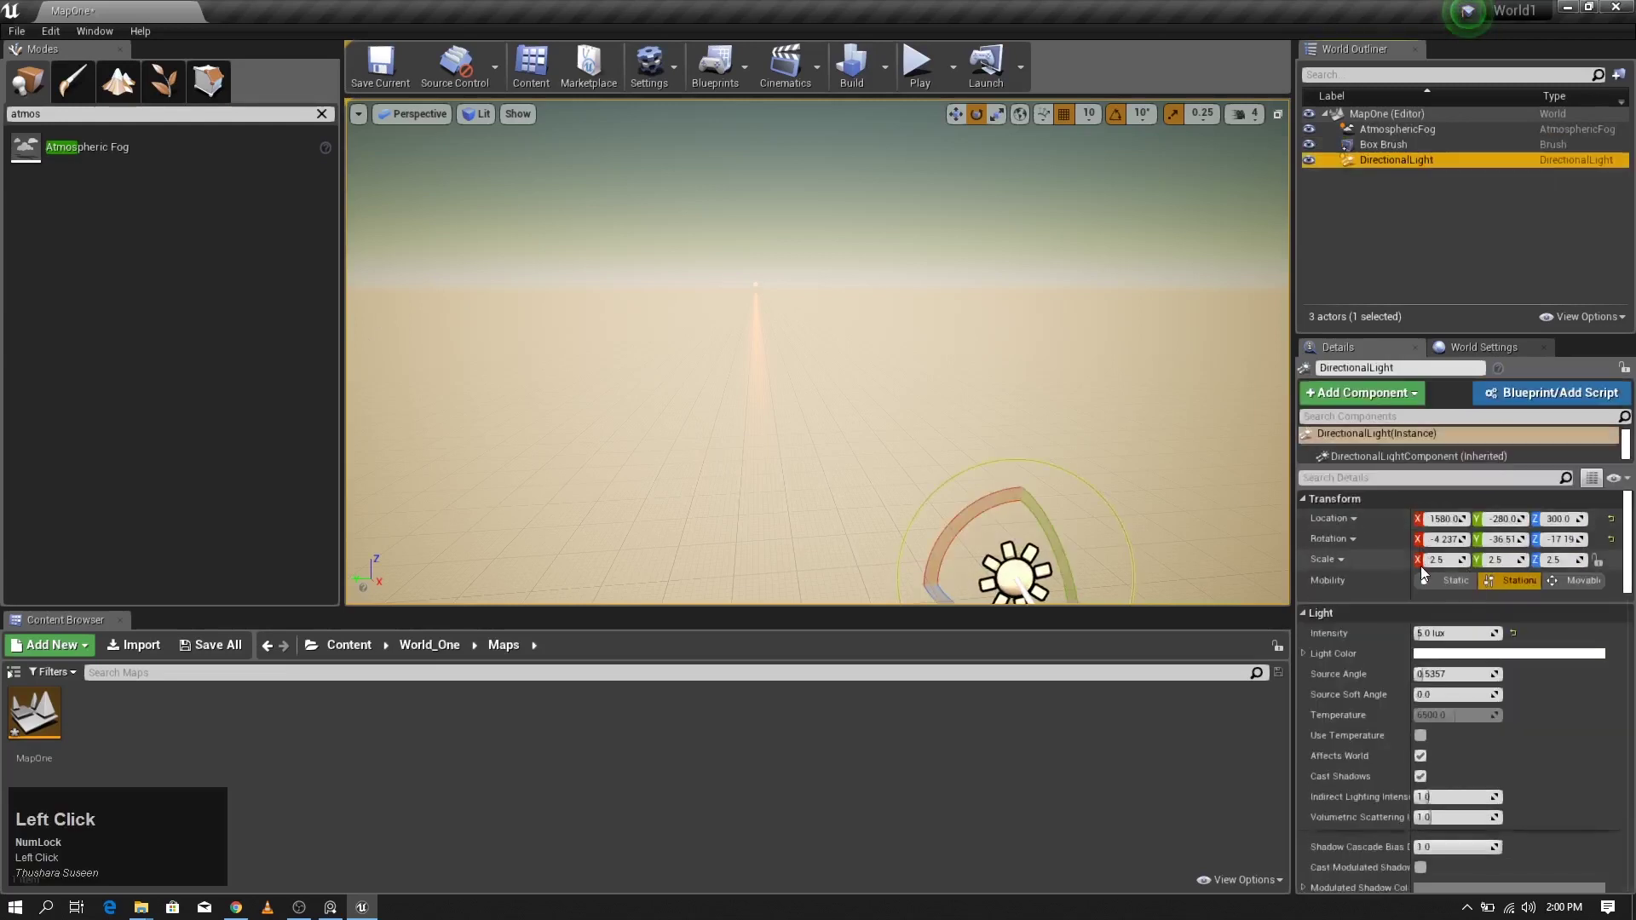
{"action": "scroll", "scroll_direction": "down", "scroll_amount": 3}
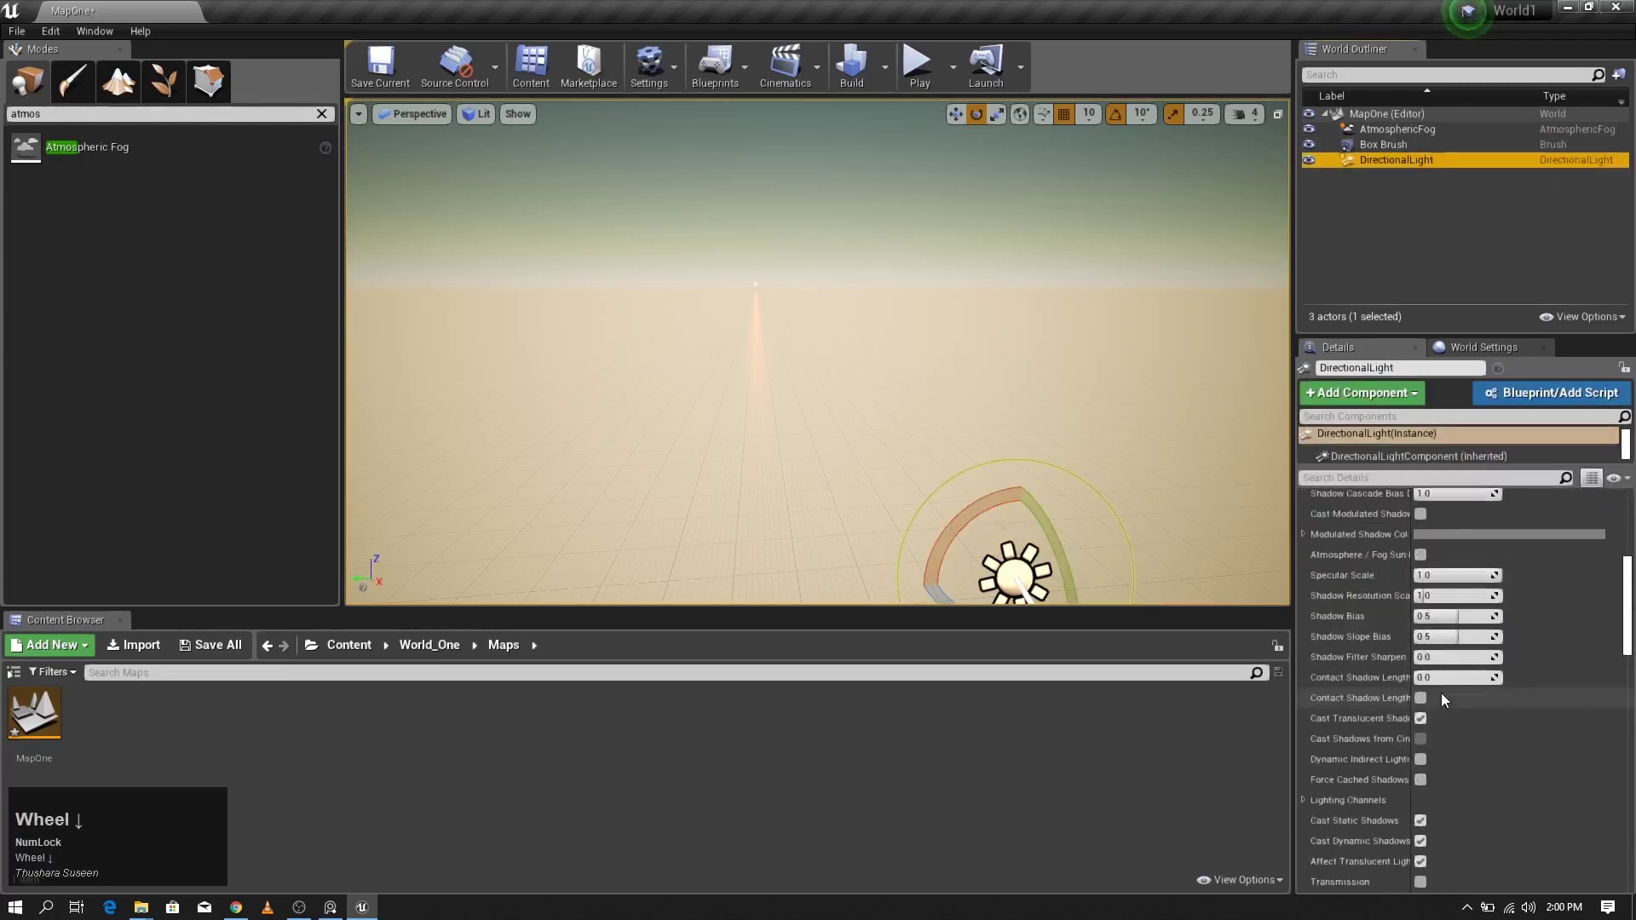
{"action": "scroll", "scroll_direction": "up", "scroll_amount": 3}
{"action": "scroll", "scroll_direction": "down", "scroll_amount": 3}
{"action": "left_click", "coordinate": [1461, 797]}
{"action": "scroll", "scroll_direction": "up", "scroll_amount": 3}
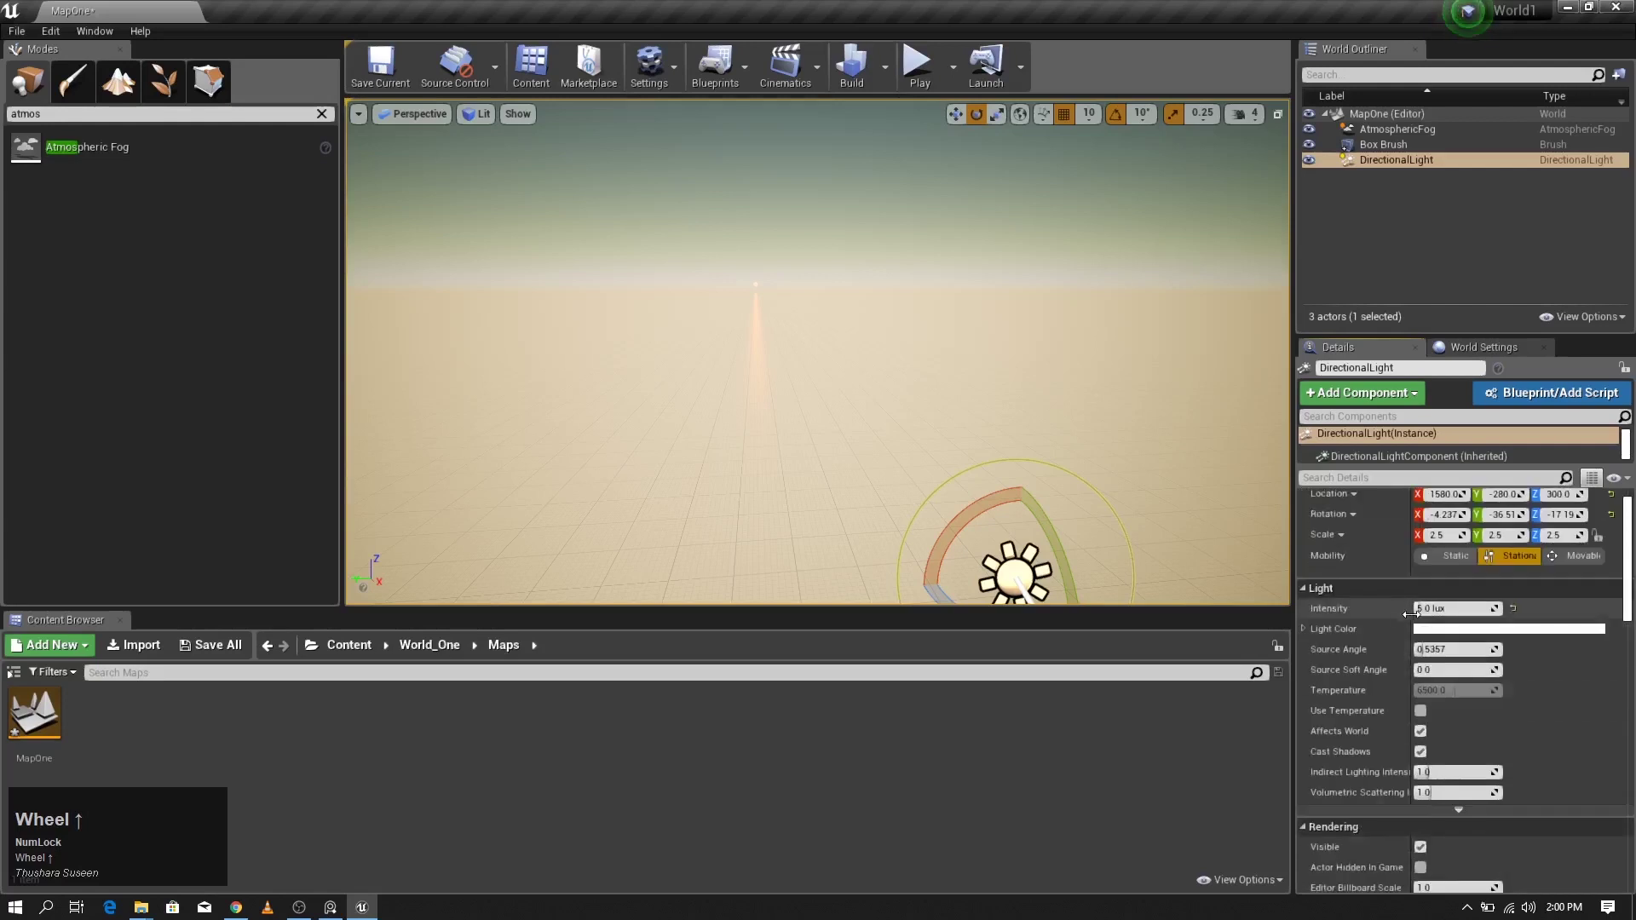
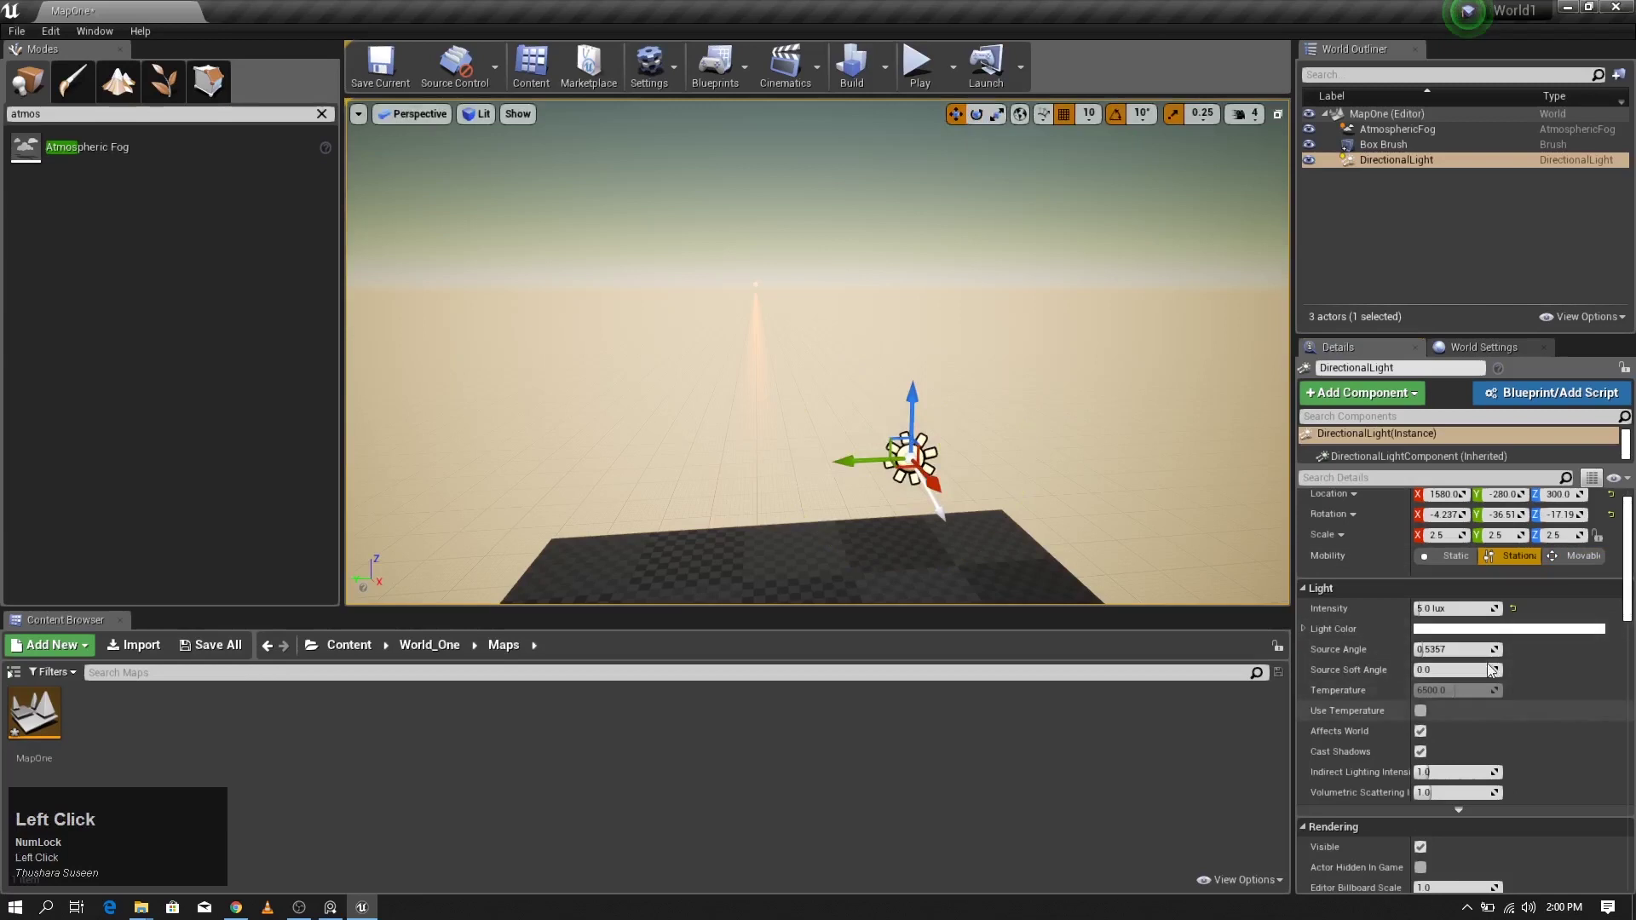
Step: Enable Atmosphere / Fog Sun Light on the Directional Light
{"action": "scroll", "scroll_direction": "down", "scroll_amount": 3}
{"action": "left_click", "coordinate": [1459, 710]}
{"action": "scroll", "scroll_direction": "down", "scroll_amount": 3}
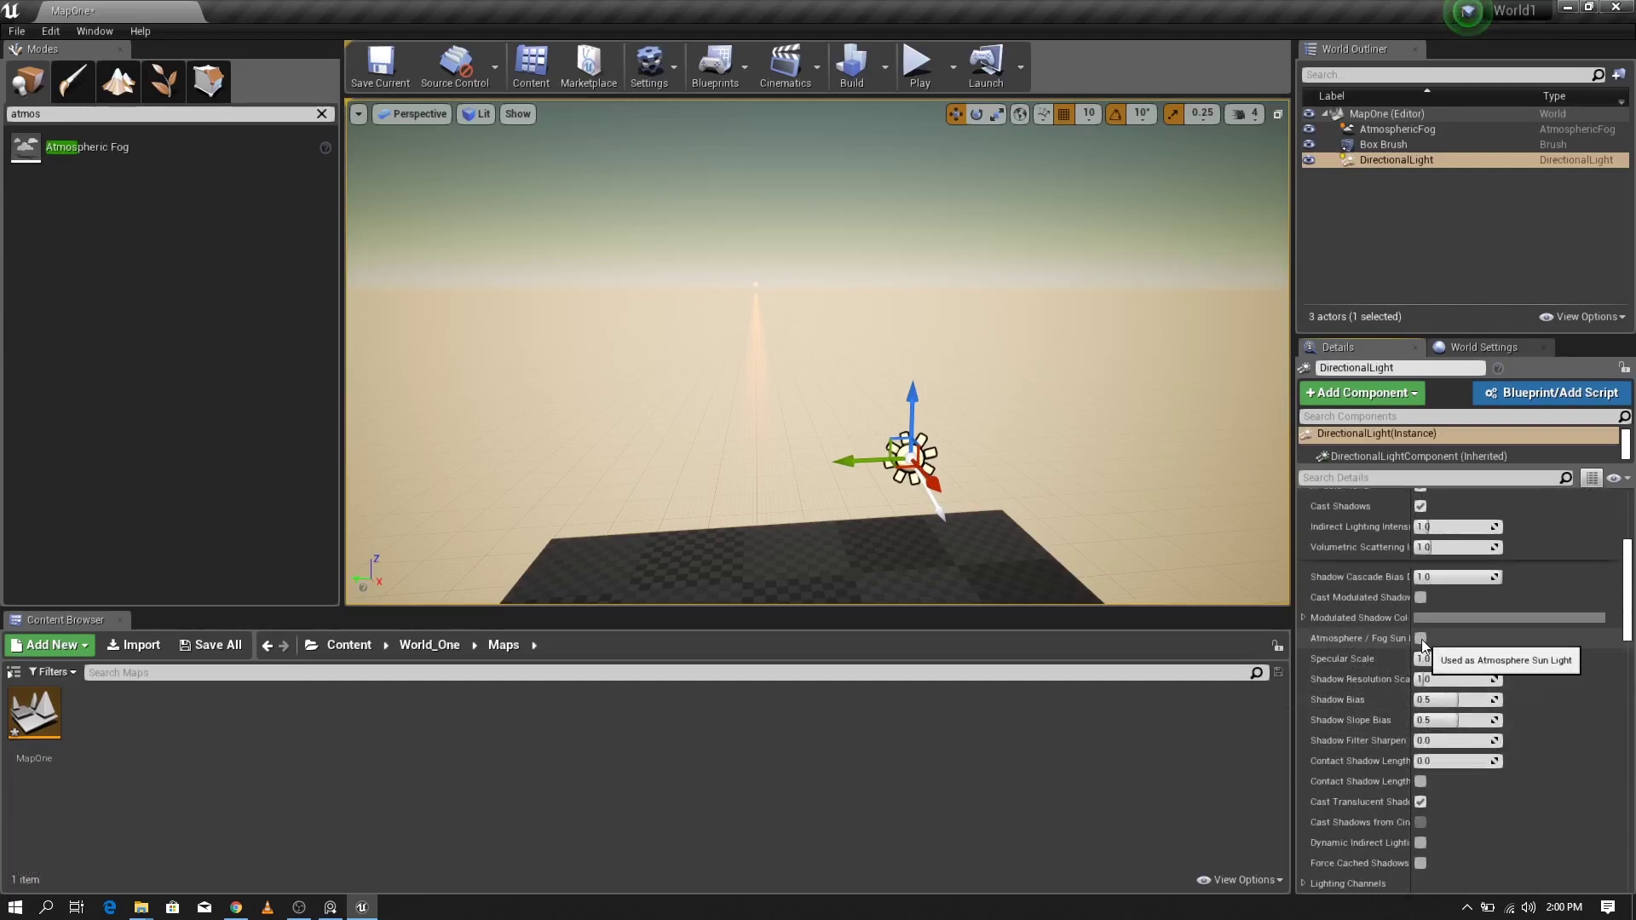
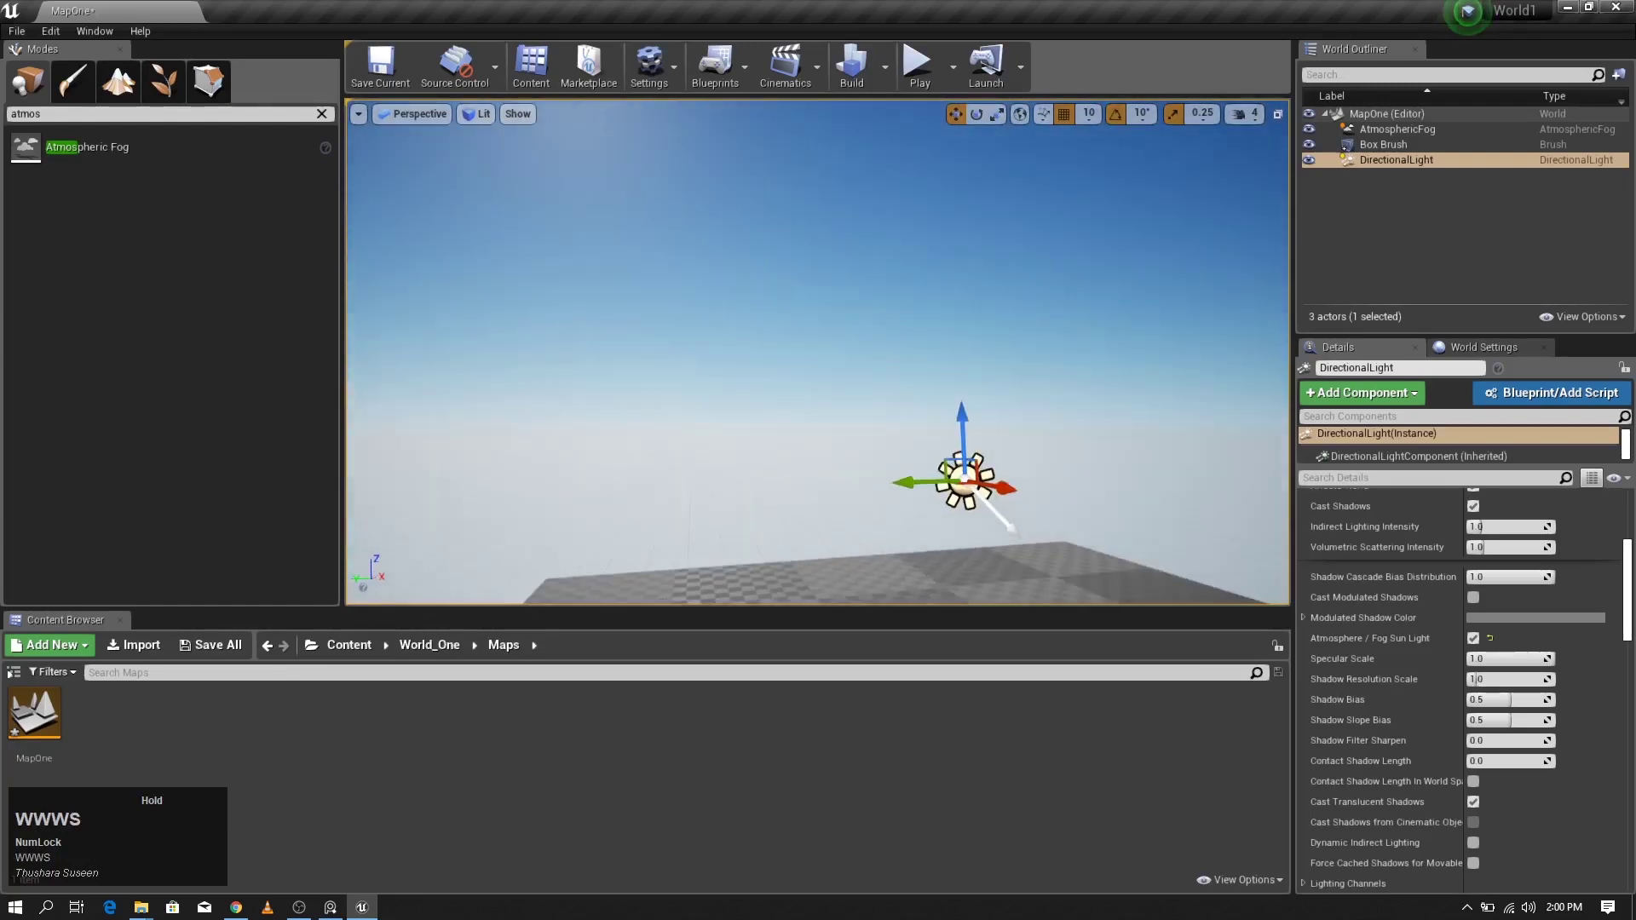
Step: Fly around the scene with WASD and look up to check the sun in the blue sky
{"action": "key", "text": "s"}
{"action": "key", "text": "s"}
{"action": "key", "text": "s"}
{"action": "type", "text": "SSSSWwsssss"}
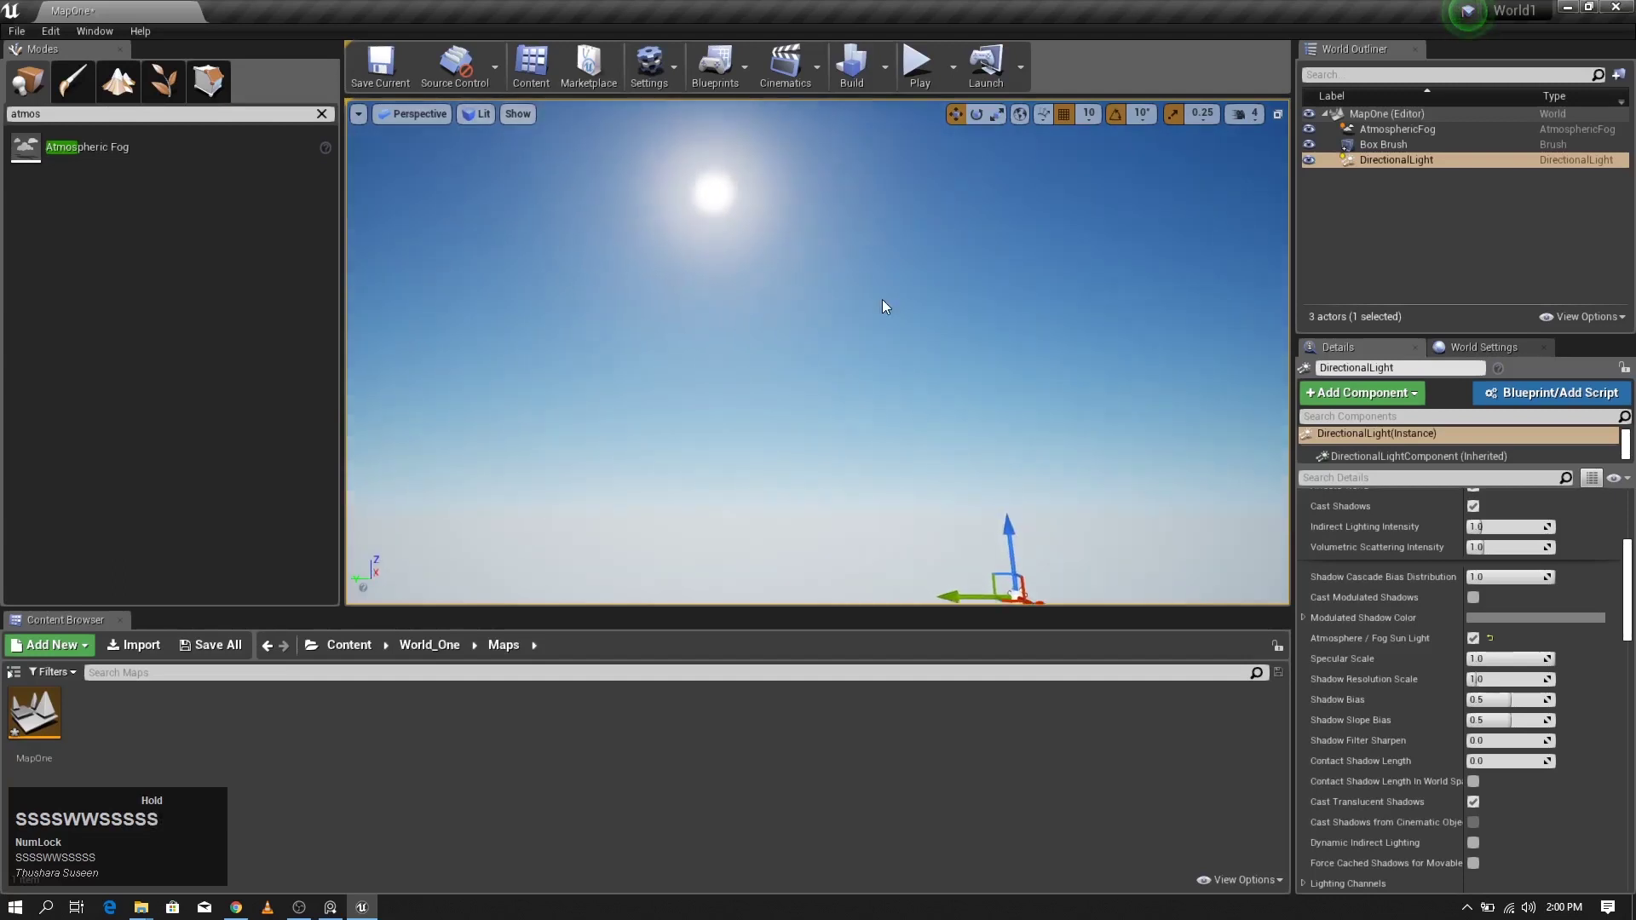
{"action": "left_click_drag", "start_coordinate": [953, 312], "coordinate": [994, 460]}
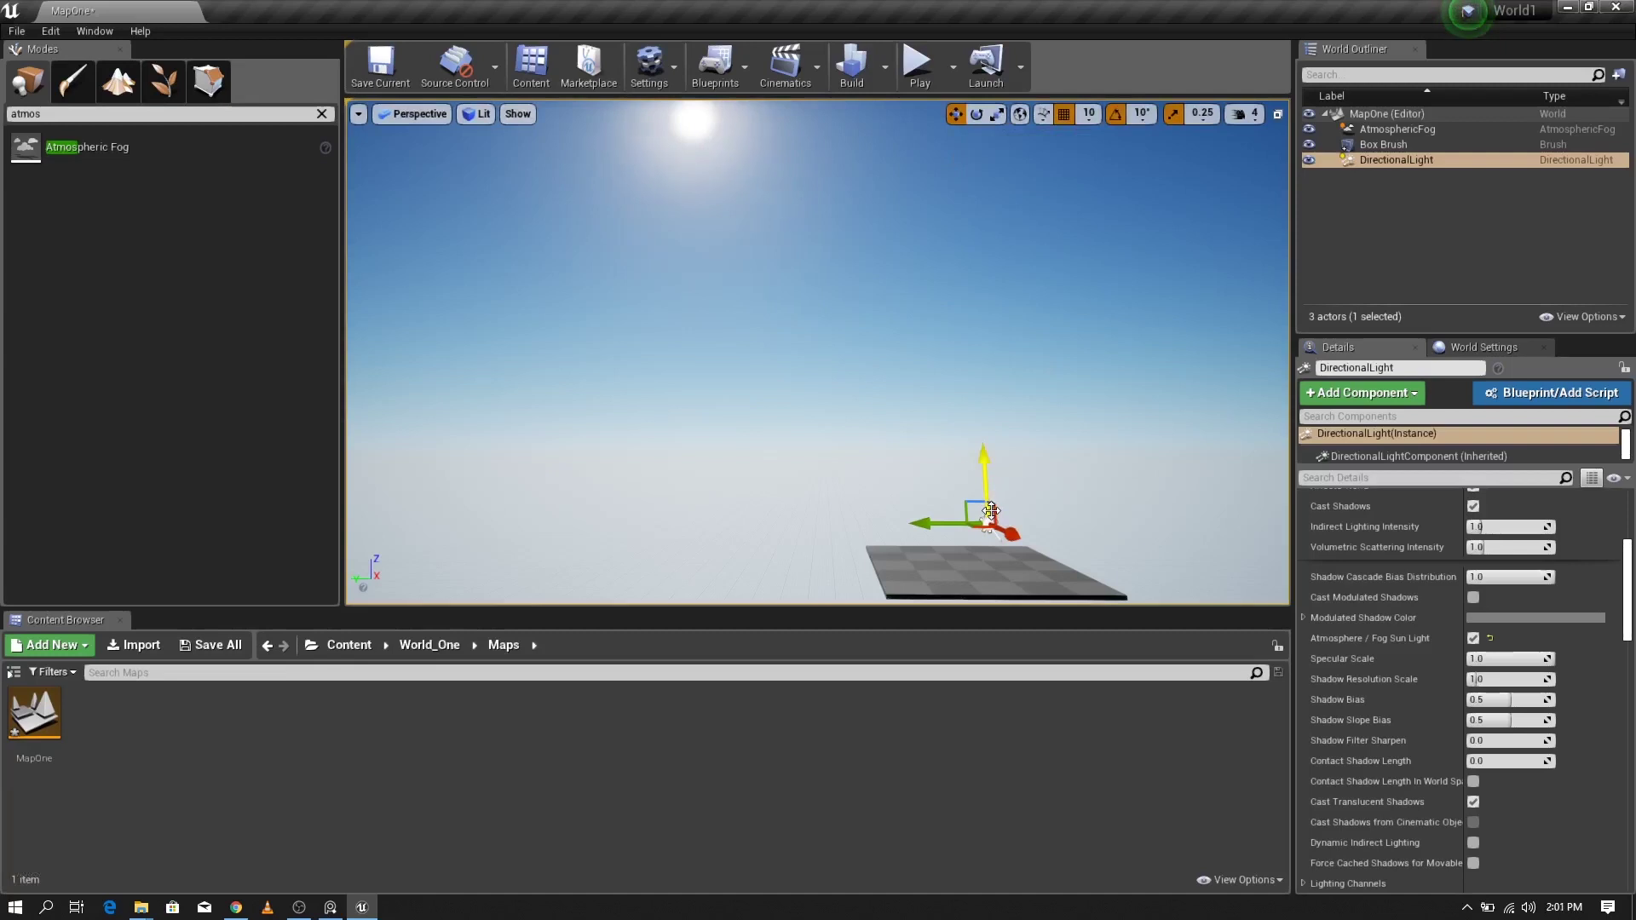
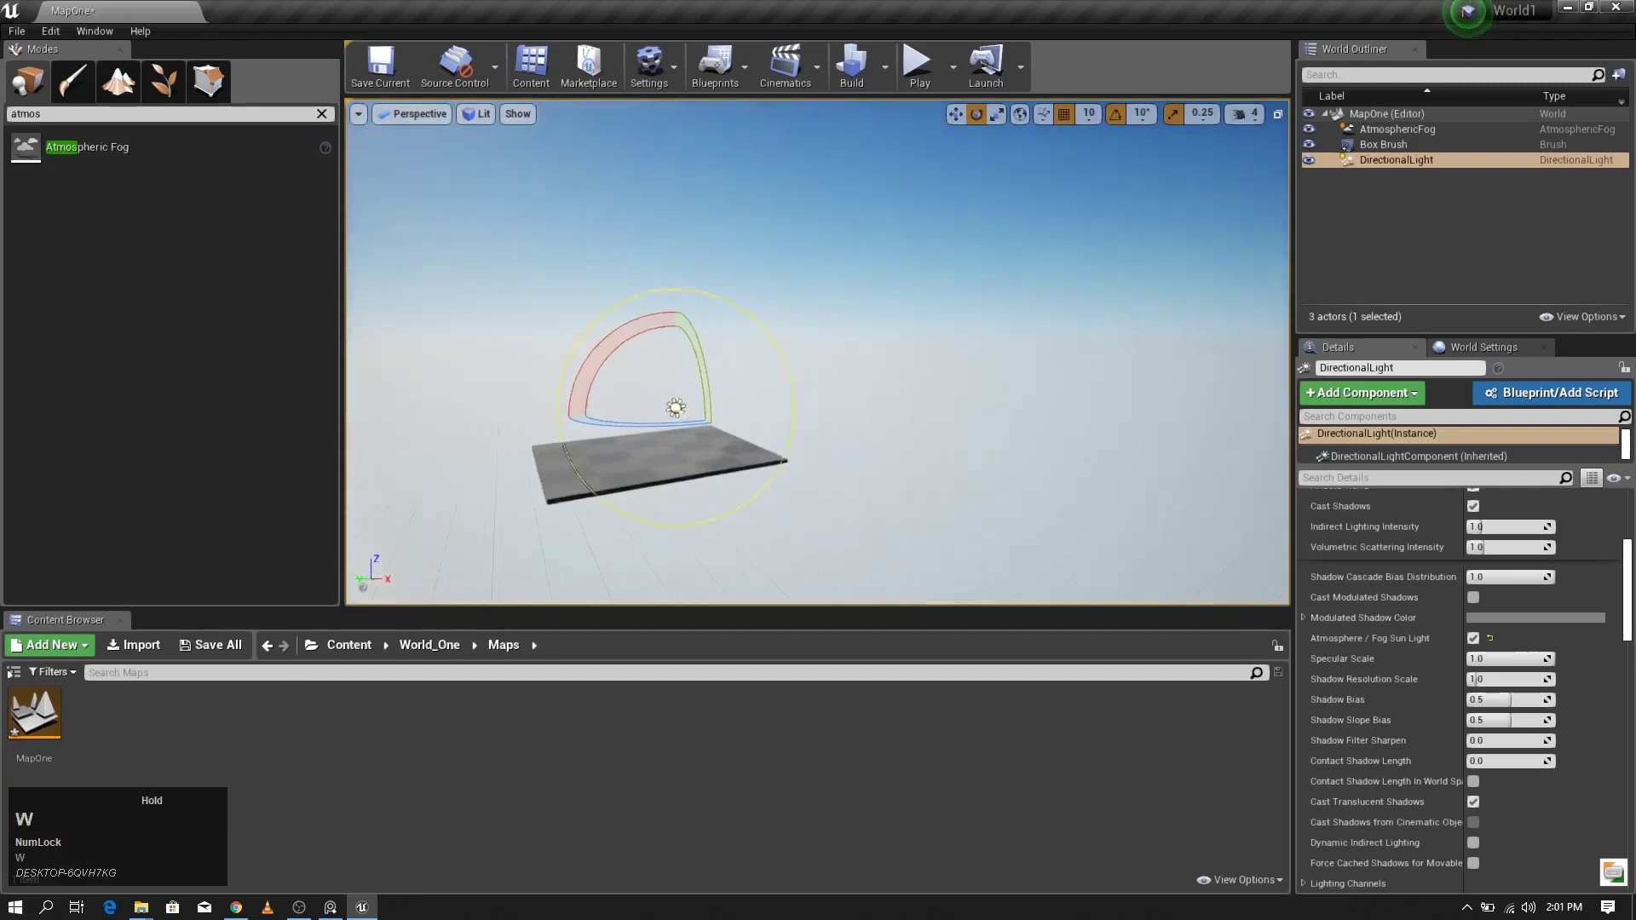
{"action": "type", "text": "wwwsawawa"}
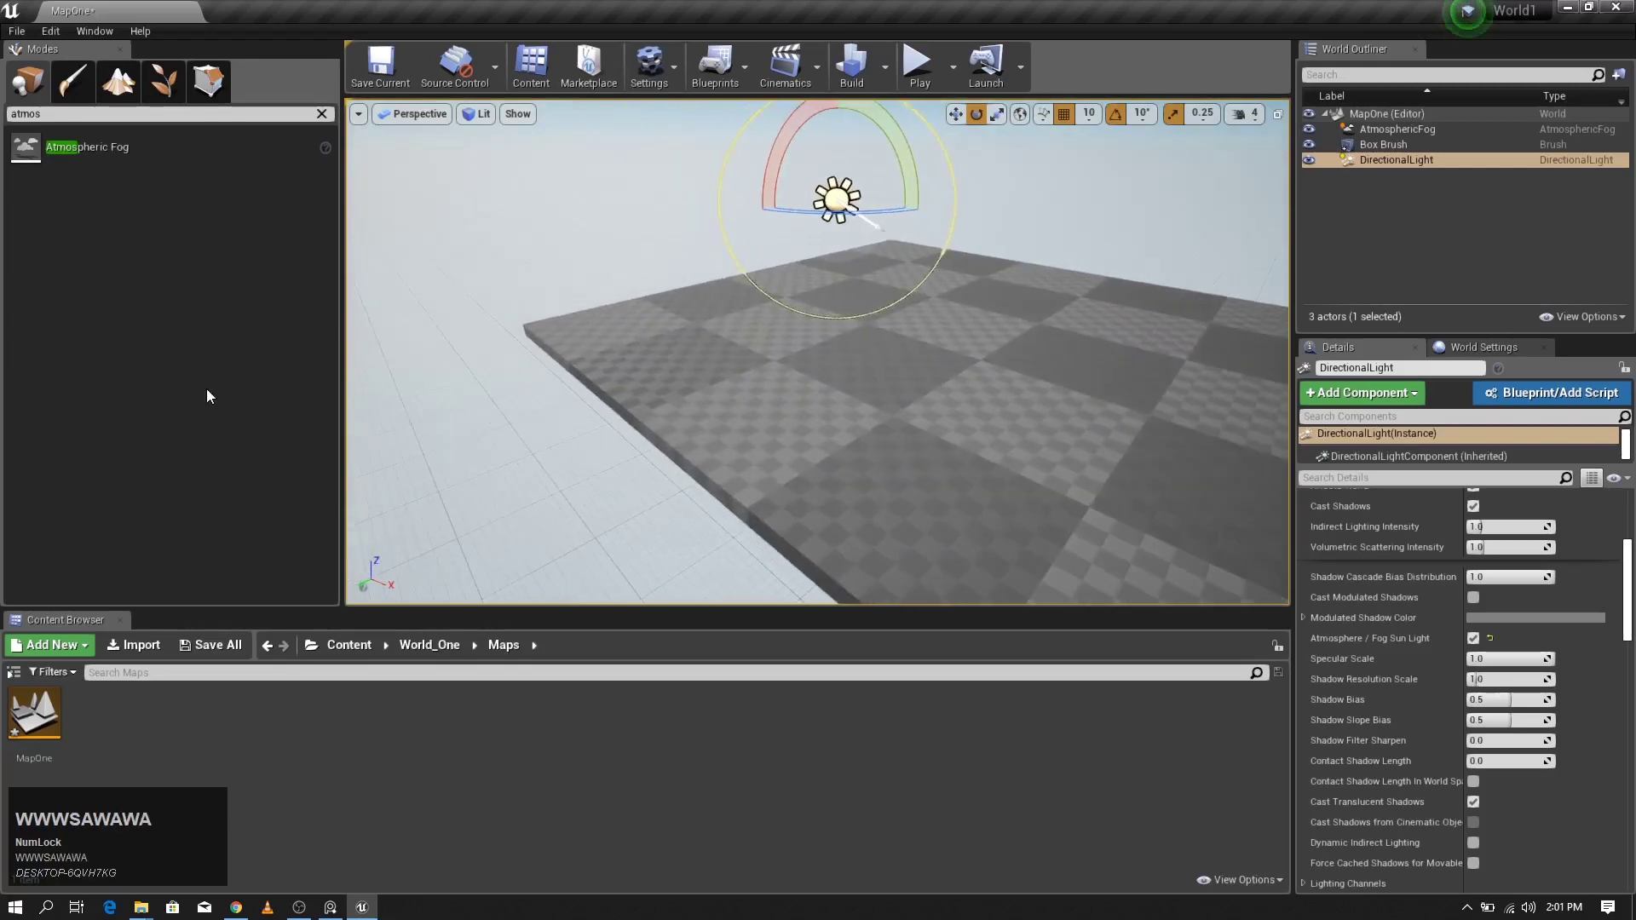
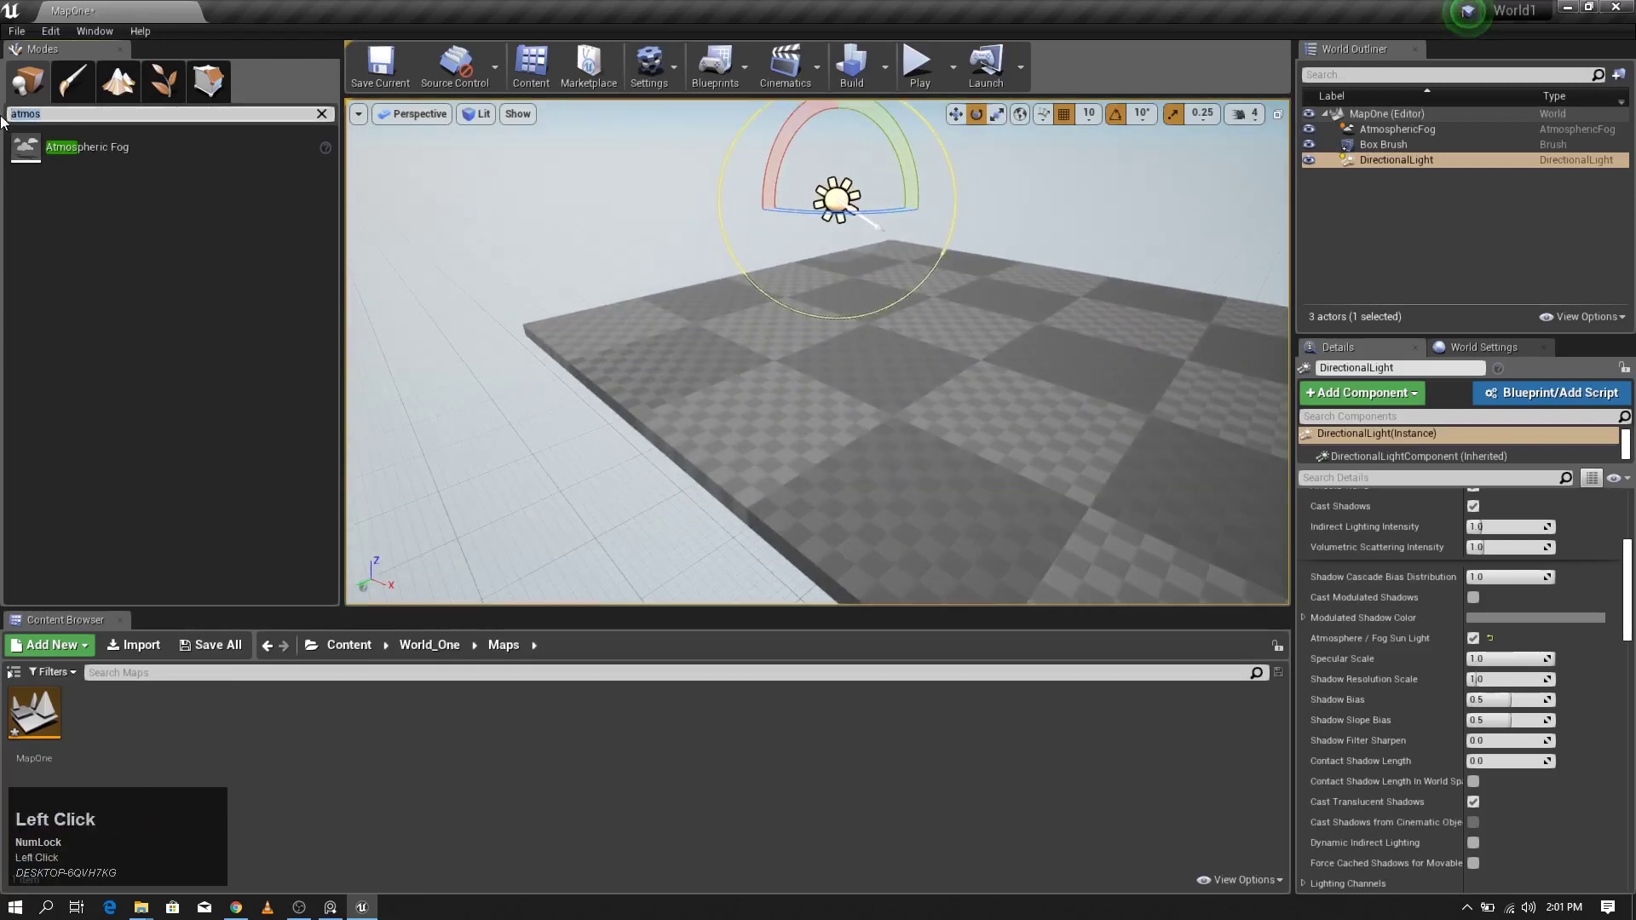
Step: Clear the Place Mode search and show the Geometry brushes for the Cylinder pillar
{"action": "key", "text": "Scroll_Lock"}
{"action": "key", "text": "BackSpace"}
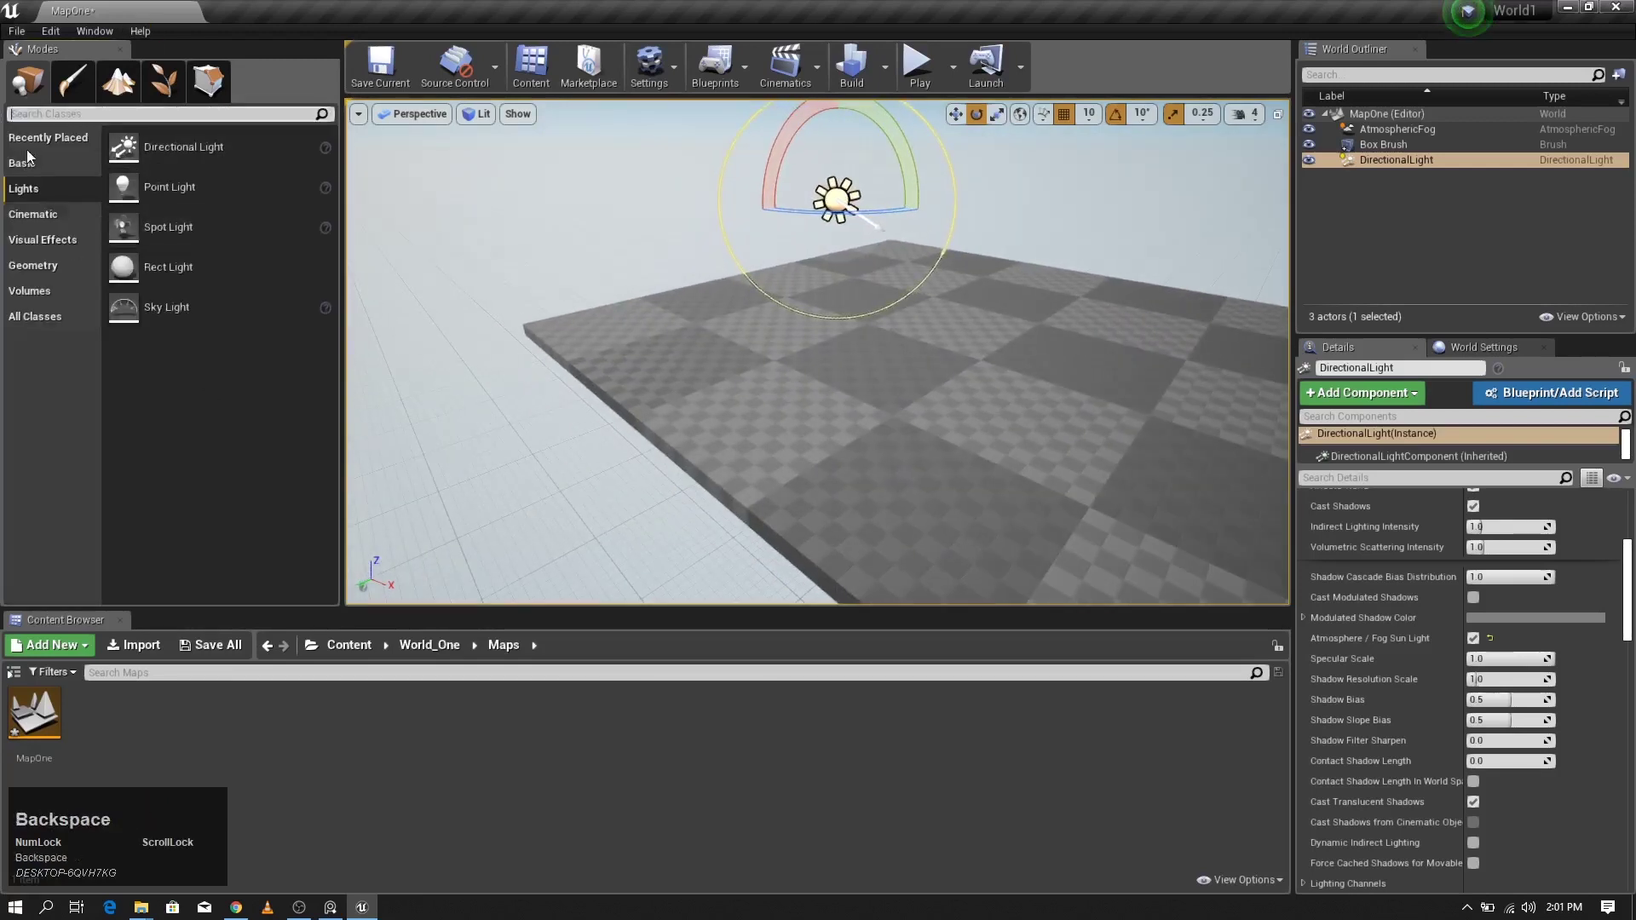
{"action": "left_click", "coordinate": [33, 278]}
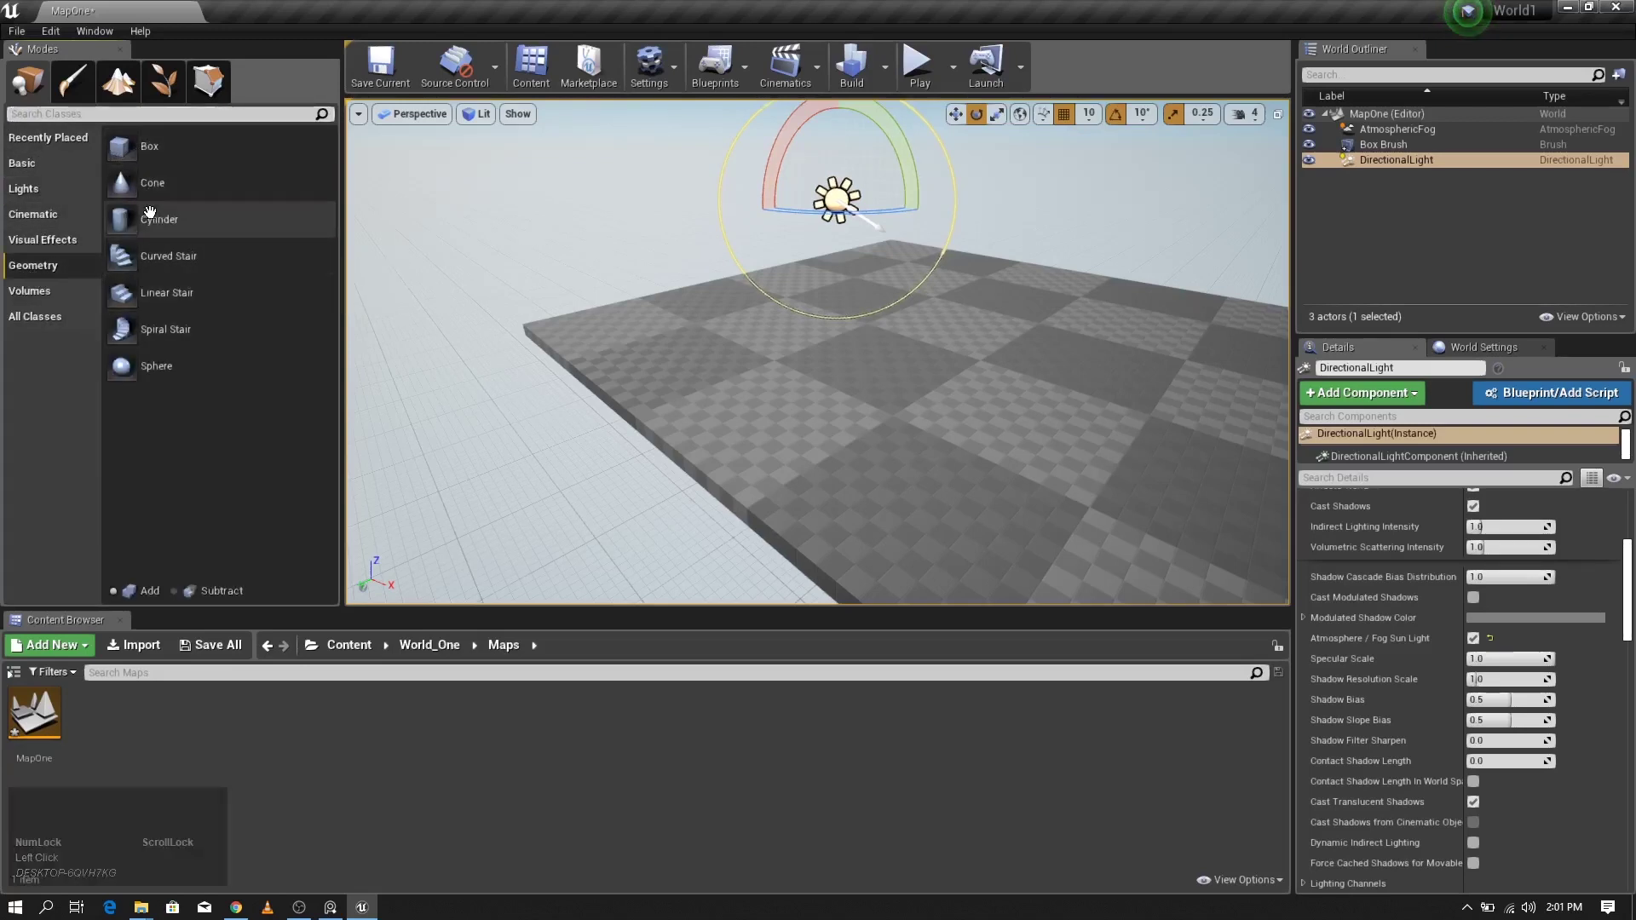
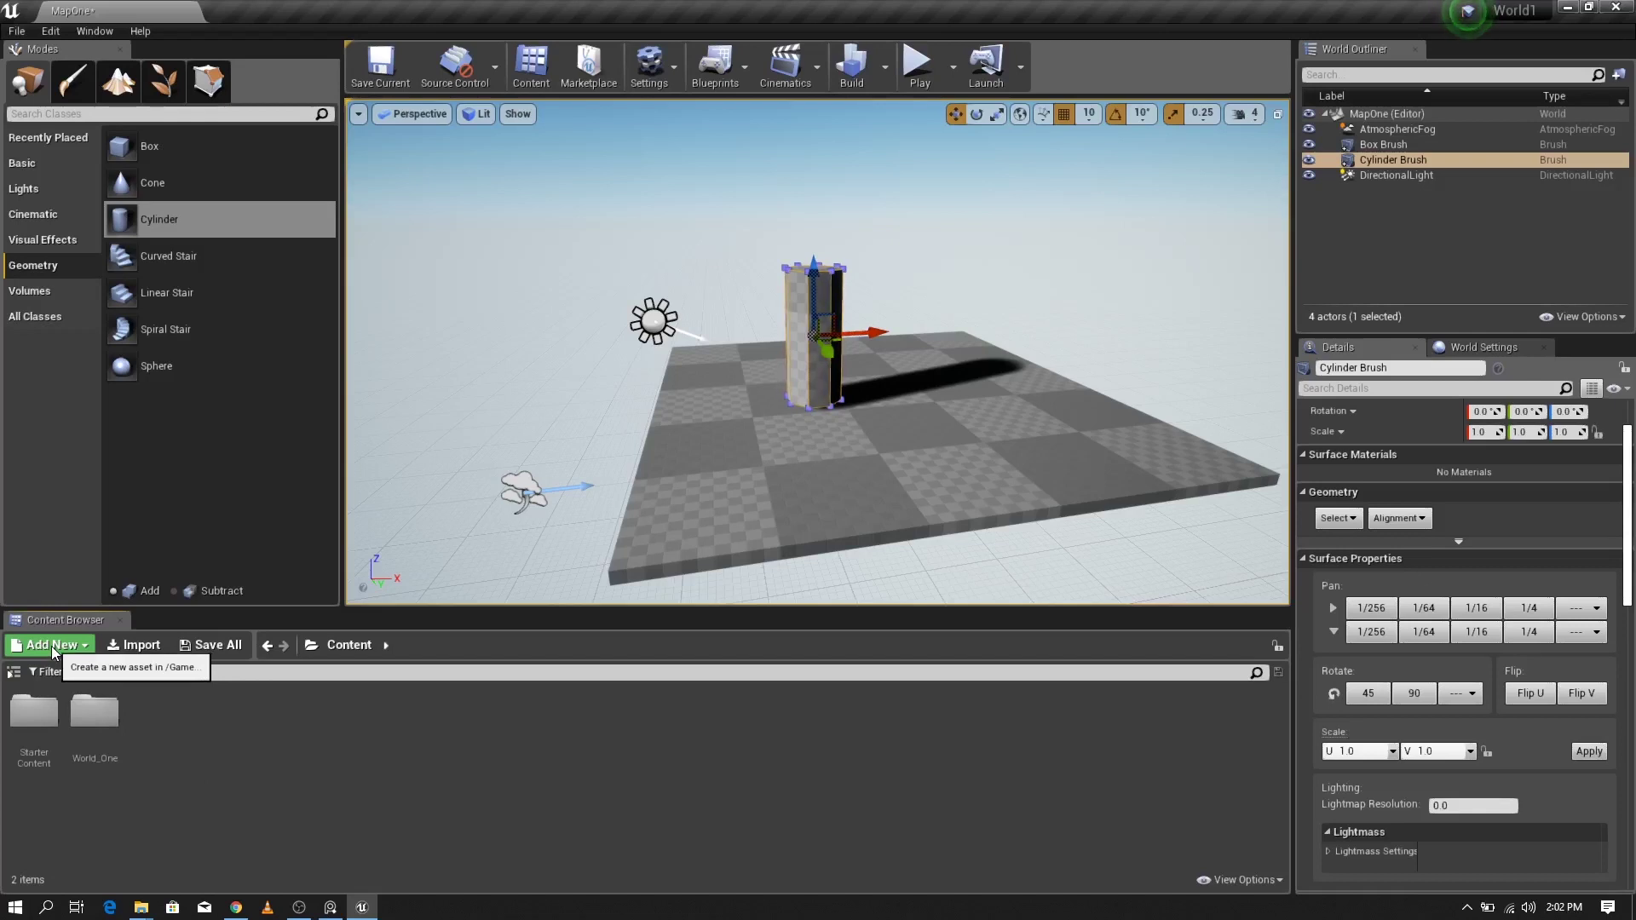
Step: Add the Third Person content pack to the project and close the dialog
{"action": "left_click", "coordinate": [53, 654]}
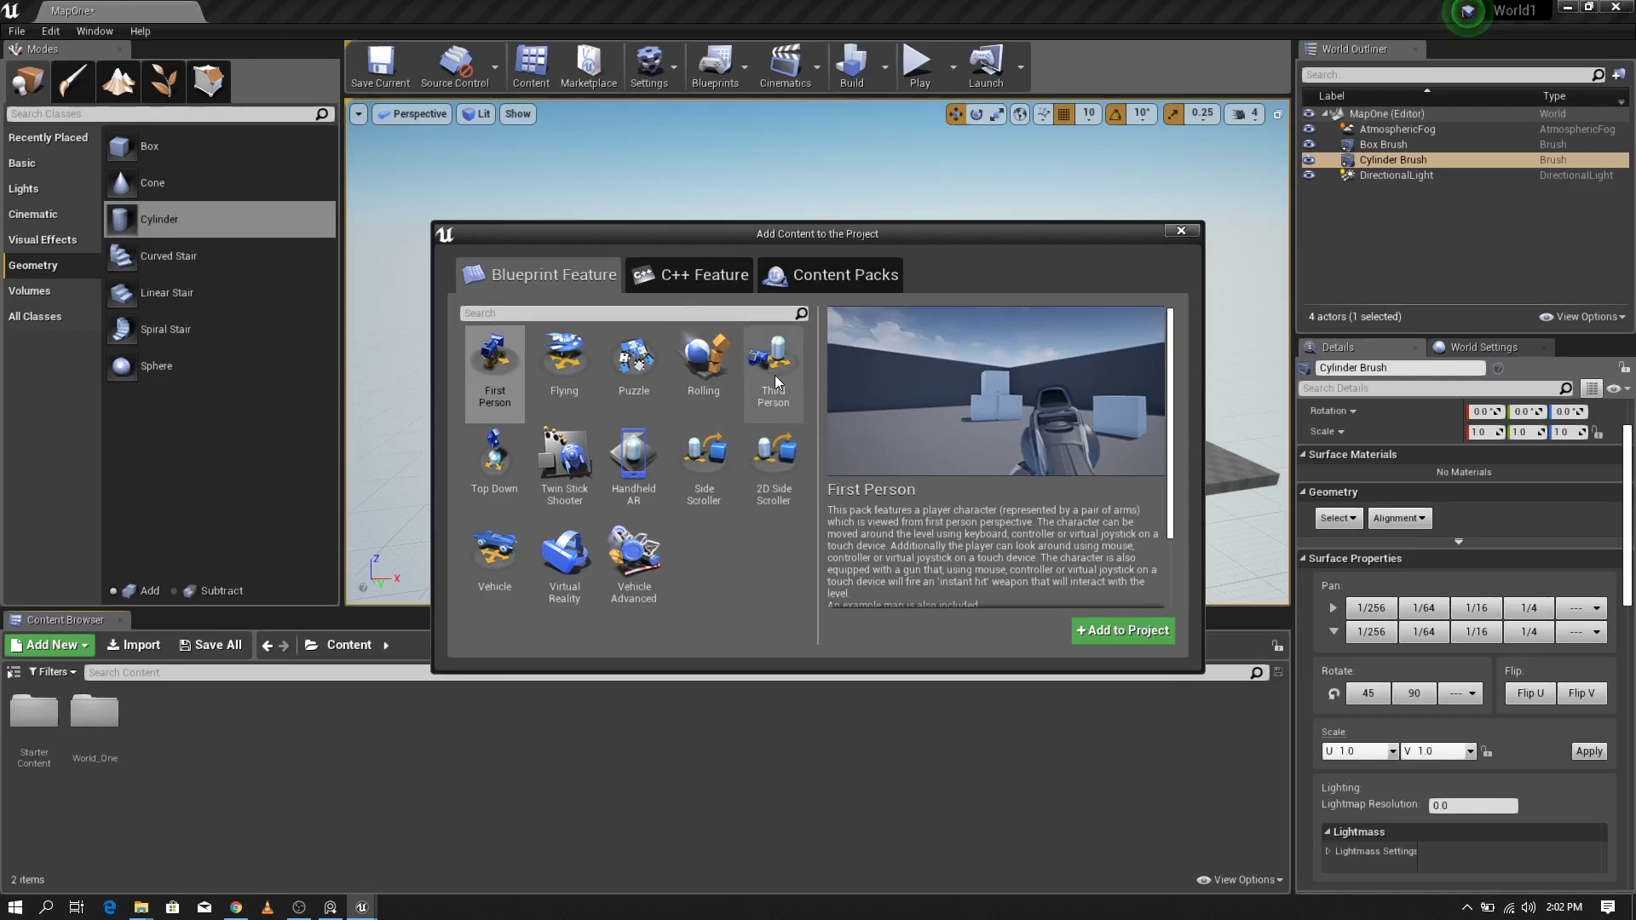
{"action": "left_click", "coordinate": [779, 384]}
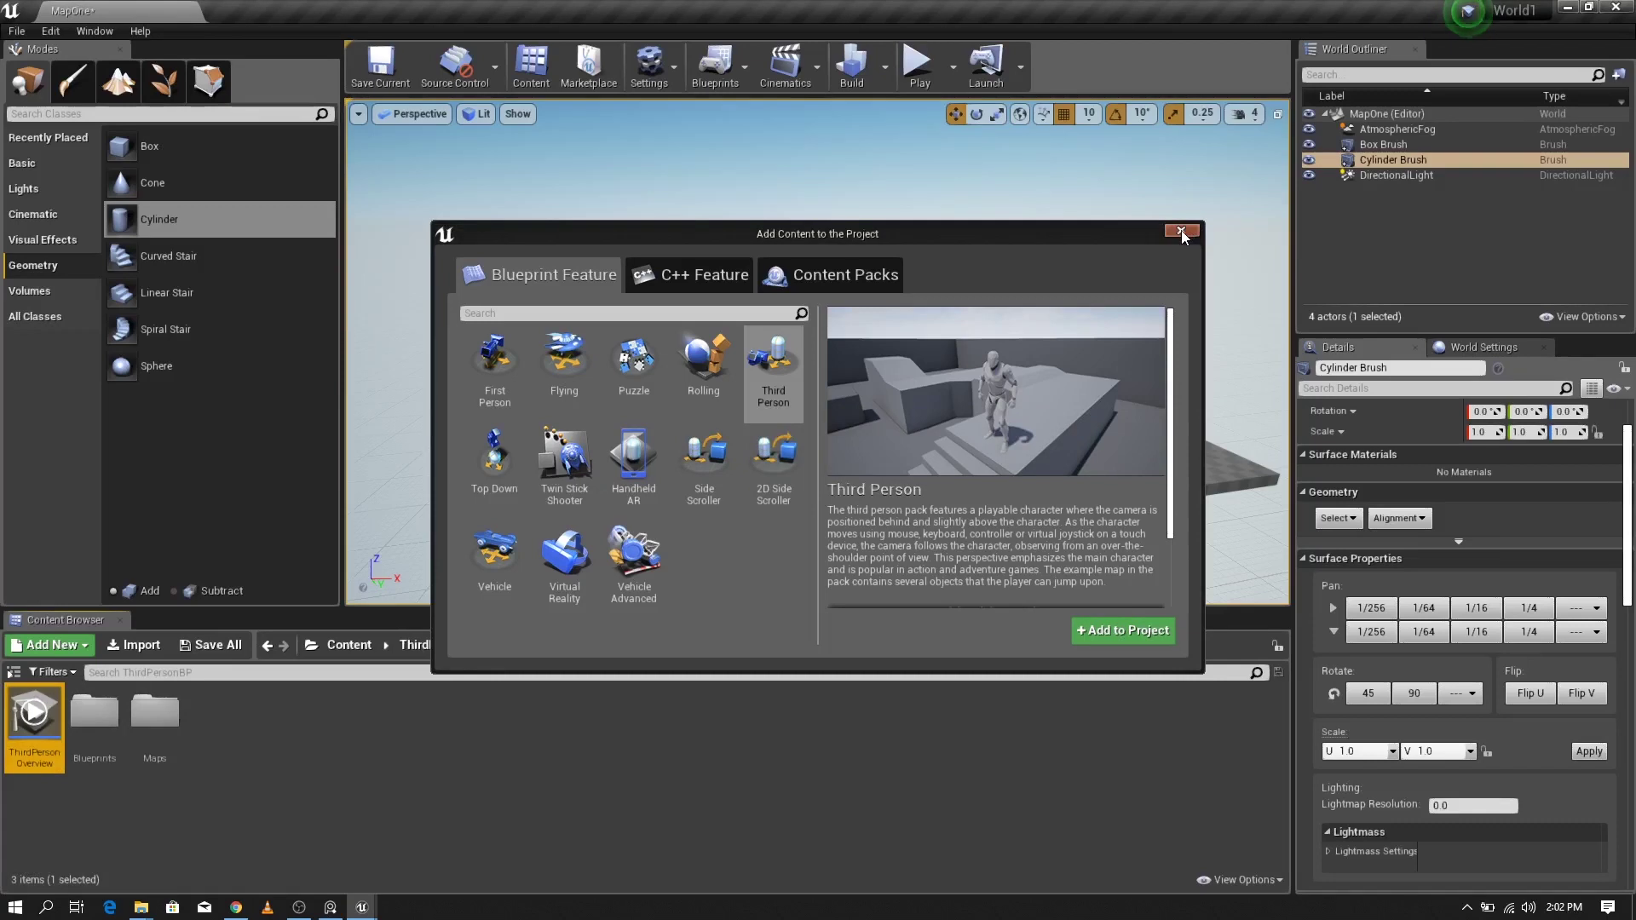
{"action": "left_click", "coordinate": [1186, 239]}
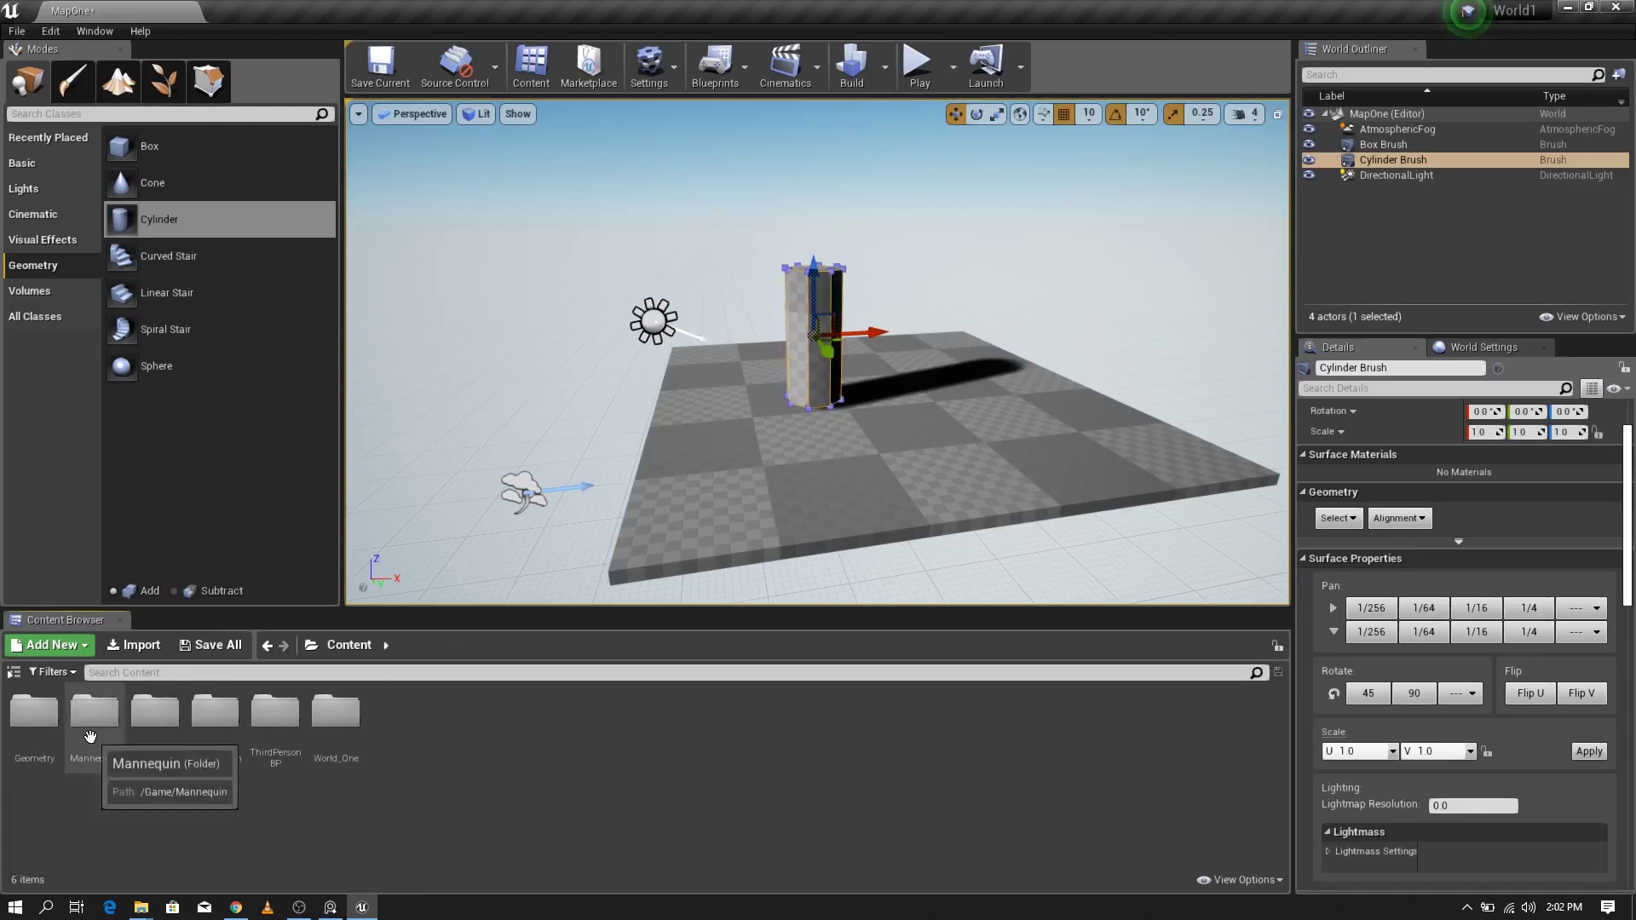
Step: Browse Mannequin > Character to SK_Mannequin, place it by the pillar and pull back the view
{"action": "left_click", "coordinate": [91, 731]}
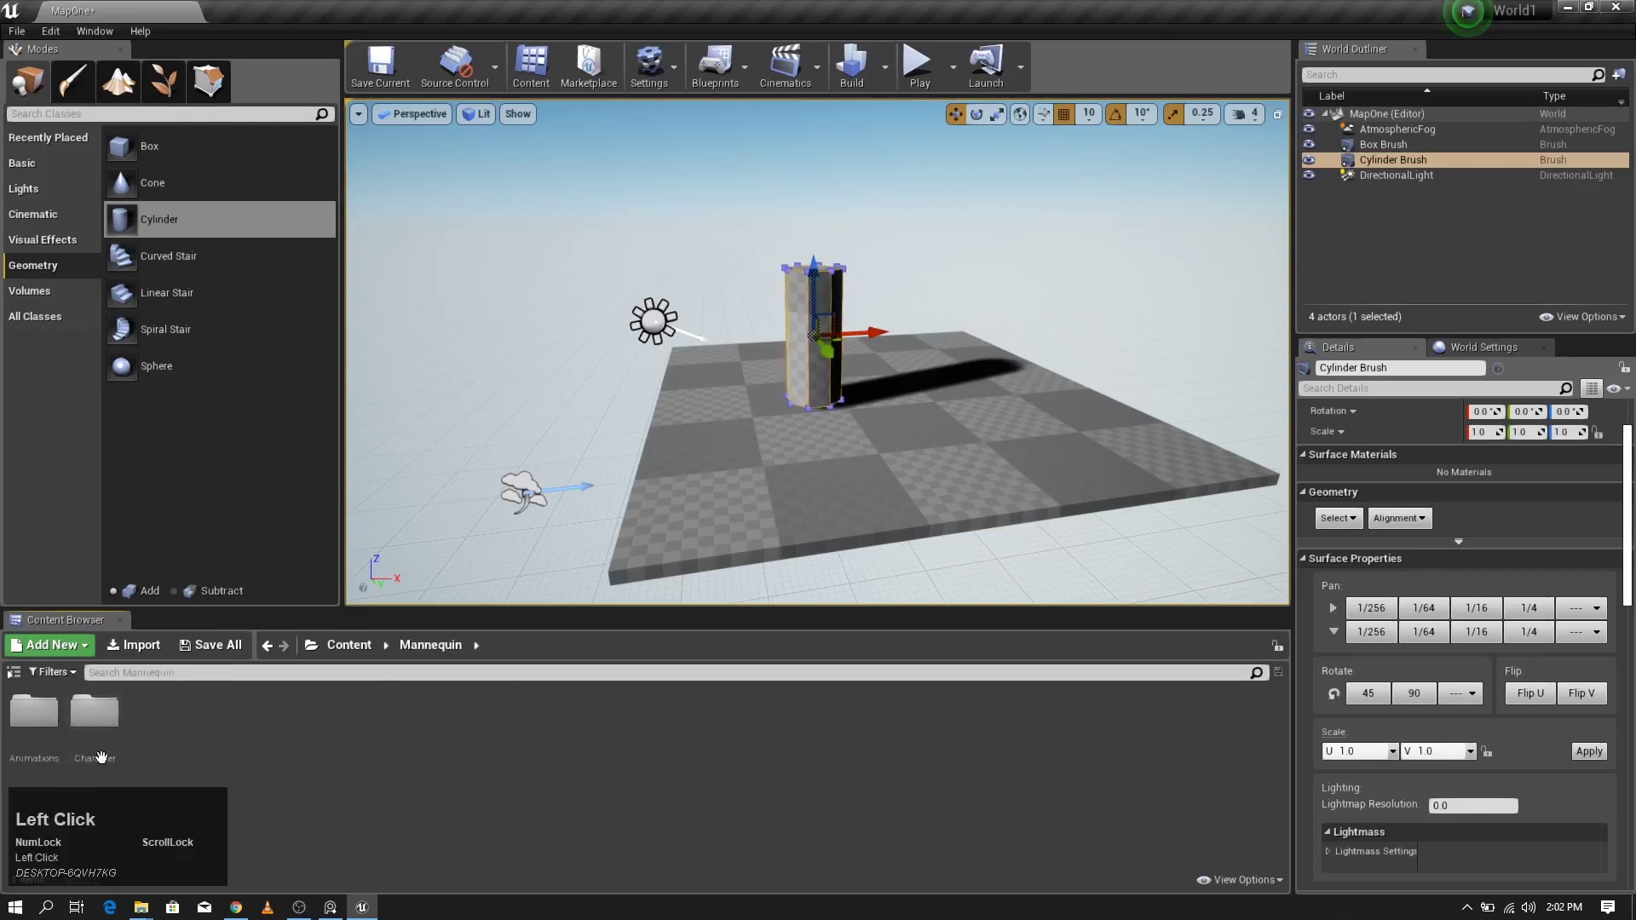
{"action": "left_click", "coordinate": [102, 732]}
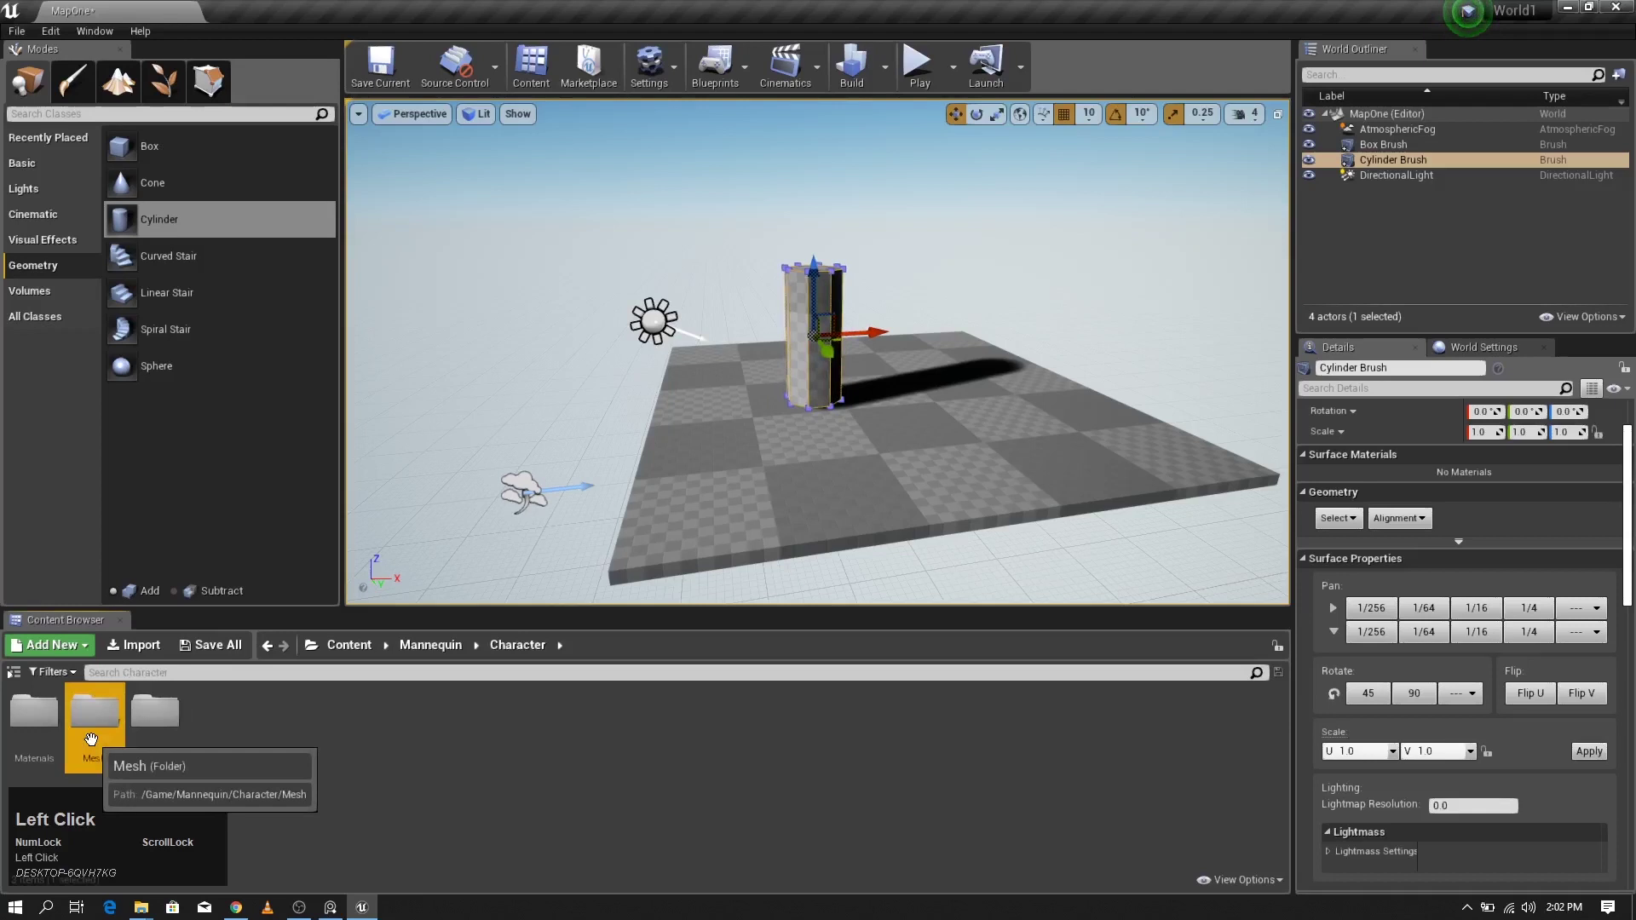
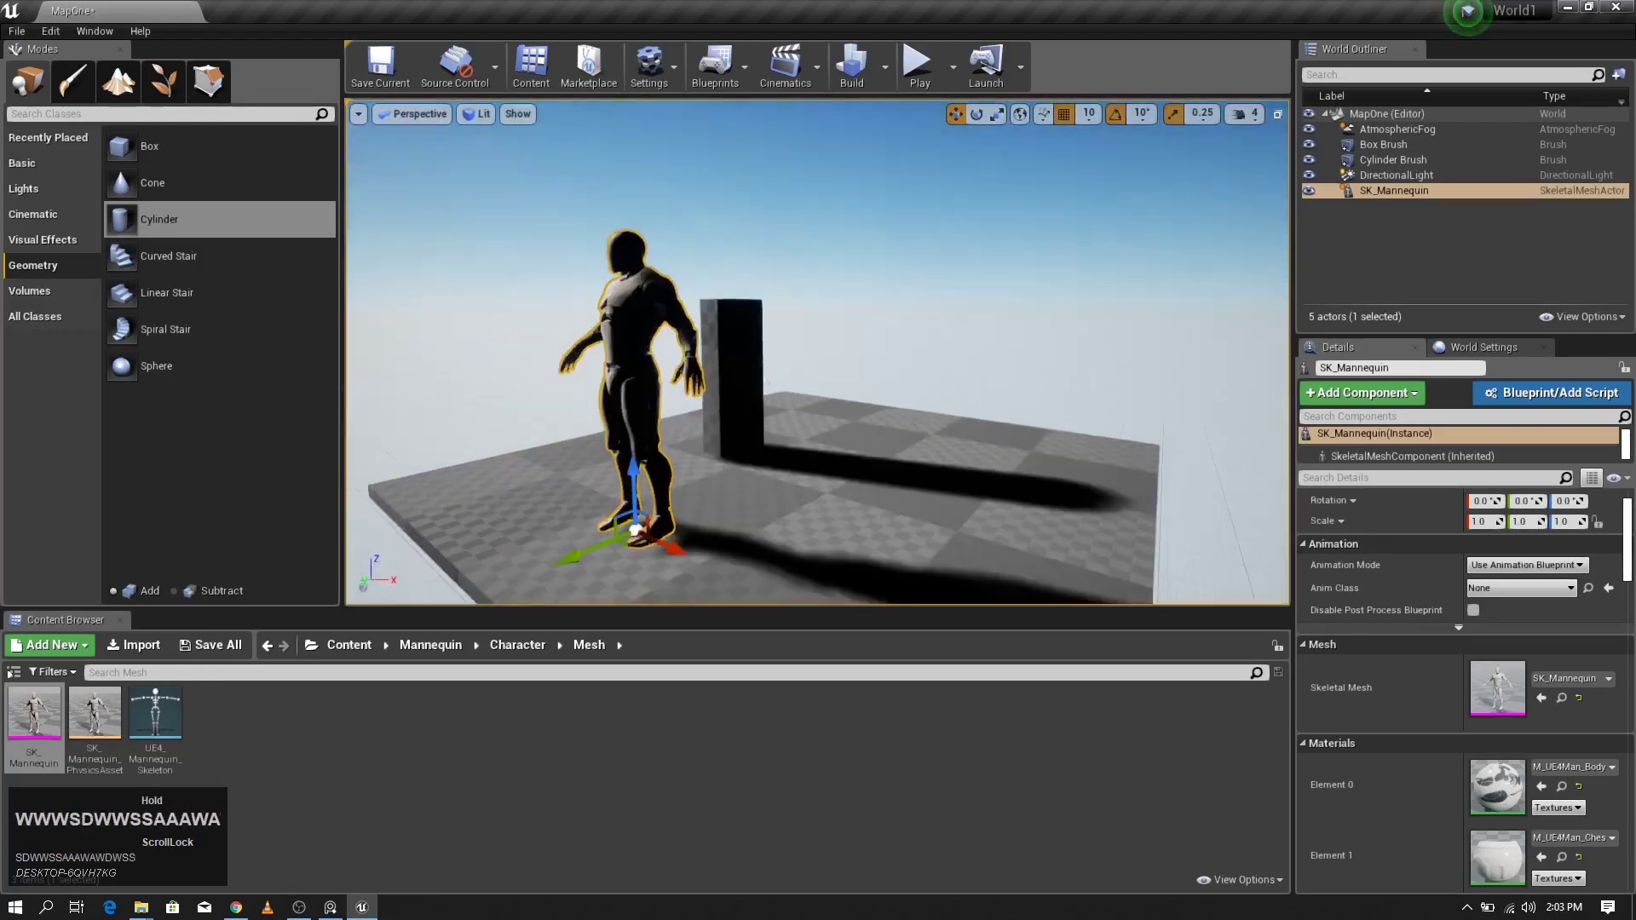
{"action": "key", "text": "s"}
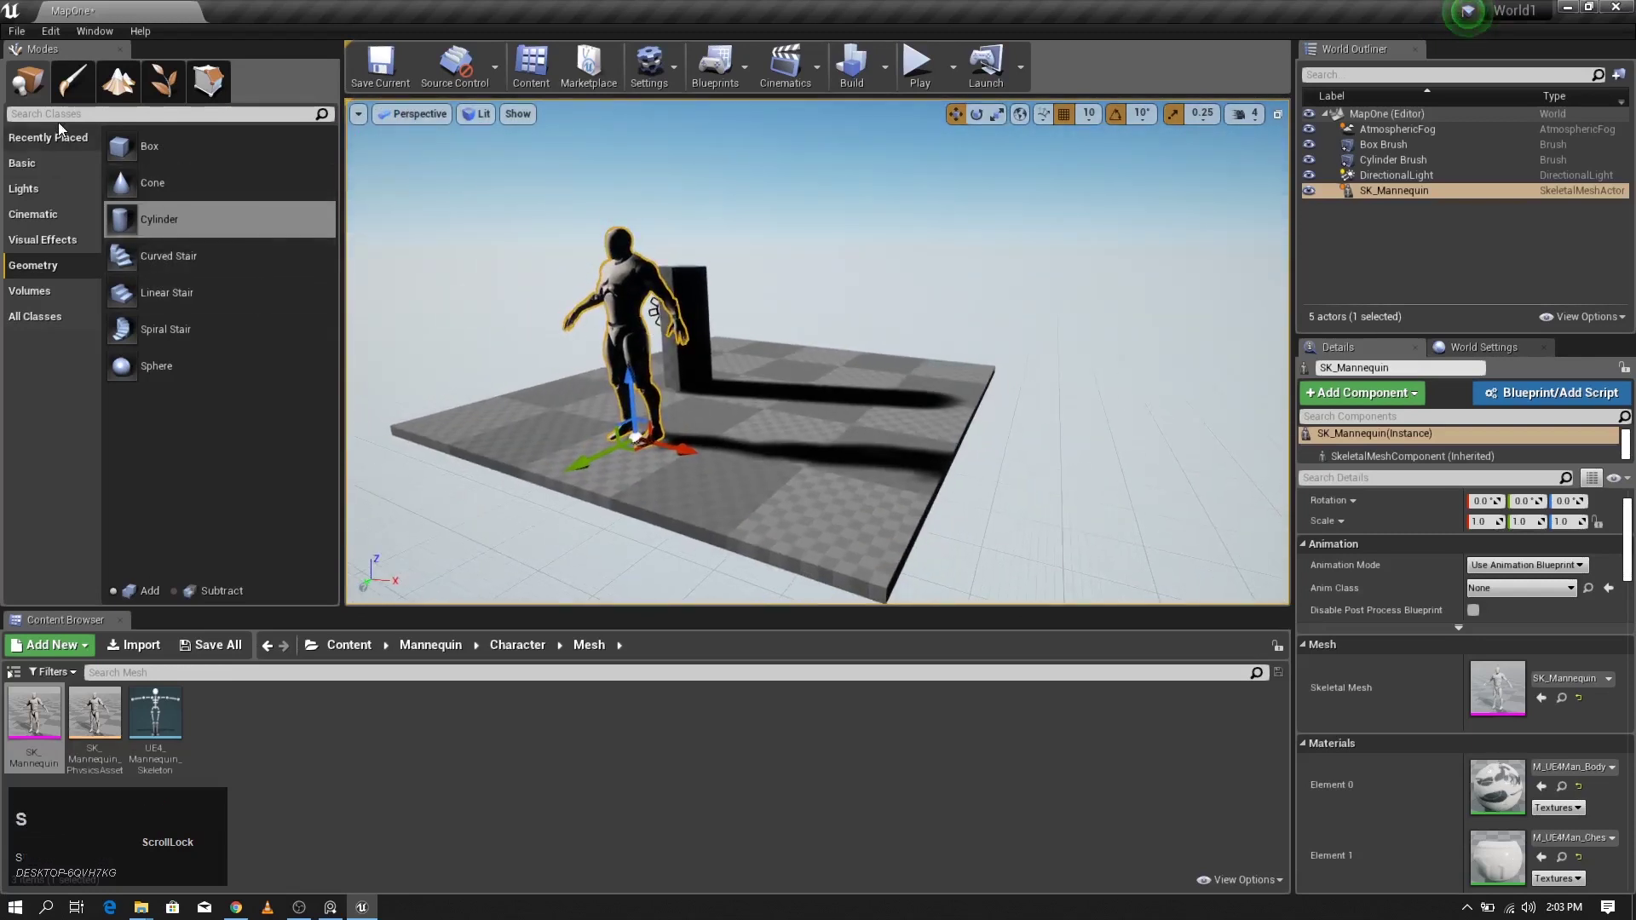